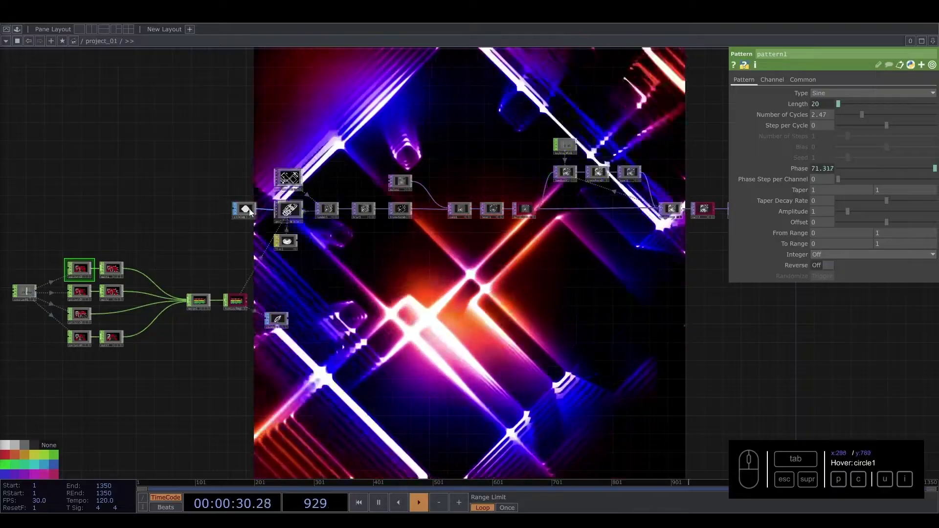
Look over the finished glowing square-line network and its render preview
middle_click(261, 217)
left_click(177, 261)
left_click_drag(37, 260, 507, 294)
left_click_drag(508, 295, 334, 338)
middle_click(335, 338)
left_click_drag(708, 336, 193, 211)
left_click(193, 212)
Start an empty project and bring up the SOP family in the OP Create dialog
middle_click(291, 313)
left_click_drag(119, 248, 532, 391)
middle_click(503, 321)
left_click_drag(327, 248, 428, 253)
left_click(432, 255)
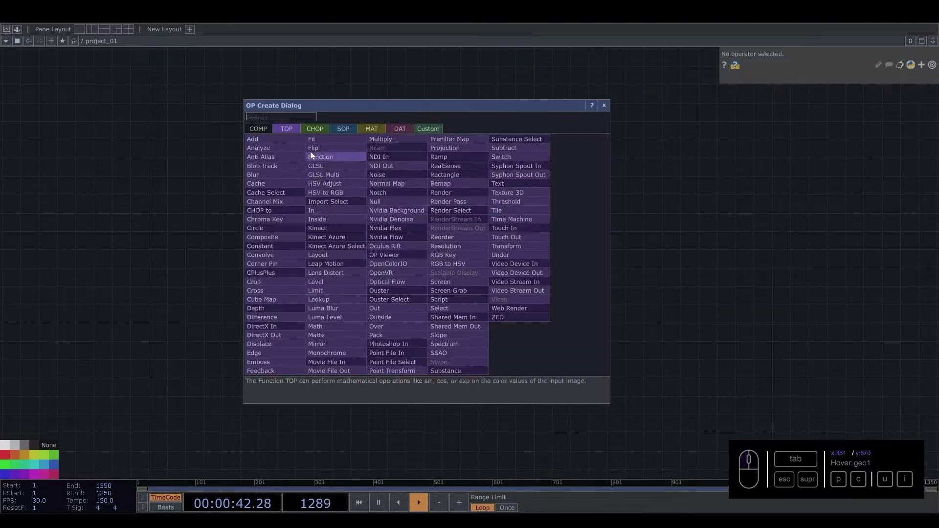
left_click(345, 131)
Add a Circle SOP with 4 divisions, giving a diamond outline
key("c")
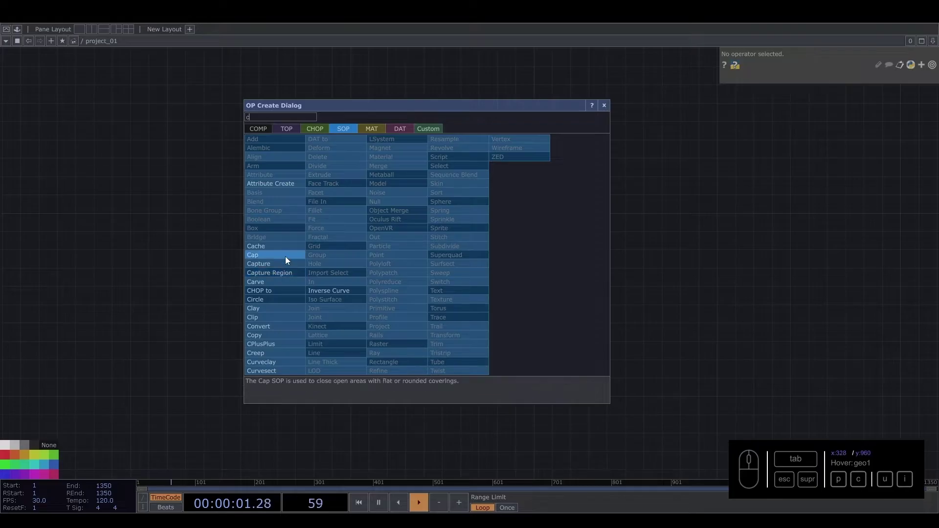
key("i")
left_click(258, 306)
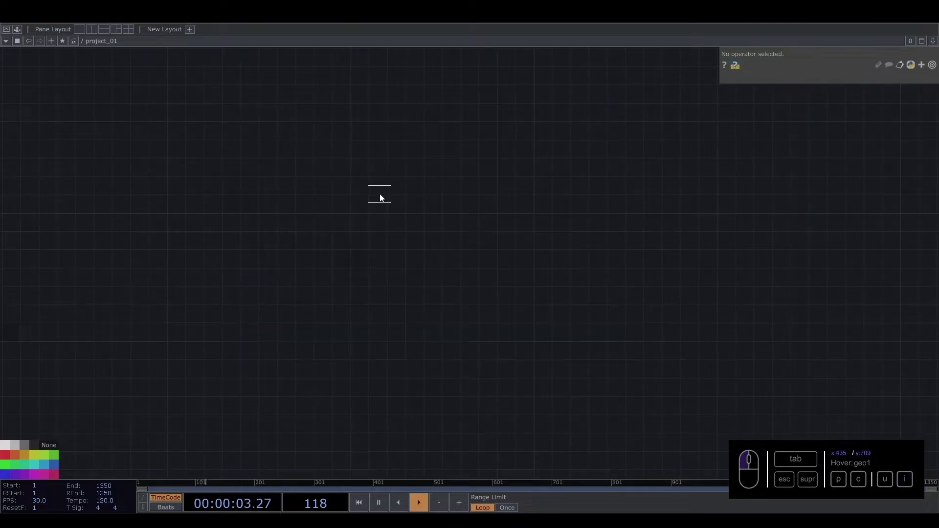
left_click_drag(408, 192, 813, 204)
left_click_drag(910, 201, 710, 198)
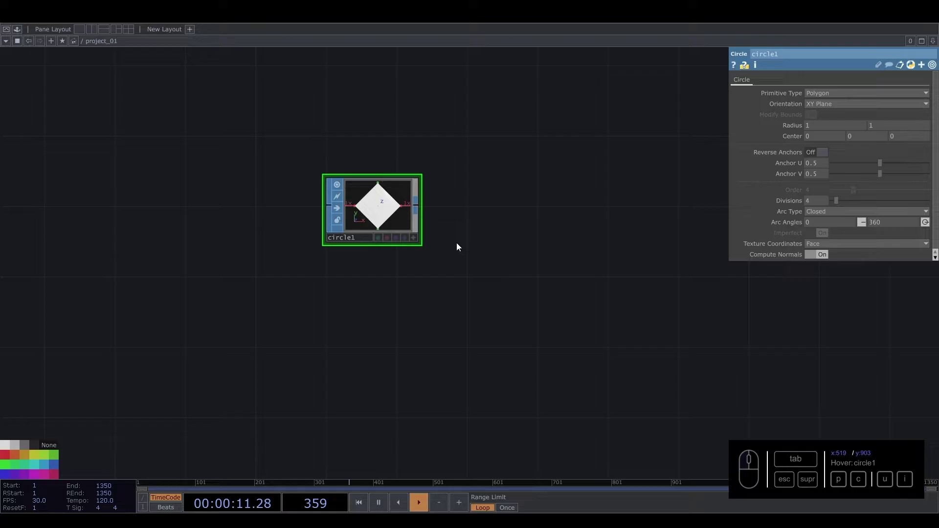
left_click_drag(524, 240, 382, 276)
Add a Geometry COMP fed by the circle and a Camera COMP beside it
key("Tab")
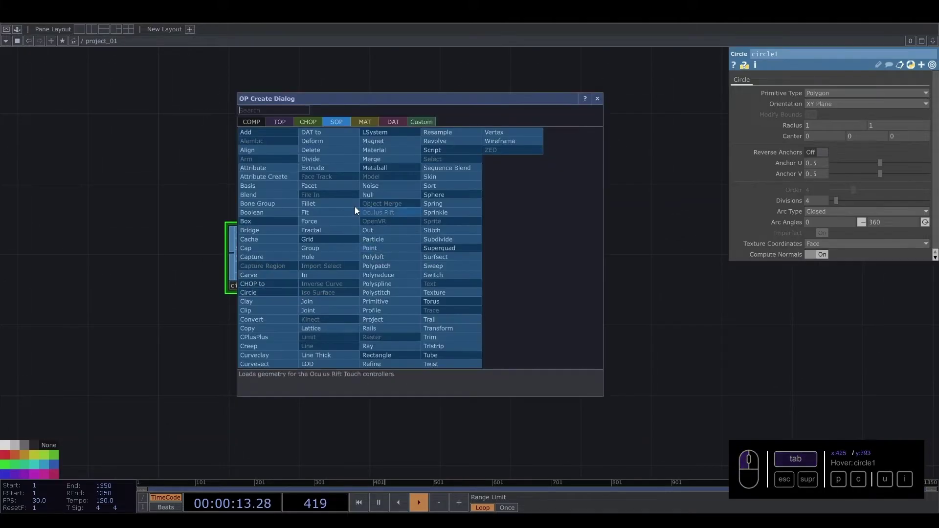
left_click(256, 122)
left_click(268, 208)
key("c")
left_click(268, 81)
left_click(447, 128)
left_click_drag(564, 196, 523, 225)
left_click(363, 366)
Add a Line MAT under geo1 and a Render TOP to its right
key("Tab")
left_click(312, 234)
left_click(201, 279)
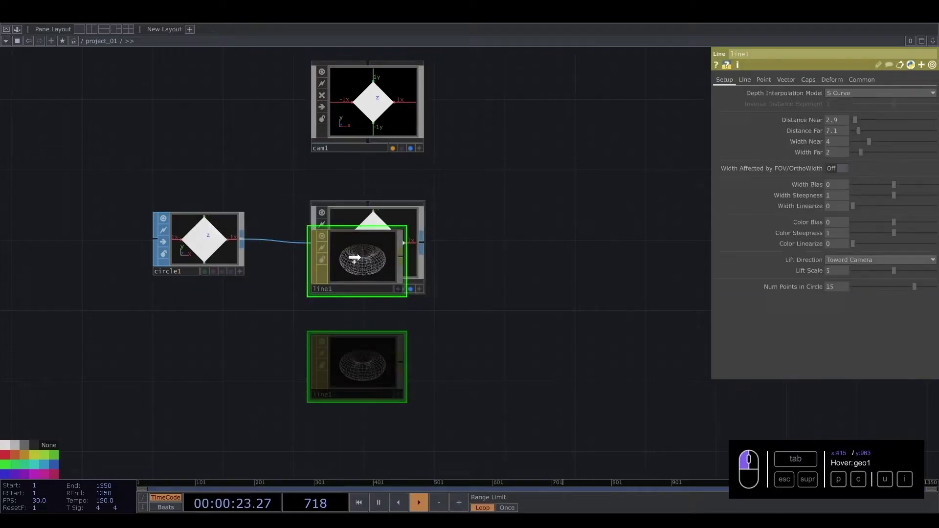
left_click(532, 238)
left_click(400, 111)
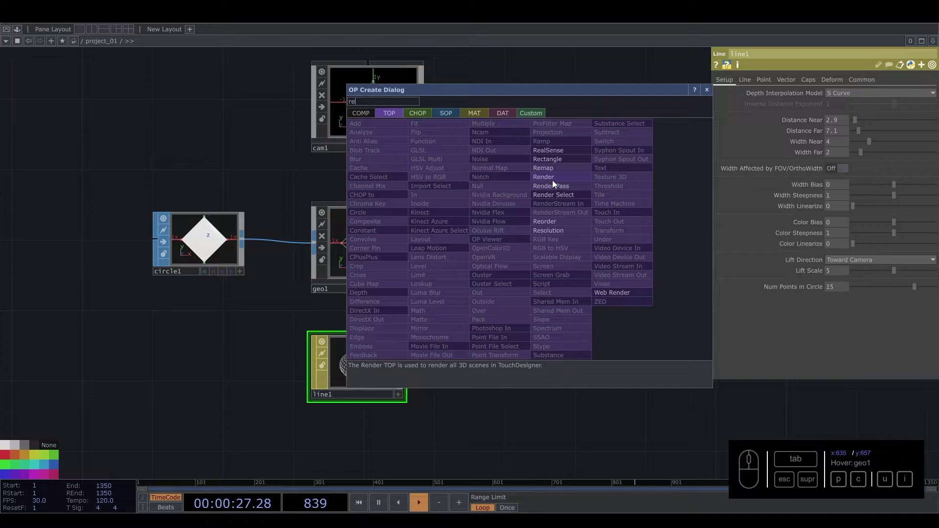
left_click(555, 180)
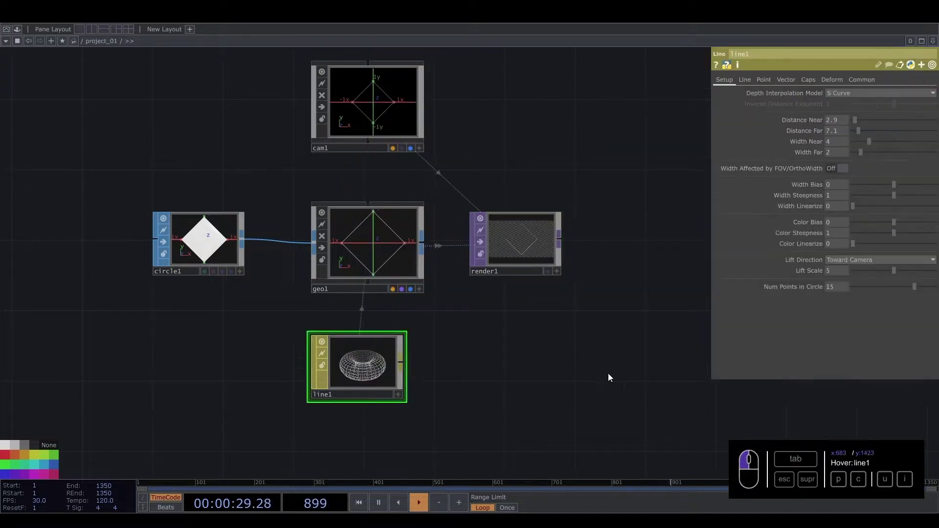
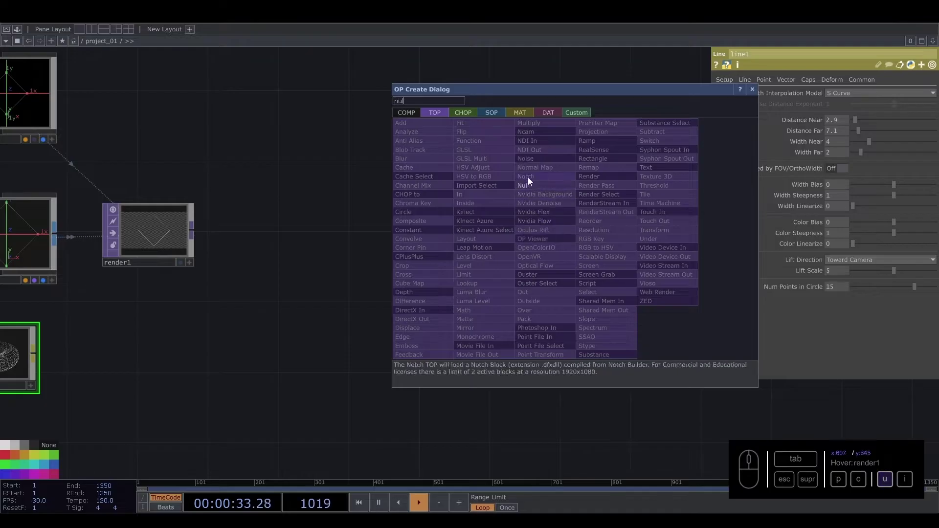
Append a Null TOP named out1 to the render and show the render as network background
left_click(527, 187)
left_click(561, 234)
left_click(526, 264)
middle_click(531, 260)
left_click(580, 292)
Insert a Transform TOP on the wire between render1 and out1
right_click(445, 236)
left_click(454, 229)
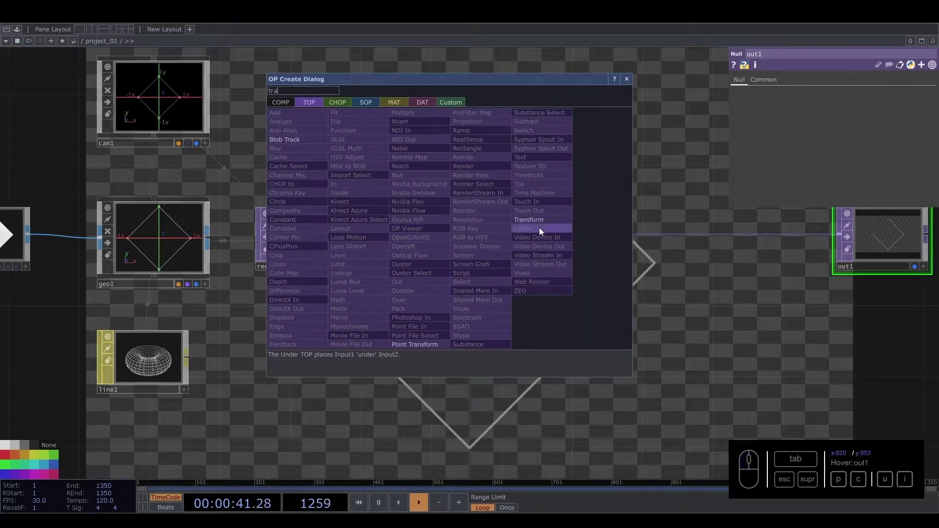
left_click(544, 225)
left_click(553, 239)
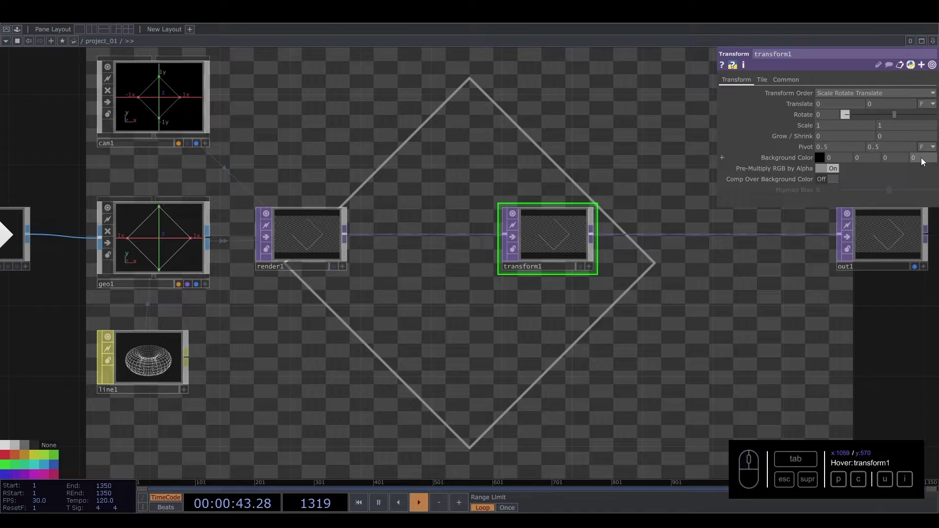
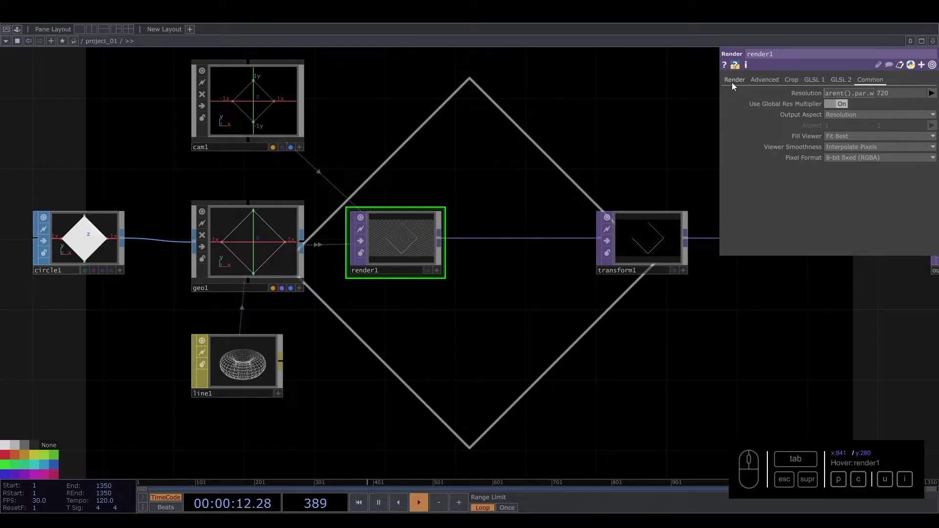
Set render1's resolution to 1280 by 1280 on its Common page
left_click(907, 97)
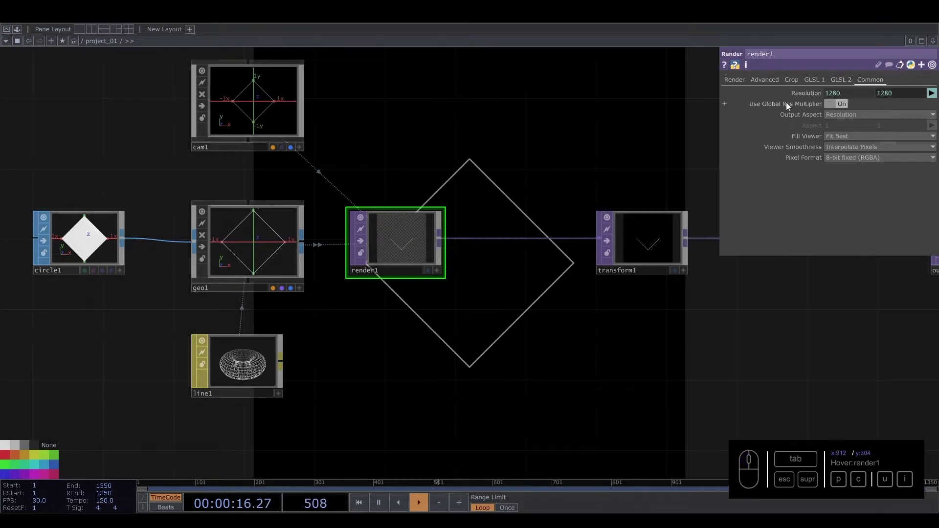
left_click(487, 314)
middle_click(466, 316)
left_click(438, 321)
Raise line1's Width Near to 18 and enable Line Near Color for a bold outline
left_click_drag(837, 143, 798, 148)
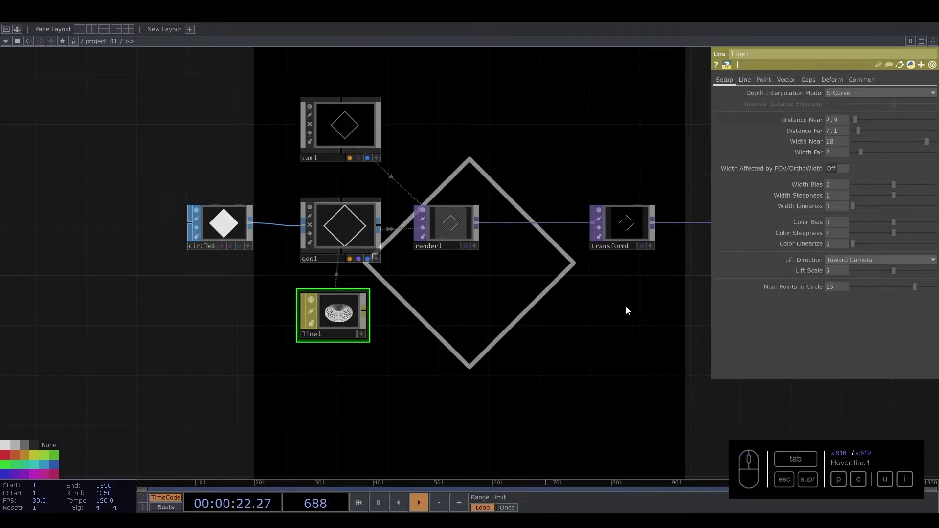
left_click(748, 87)
left_click(839, 165)
left_click(904, 145)
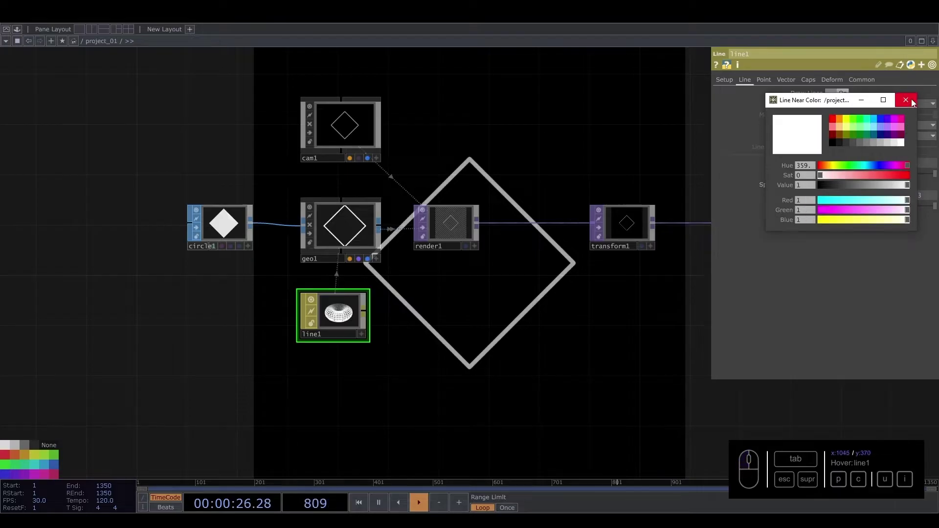
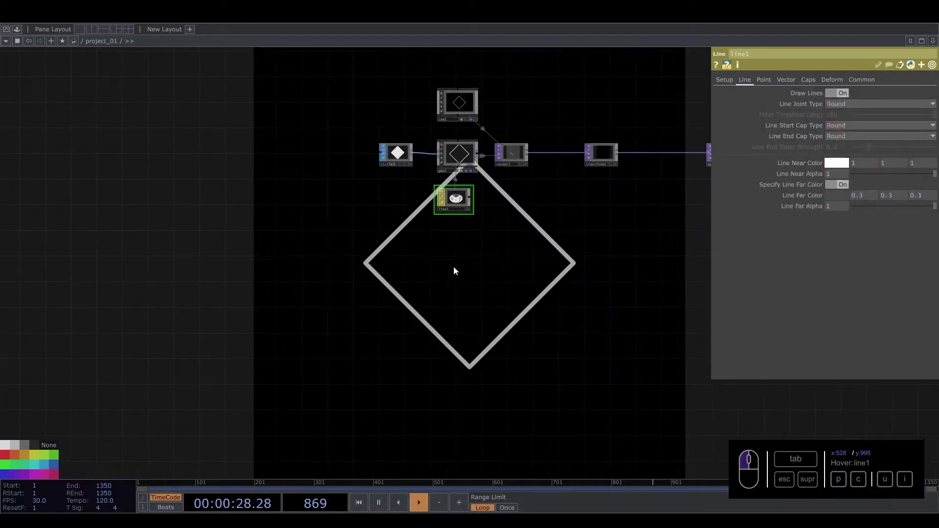
Add a Constant CHOP left of the chain with a channel named duplicate set to 20
left_click(404, 273)
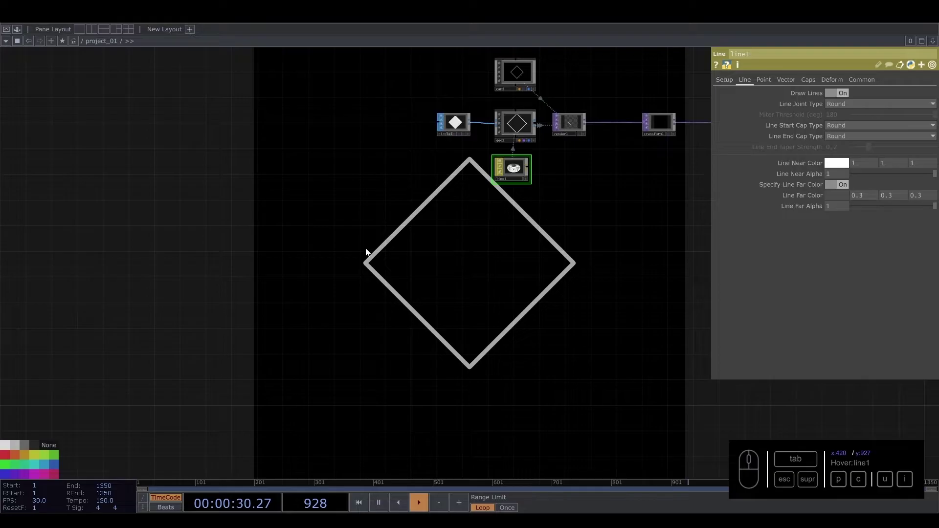
middle_click(304, 259)
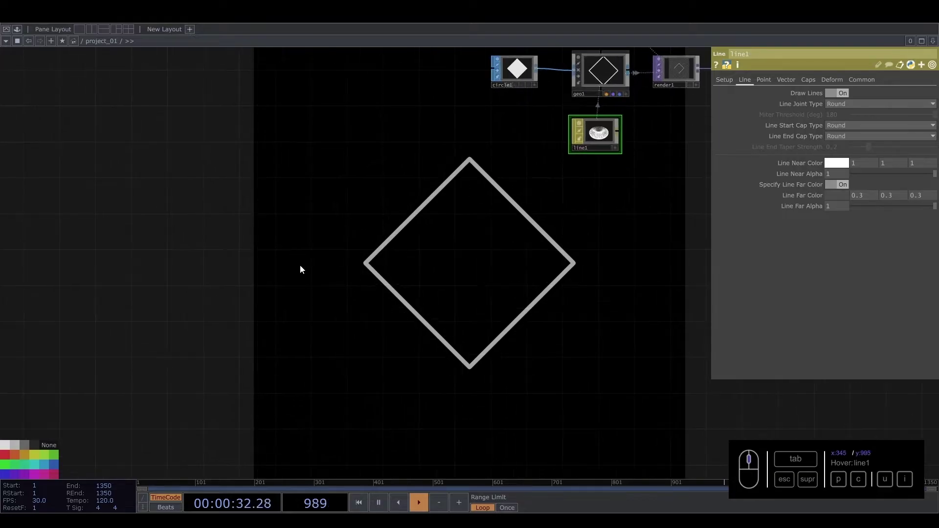
left_click(274, 282)
key("Tab")
left_click(168, 158)
left_click(180, 223)
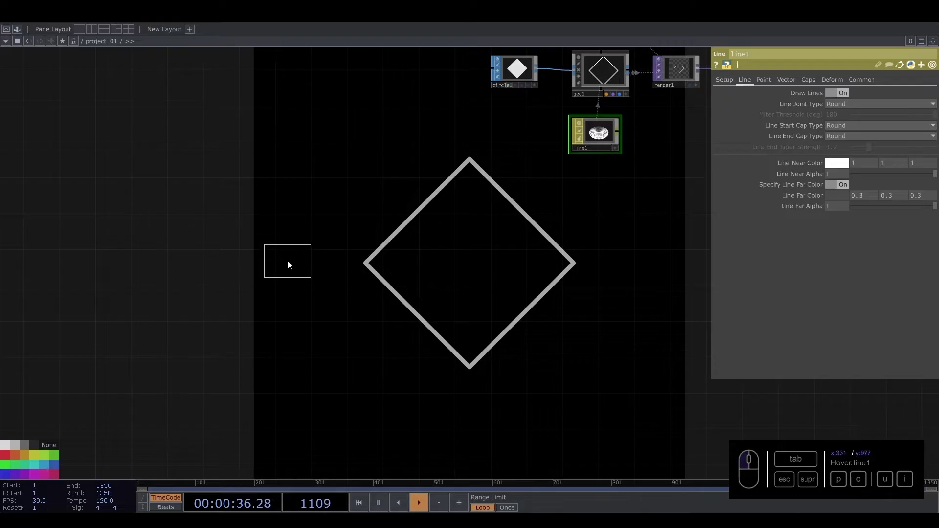
left_click(220, 246)
middle_click(824, 106)
left_click_drag(828, 98, 767, 91)
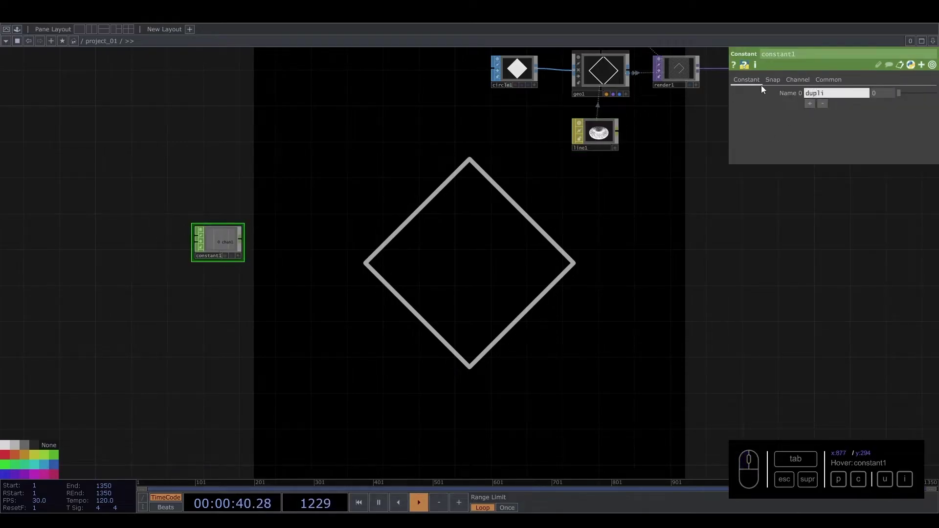
left_click_drag(885, 91, 819, 92)
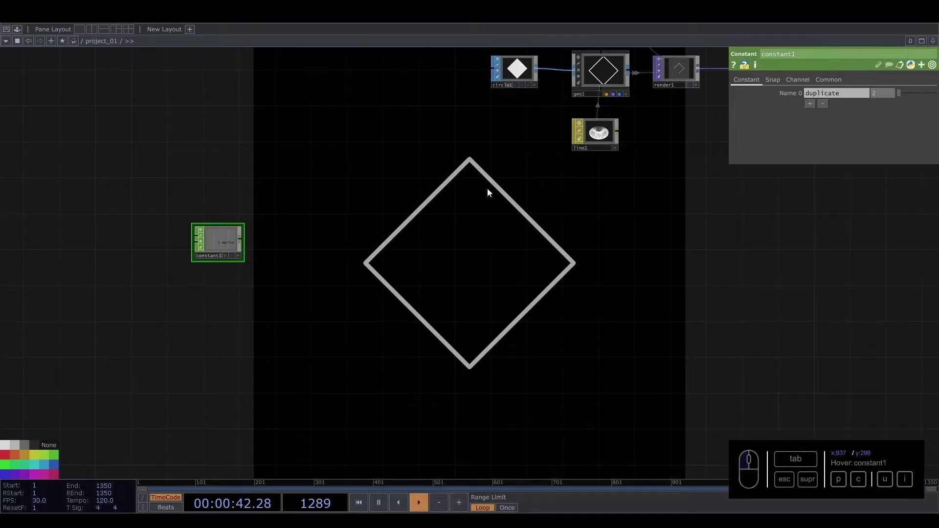
Add a Pattern CHOP above the constant in the network
middle_click(340, 219)
left_click(301, 205)
left_click(342, 177)
left_click(428, 65)
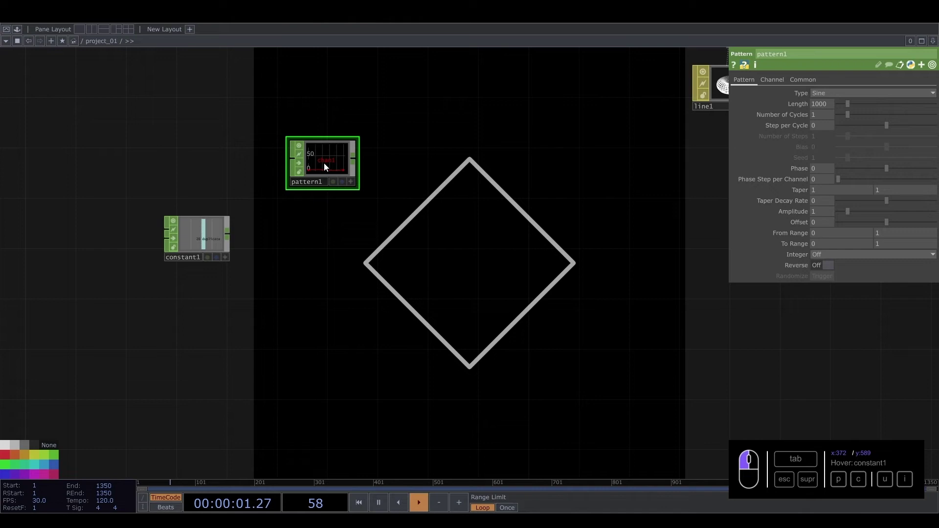
left_click(770, 80)
double_click(742, 81)
Give the pattern Length 20, feed constant1 into it and animate its Phase over time
left_click(229, 263)
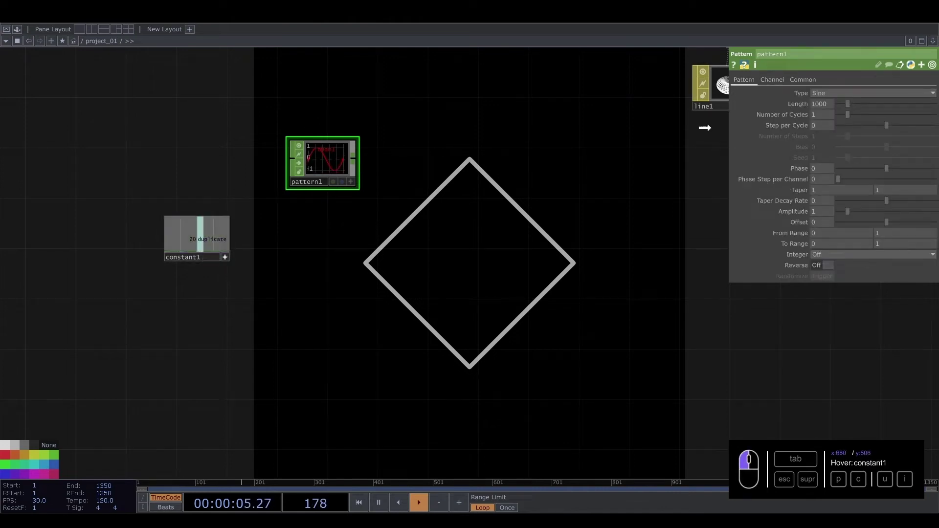
left_click(830, 102)
left_click(232, 259)
left_click(228, 258)
left_click(338, 164)
left_click_drag(888, 169, 866, 168)
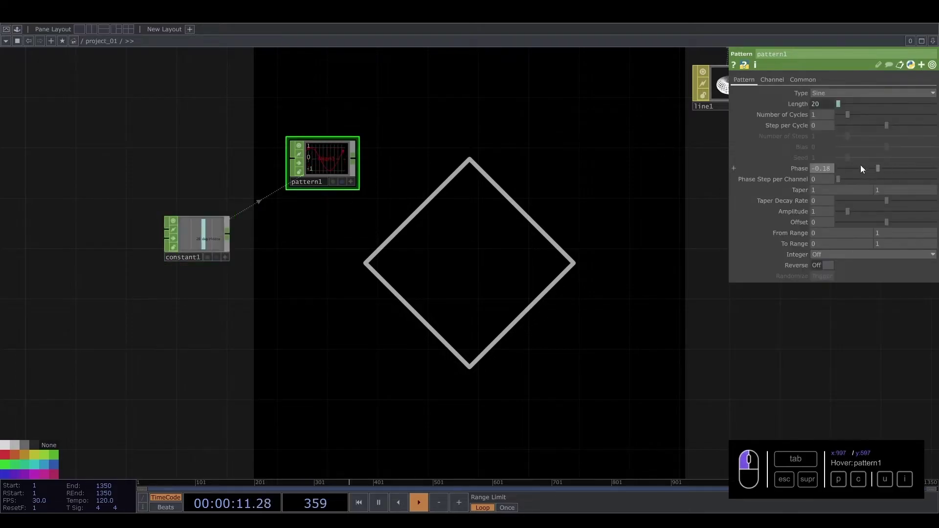
left_click_drag(836, 171, 747, 166)
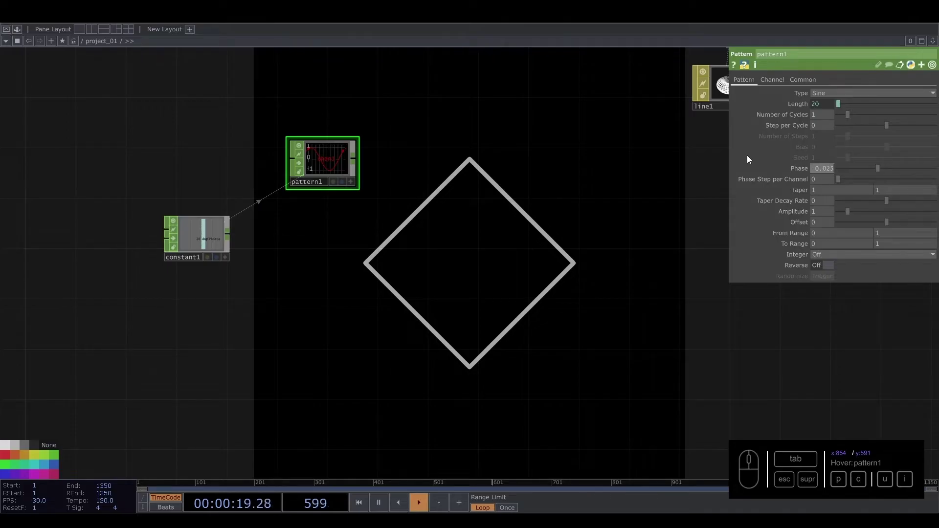
left_click_drag(345, 164, 331, 170)
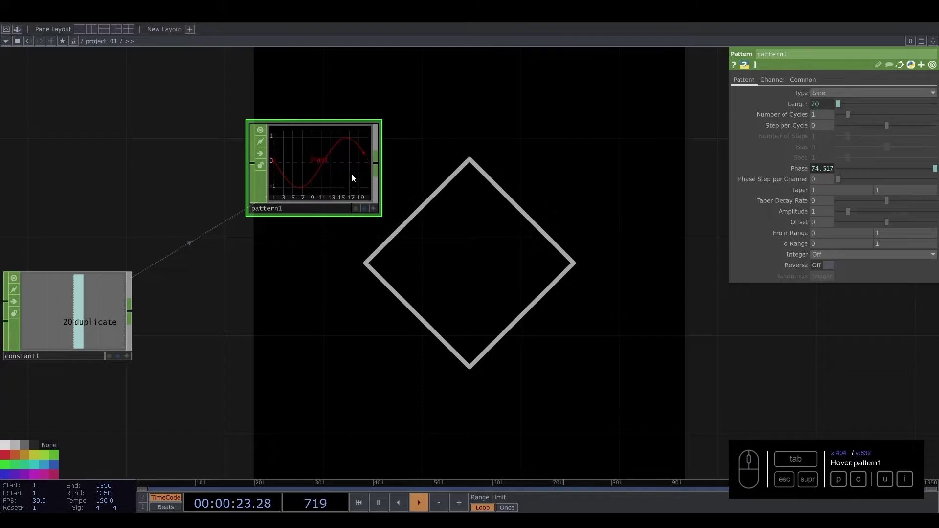
Name pattern1's channel tx with a Sine type
middle_click(331, 161)
left_click_drag(395, 180, 381, 201)
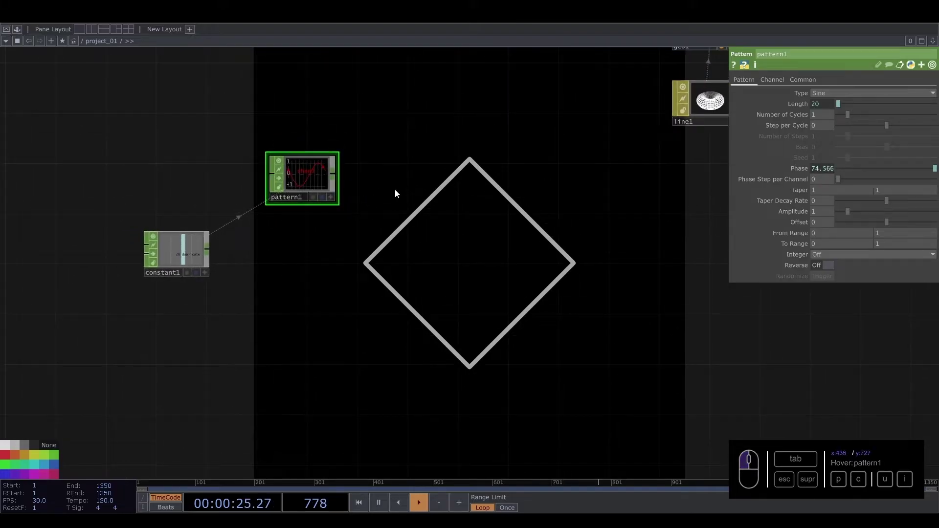
left_click(768, 91)
left_click(779, 81)
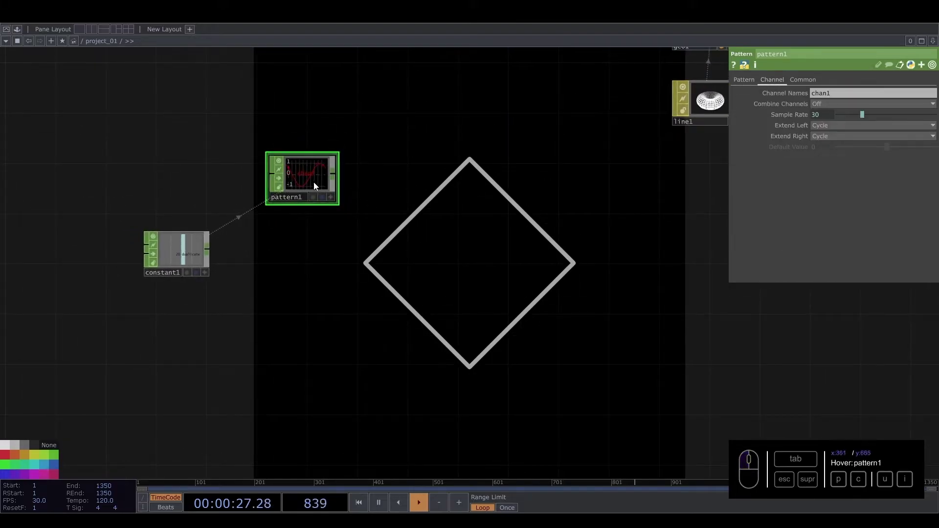
middle_click(828, 108)
left_click_drag(845, 99, 767, 88)
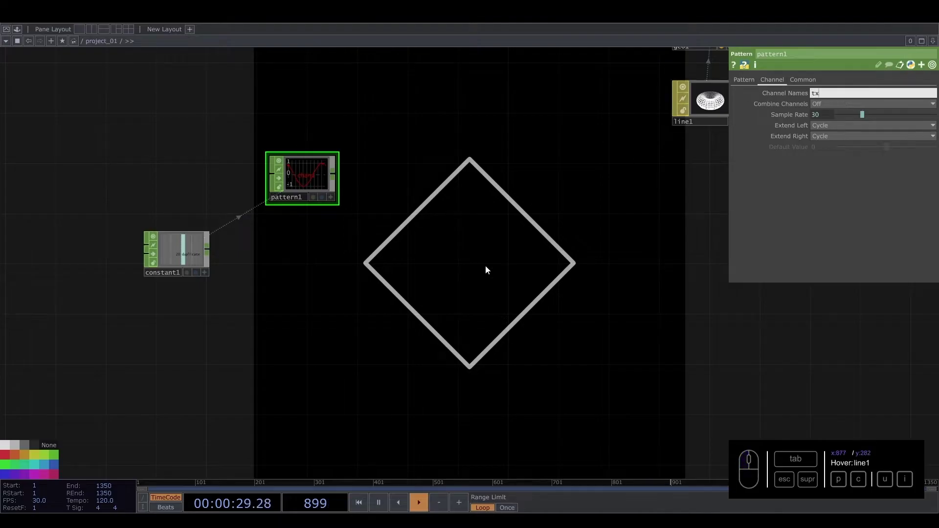
Copy the pattern three times and name the copies' channels ty, tz and s
left_click(300, 171)
key("c")
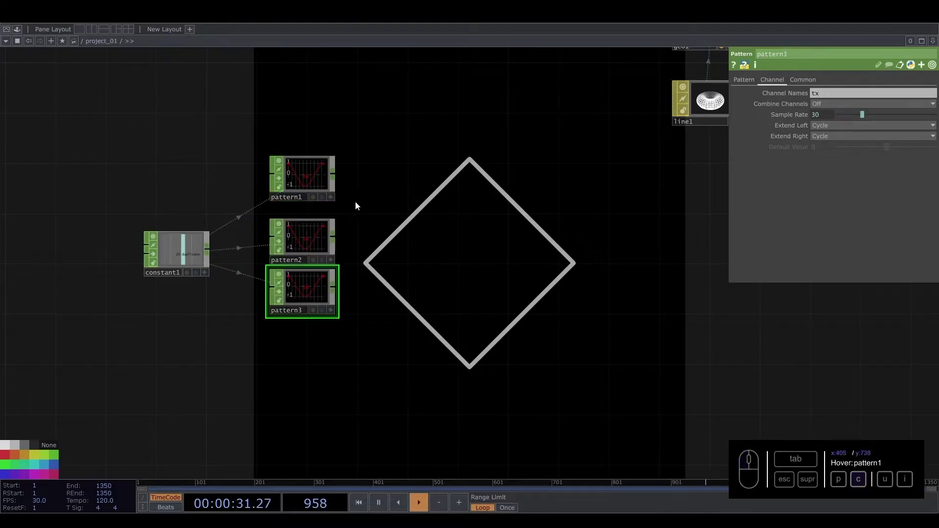
left_click(320, 243)
left_click(823, 99)
left_click(306, 298)
middle_click(317, 295)
left_click(826, 93)
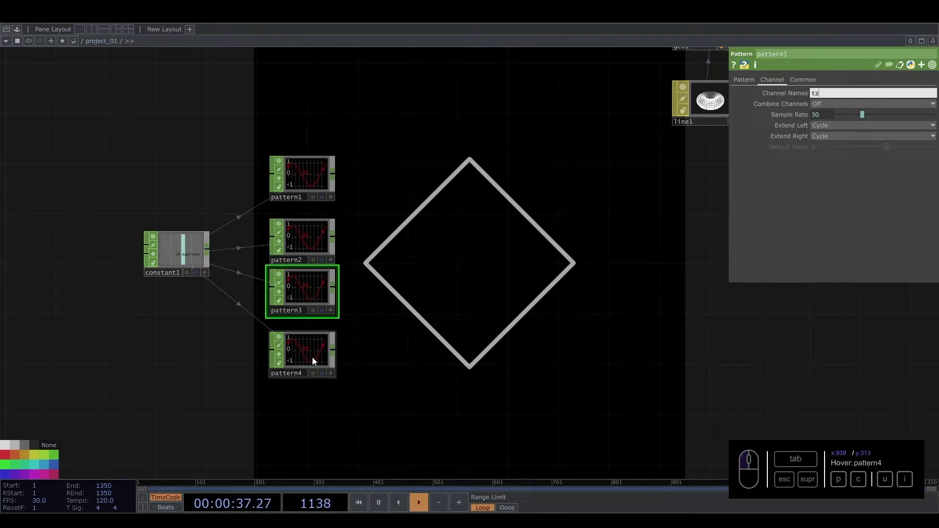
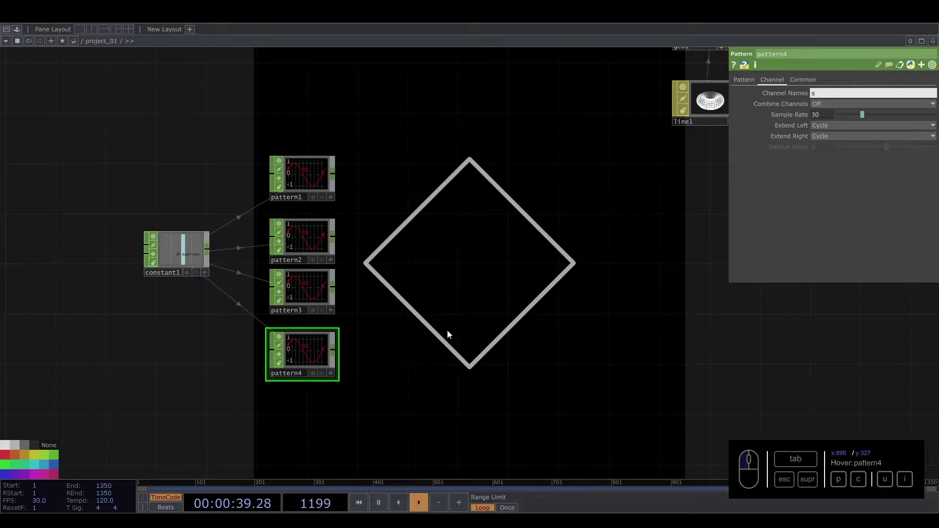
left_click(310, 292)
Shift the second pattern's phase so its wave differs from the first
left_click_drag(299, 355, 405, 307)
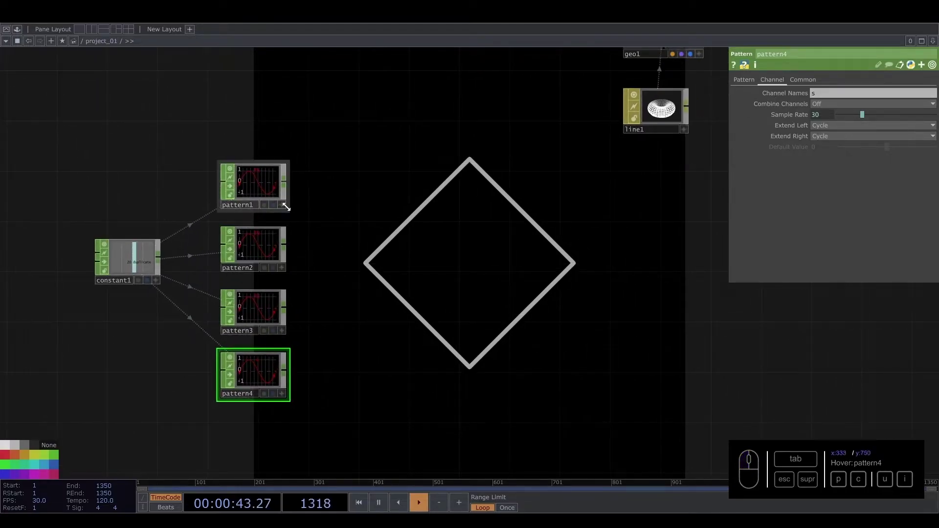
left_click(271, 249)
left_click(749, 82)
right_click(308, 191)
left_click_drag(751, 84, 325, 193)
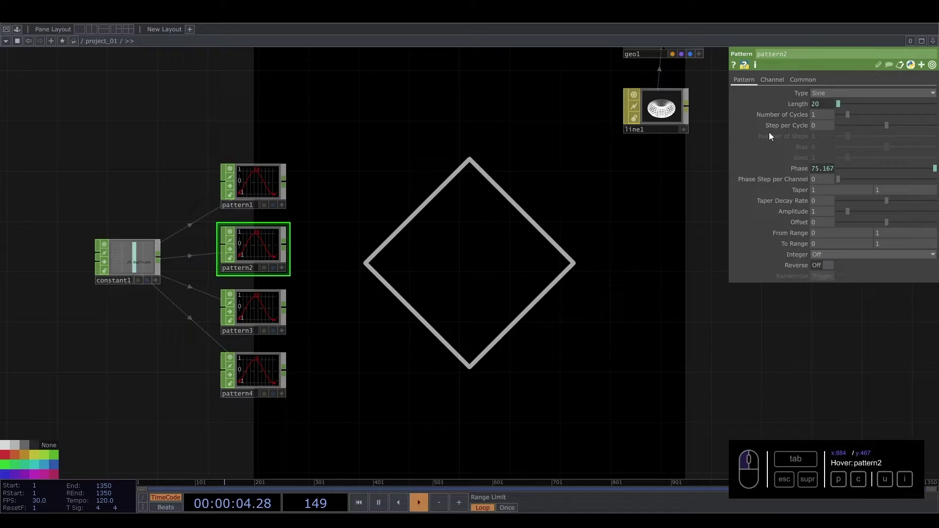
Make the third pattern a Cosine wave and nudge its phase
left_click(835, 100)
left_click(827, 128)
left_click(255, 308)
left_click(817, 94)
Add a Merge CHOP from pattern1's output and wire pattern2 into it
left_click(830, 127)
left_click(254, 180)
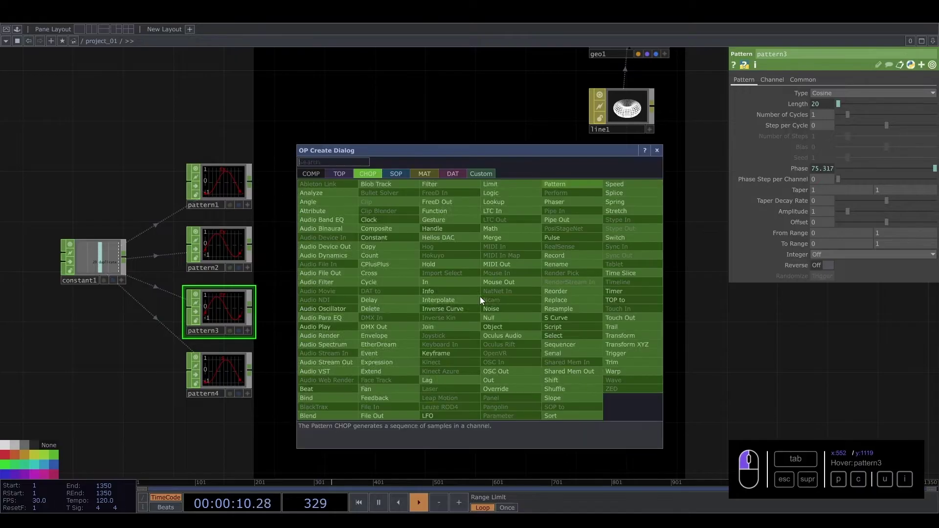
left_click_drag(504, 242, 329, 304)
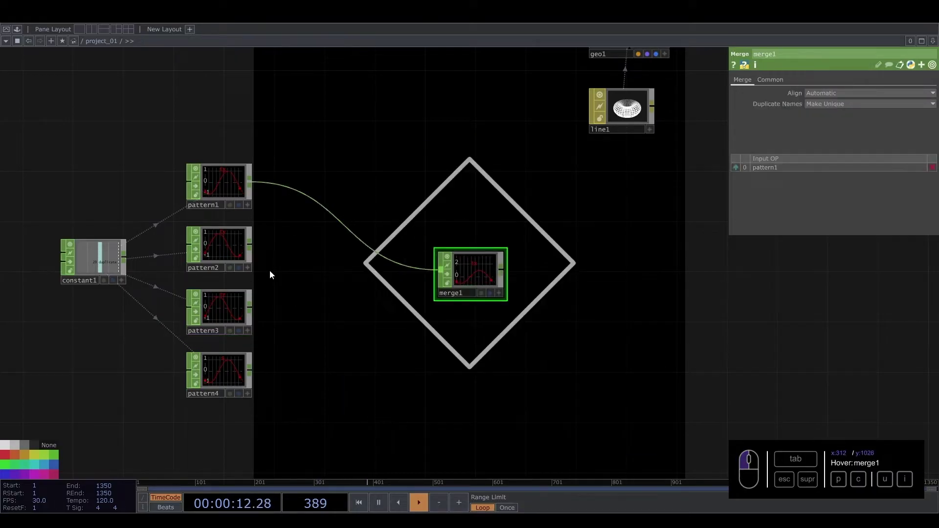
left_click_drag(258, 248, 420, 286)
Wire the remaining patterns into merge1 so all four are combined
left_click(259, 311)
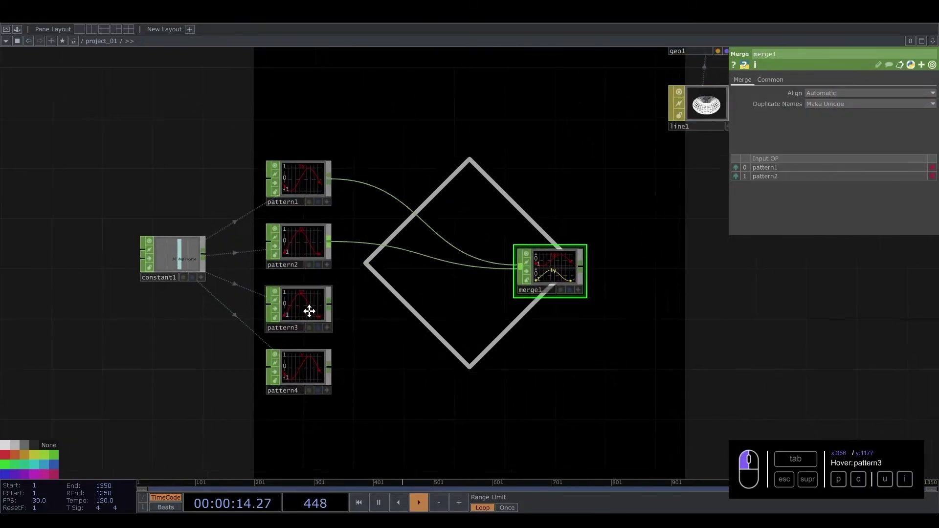
left_click(307, 312)
left_click_drag(310, 375, 490, 331)
left_click_drag(480, 294, 525, 294)
Append a Null CHOP renamed instancing after the merge and bring up geo1's Instance page
key("u")
left_click(538, 317)
left_click(542, 299)
left_click(495, 90)
left_click(426, 357)
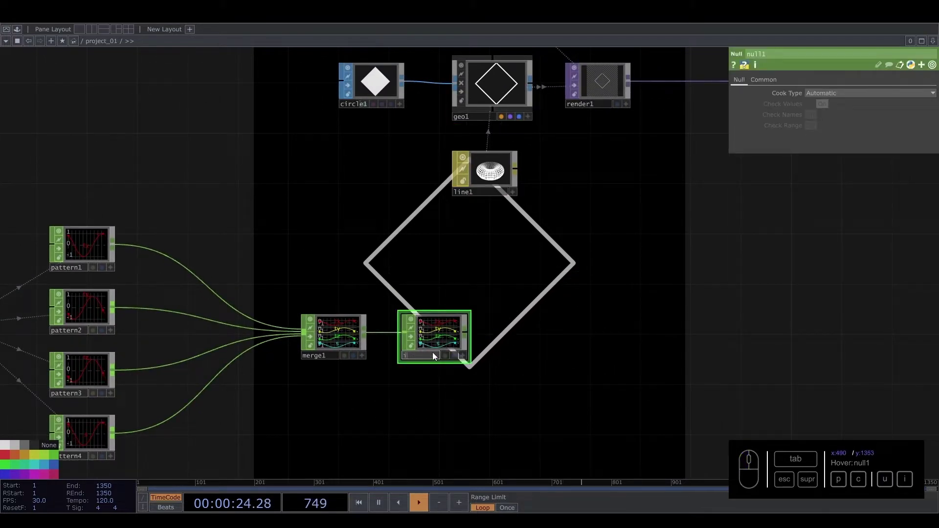
left_click(512, 91)
left_click(774, 85)
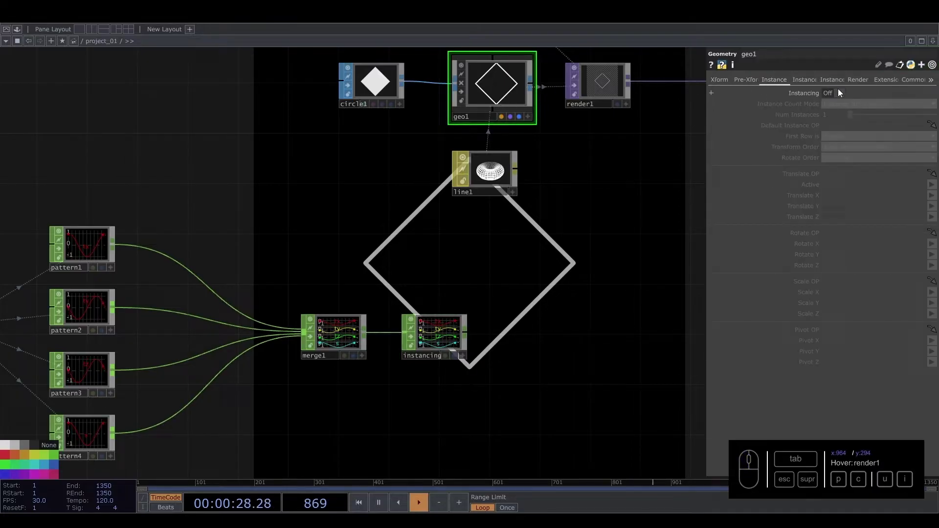
Turn geo1 instancing on from the instancing null, translating X/Y/Z by tx, ty, tz
left_click(838, 96)
left_click_drag(437, 334, 851, 127)
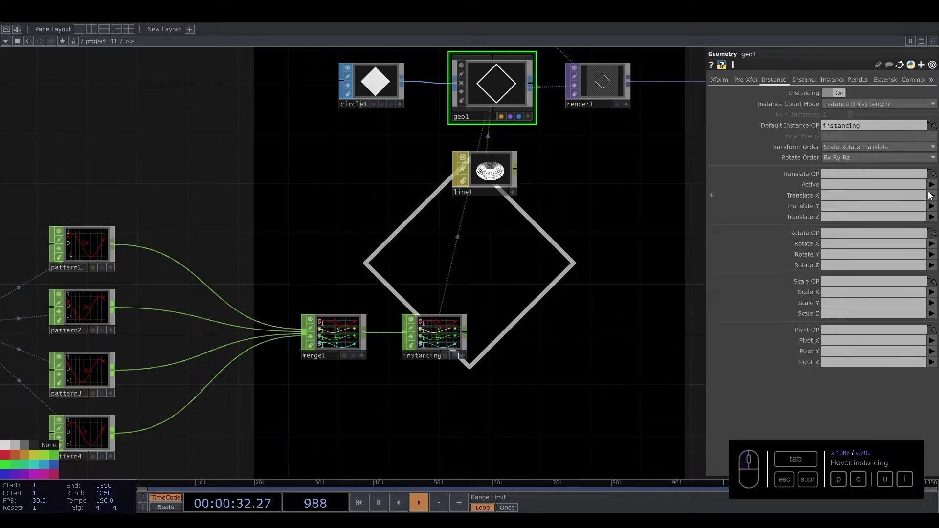
left_click(937, 195)
left_click(938, 210)
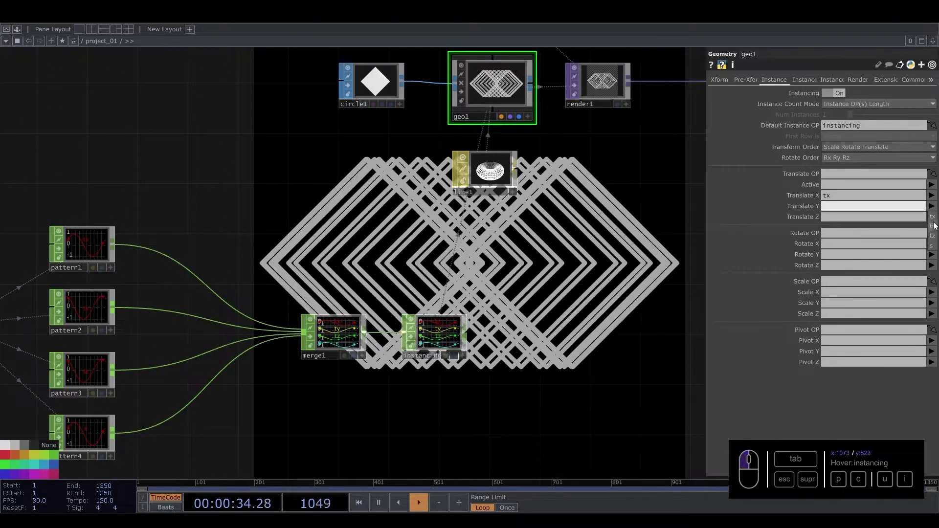
left_click(937, 221)
left_click(938, 252)
Drive the instance Scale X, Y and Z from the s channel
left_click(936, 297)
left_click(936, 334)
left_click(935, 347)
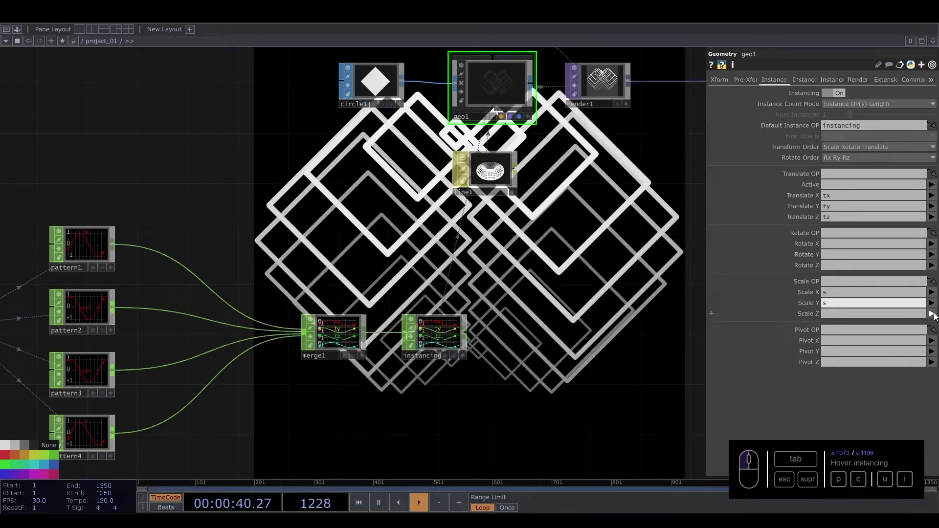
left_click(938, 317)
left_click(937, 356)
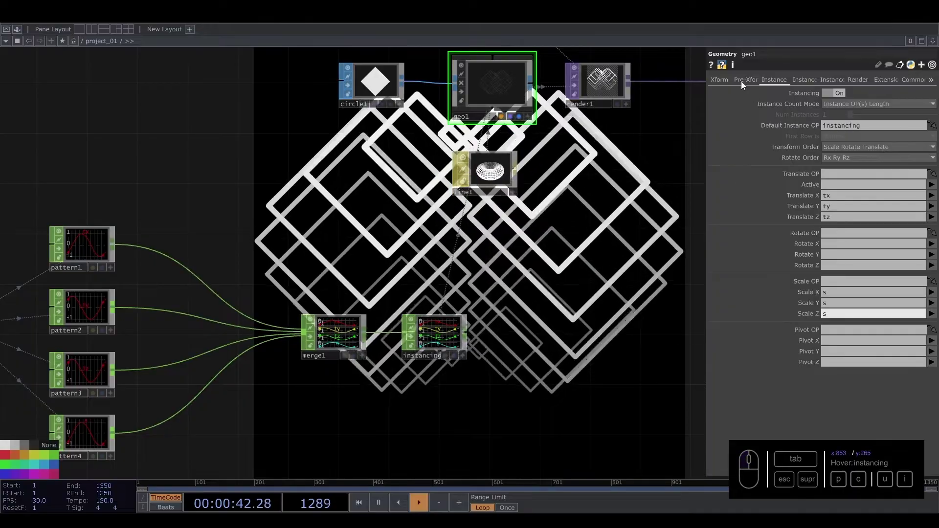
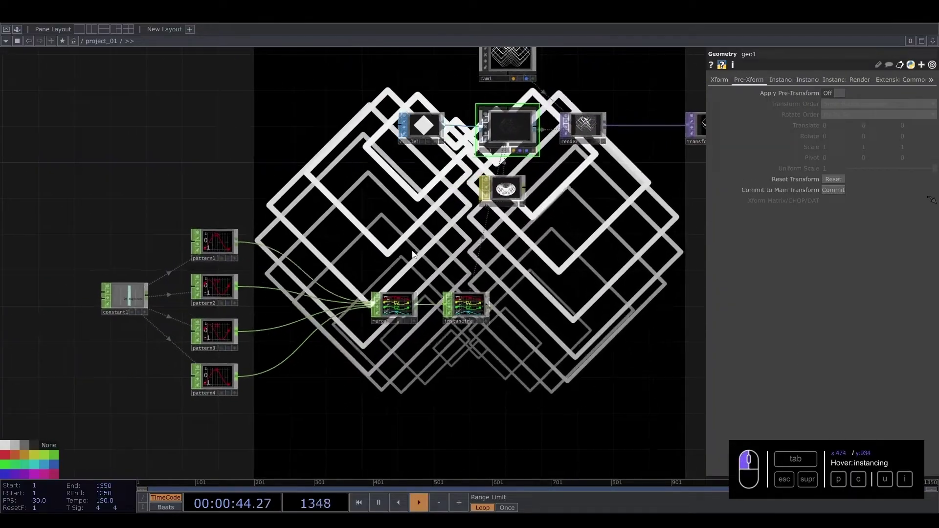
Insert a Math CHOP on the wire after pattern1
middle_click(255, 304)
scroll("up", 3)
left_click(288, 203)
right_click(300, 173)
left_click(320, 162)
key("Delete")
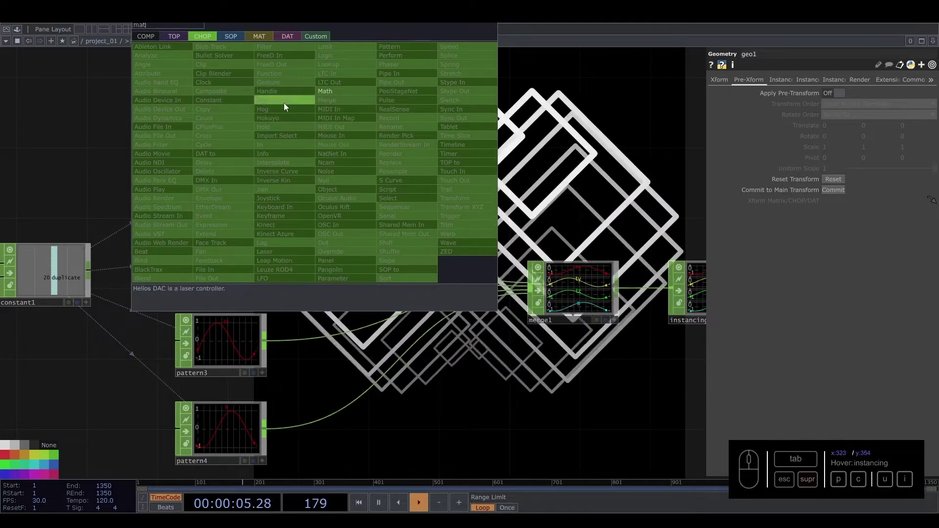
left_click(332, 95)
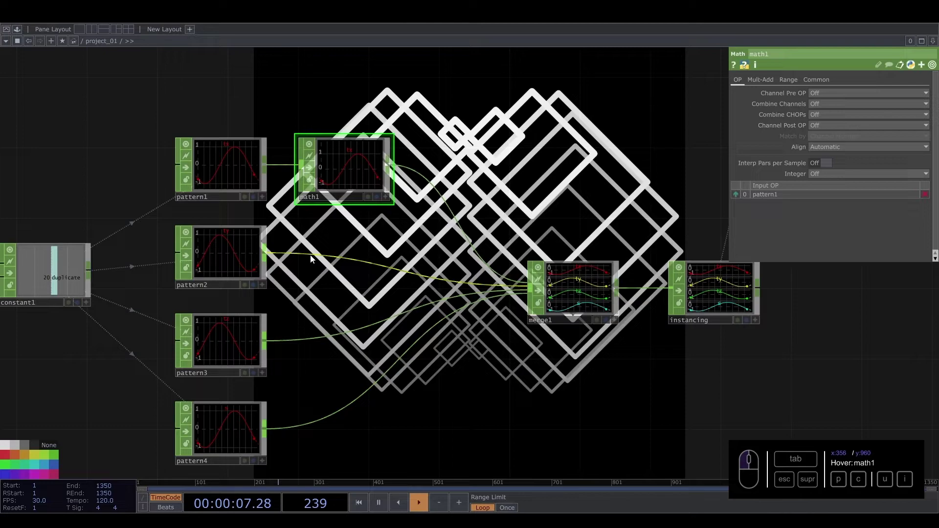
Insert Math CHOPs on the wires after pattern2 and pattern4
right_click(316, 257)
left_click(331, 248)
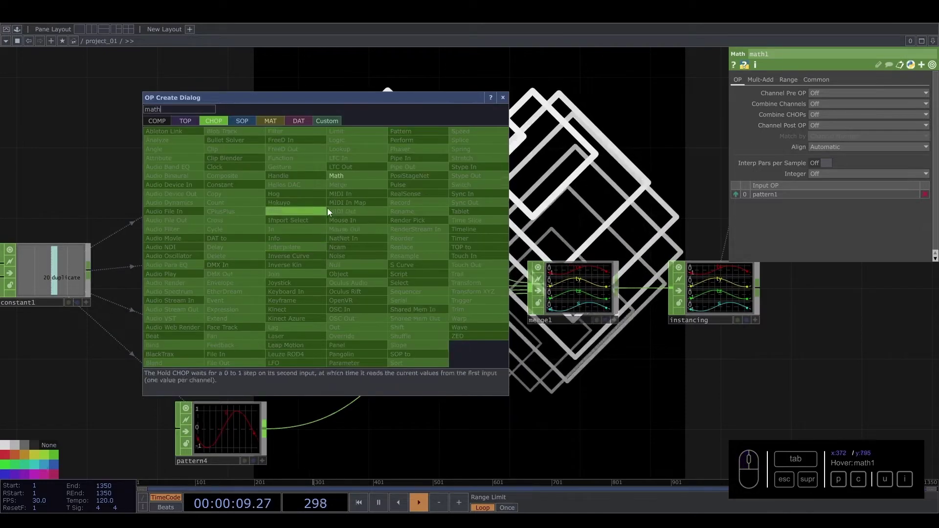
left_click(355, 180)
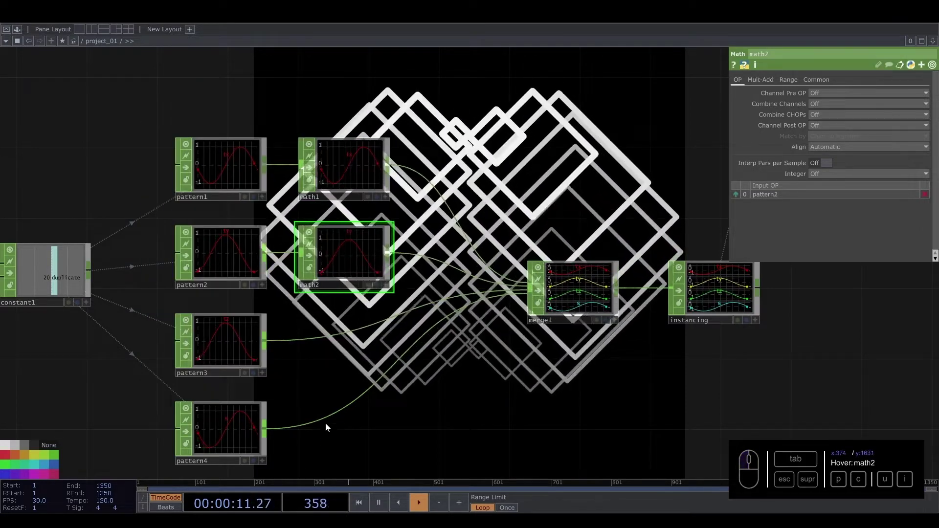
right_click(329, 422)
left_click(342, 410)
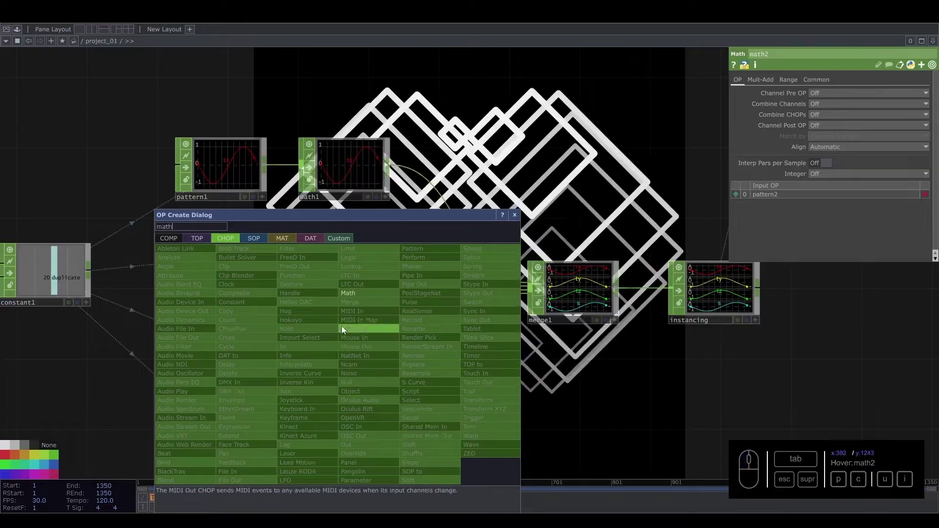
left_click(359, 299)
Bring the merge into view and start a new operator from the instancing null's output
left_click(344, 423)
left_click_drag(347, 410, 333, 157)
left_click(620, 402)
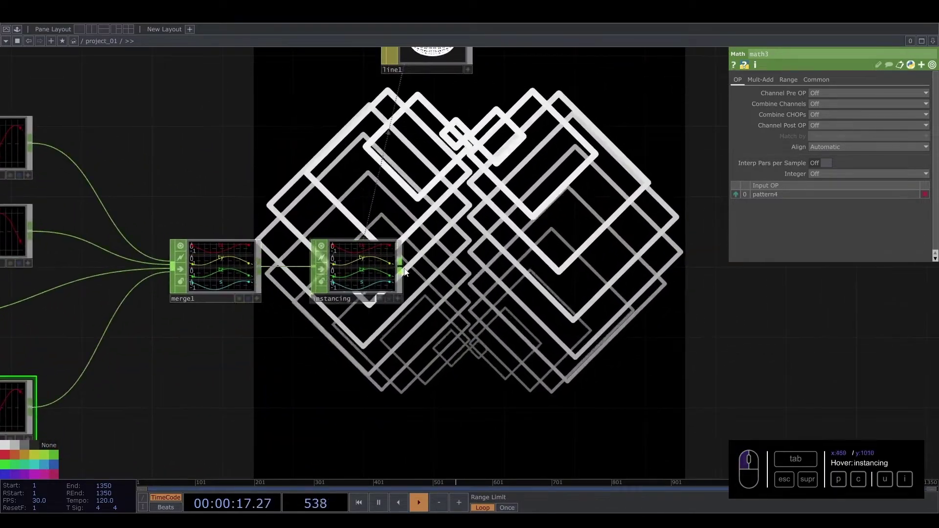
left_click_drag(408, 268, 500, 329)
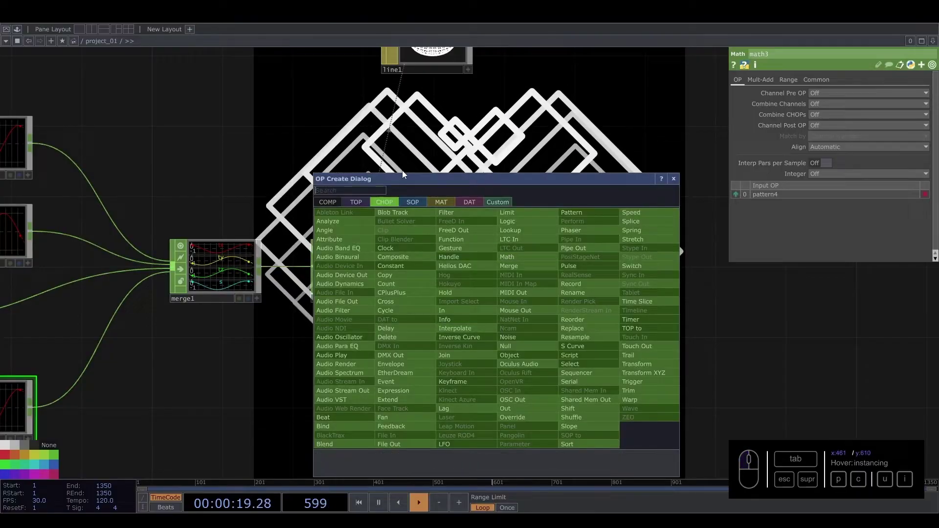
Add a CHOP to SOP below the instancing null, mapping tx ty tz to P(0) P(1) P(2)
left_click(419, 202)
left_click_drag(348, 220, 548, 337)
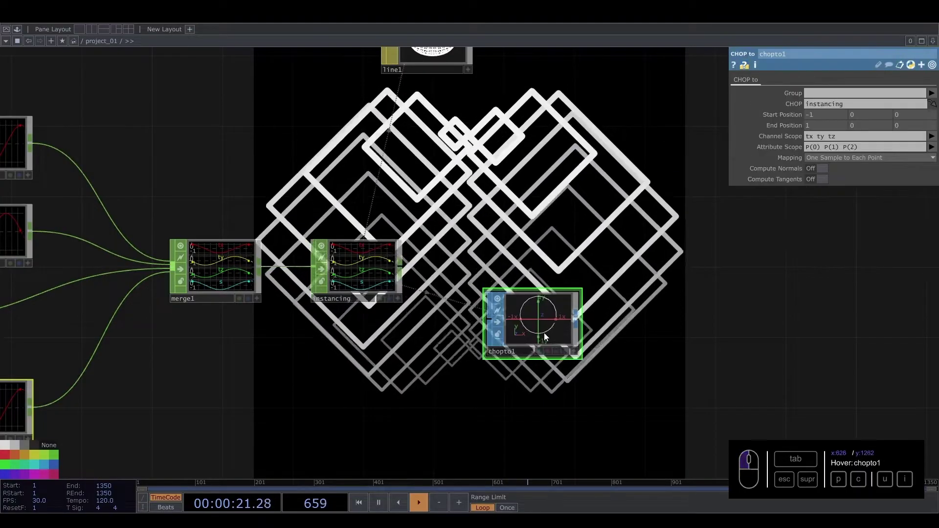
left_click_drag(549, 328, 540, 246)
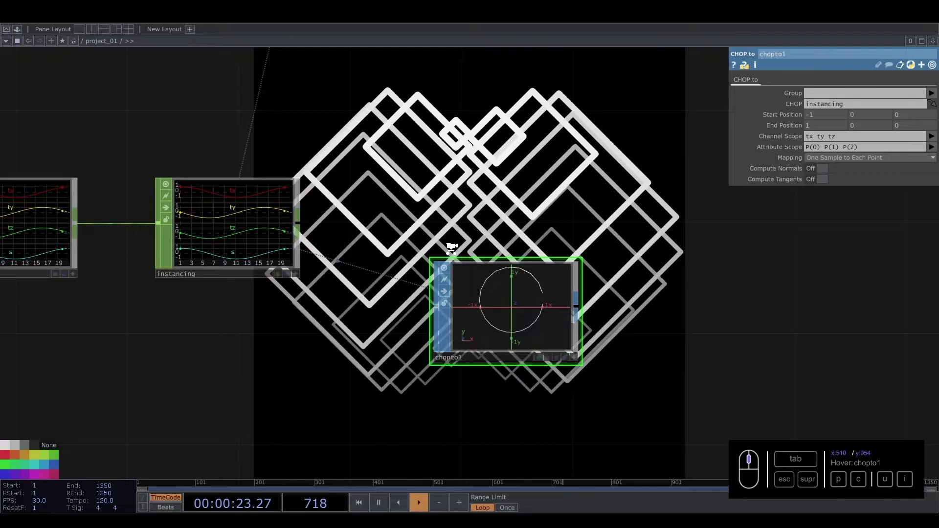
left_click(521, 378)
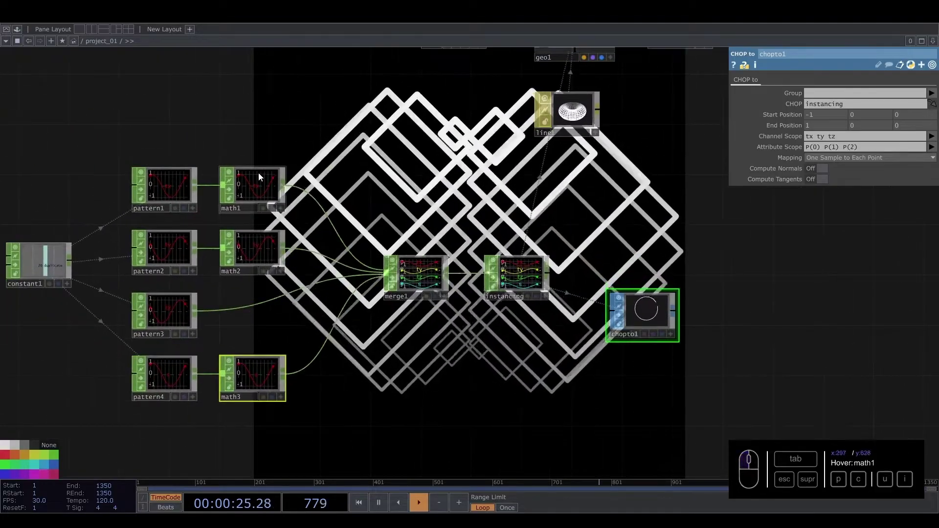
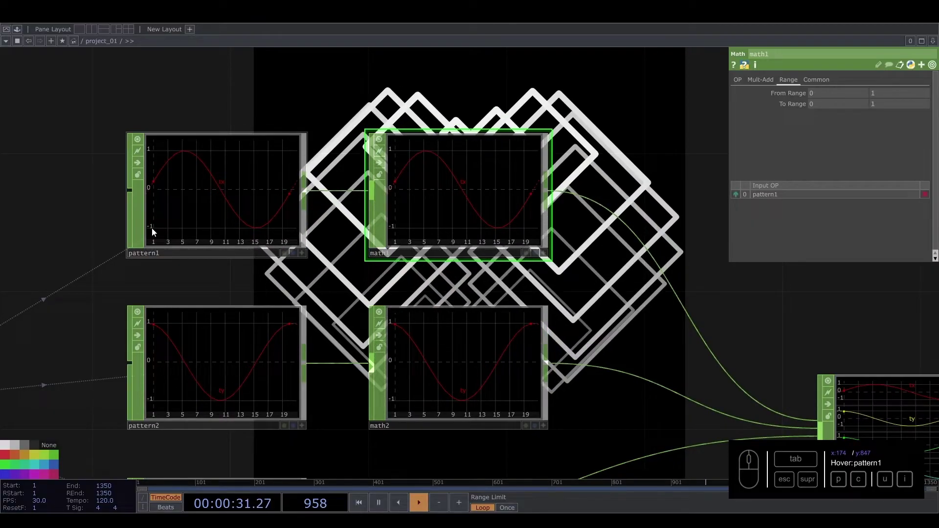
Set math2's Range page to From Range -1 1 and To Range -0.5 0.5
middle_click(371, 206)
left_click(727, 115)
middle_click(802, 83)
left_click_drag(818, 96, 760, 98)
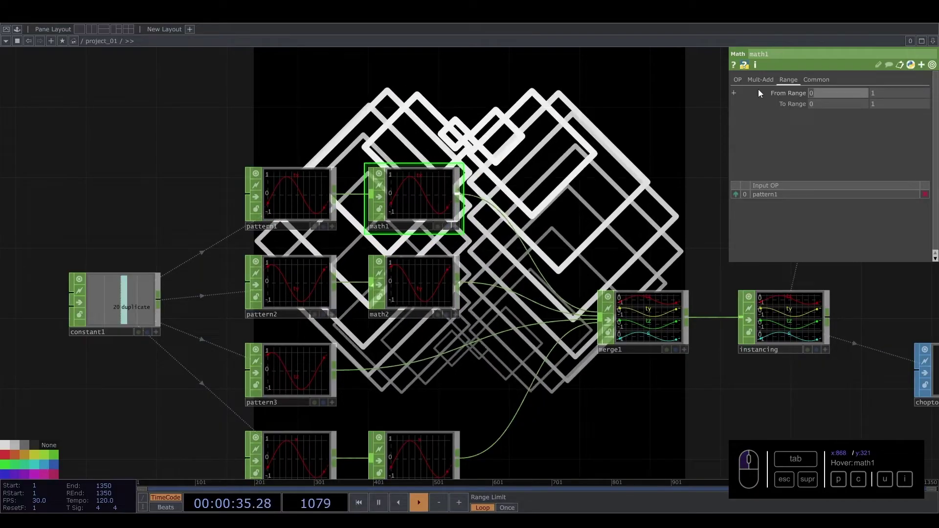
left_click_drag(821, 111, 780, 97)
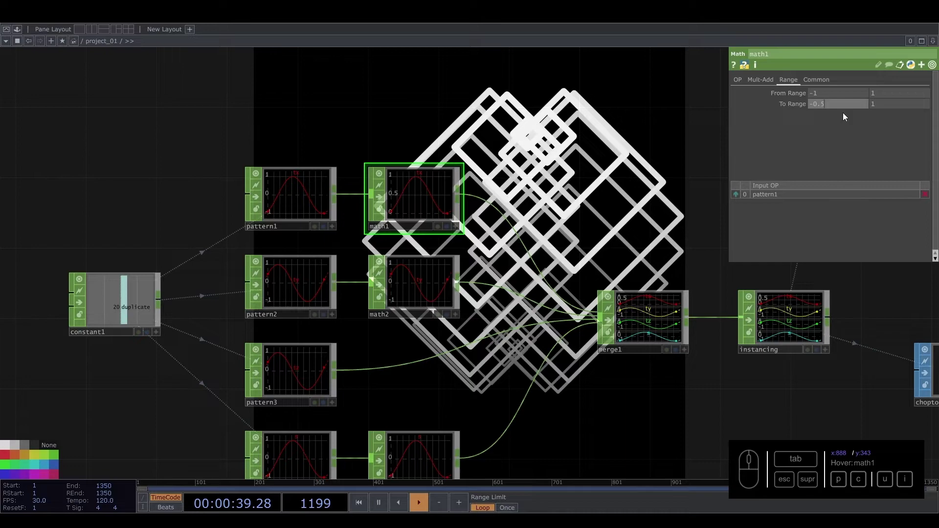
left_click(828, 105)
left_click(432, 292)
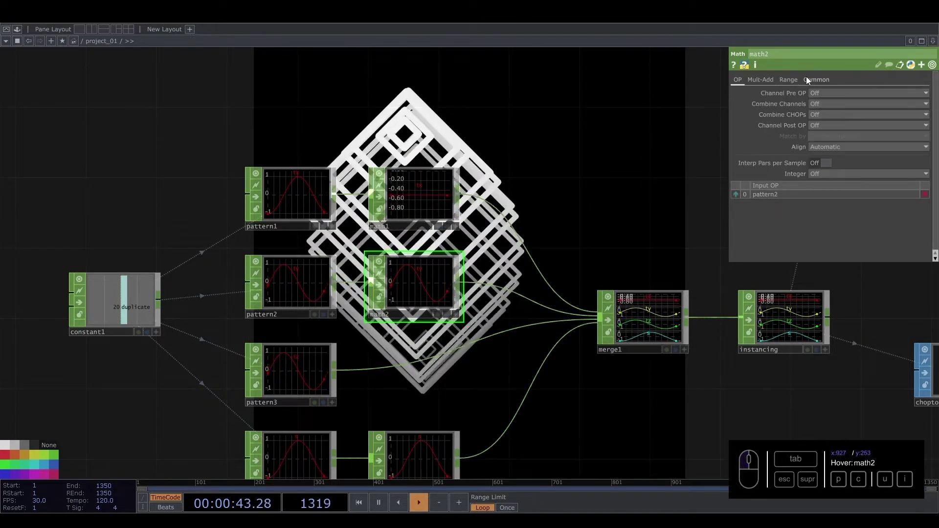
left_click(803, 82)
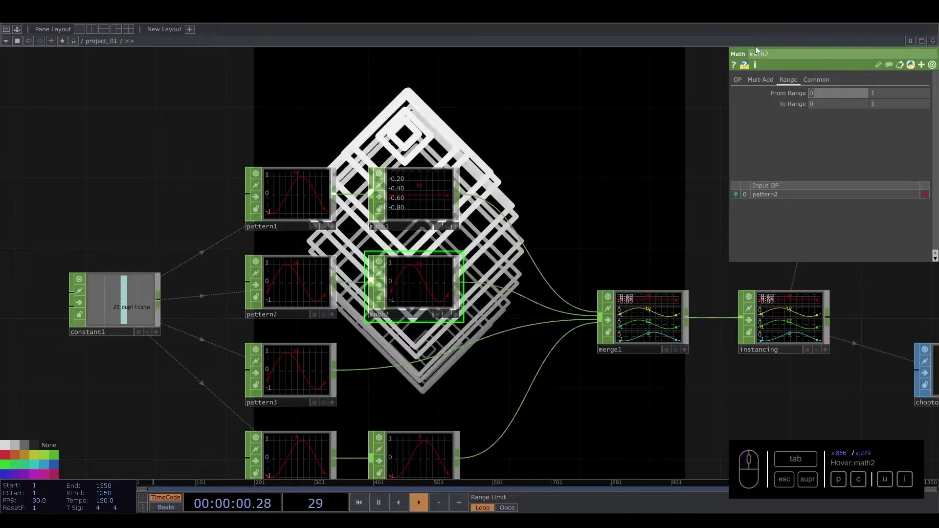
left_click_drag(819, 105, 822, 112)
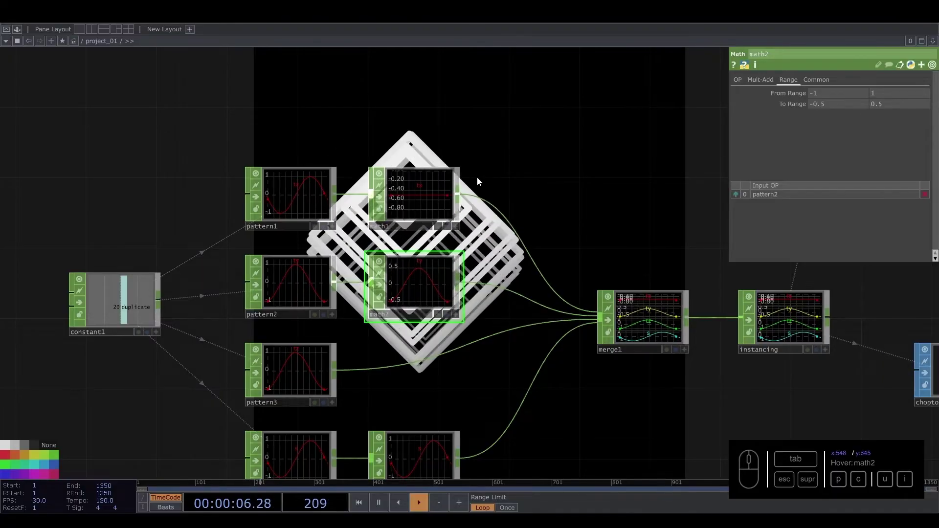
Add math3 after pattern4 remapping -1–1 to a To Range of 0.5–1
middle_click(537, 237)
left_click(513, 190)
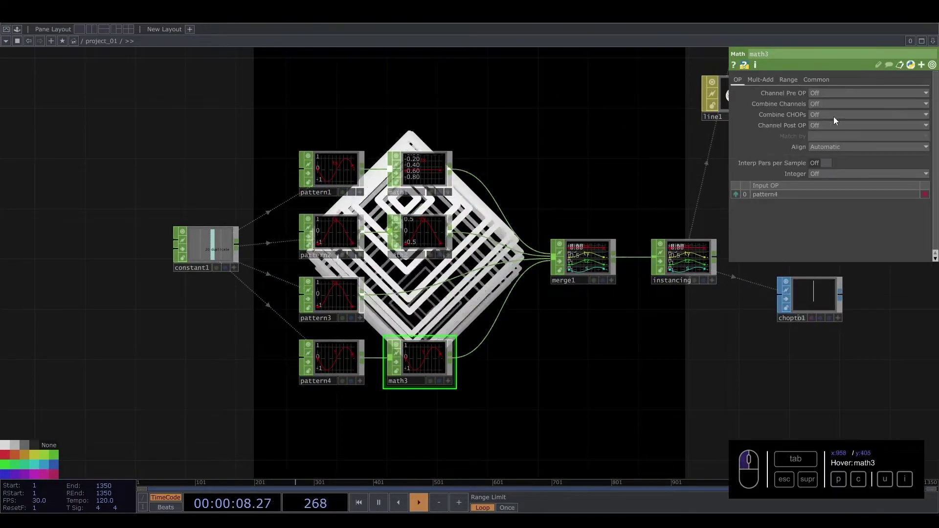
left_click(794, 82)
left_click(821, 98)
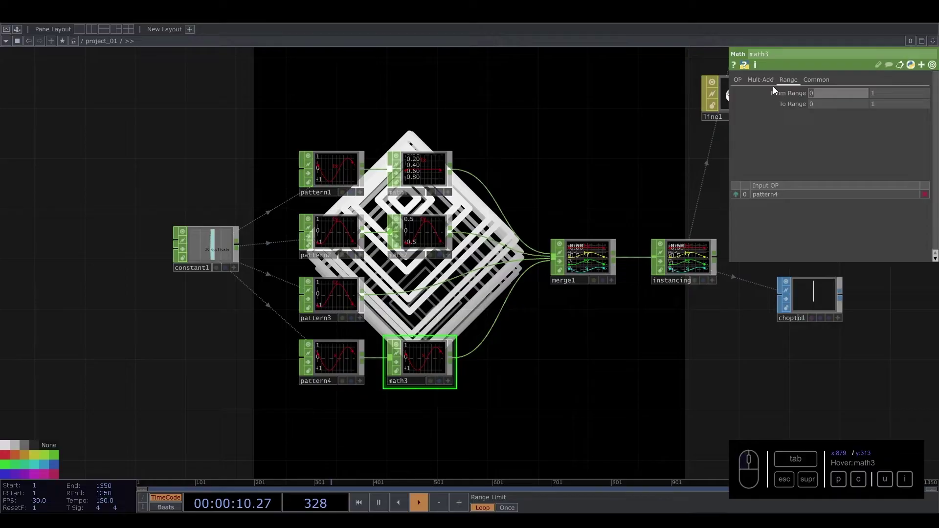
left_click_drag(817, 112, 793, 100)
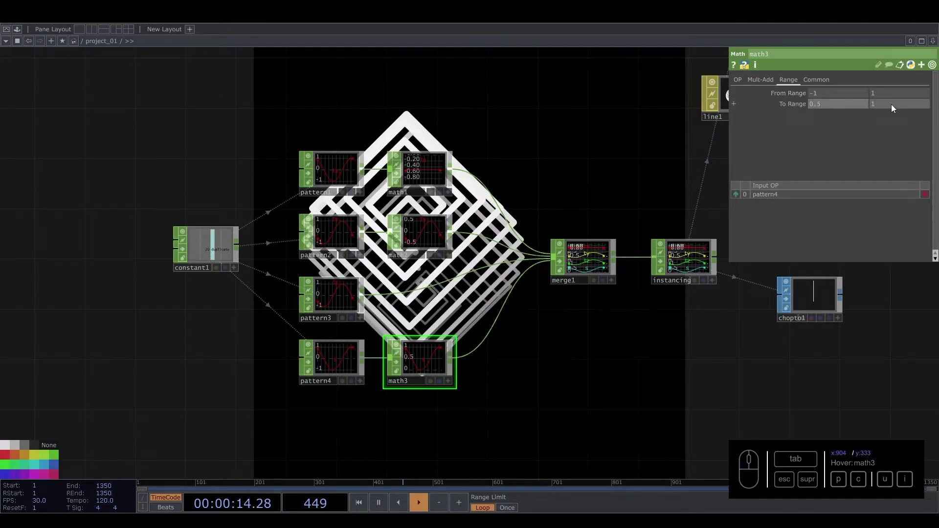
left_click(860, 104)
Adjust math1 so tx is confined from -1–1 down to -0.5–0.5
left_click(624, 153)
left_click_drag(610, 130, 570, 184)
left_click_drag(402, 310, 382, 301)
left_click(417, 172)
left_click(879, 106)
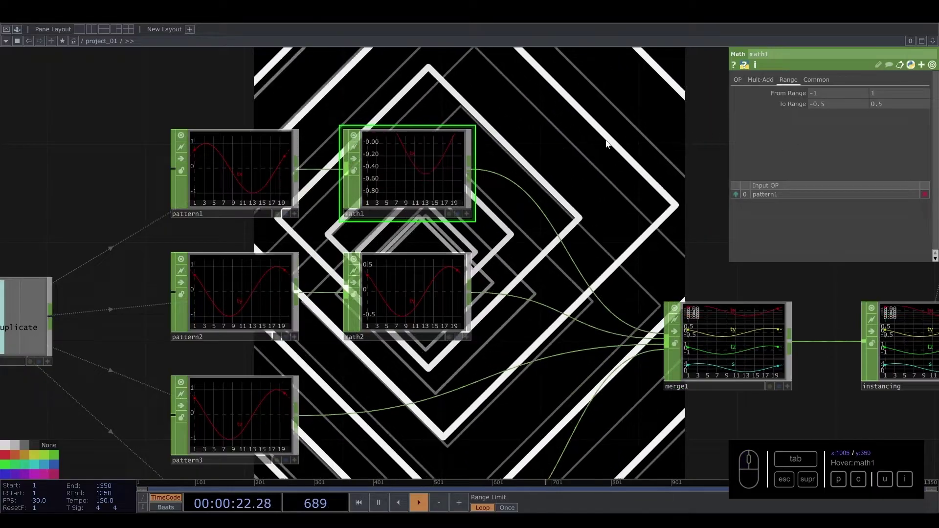
Set both of circle1's Radius fields to 0.09, shrinking the instanced diamonds
middle_click(526, 202)
left_click(556, 166)
left_click(336, 143)
left_click(779, 128)
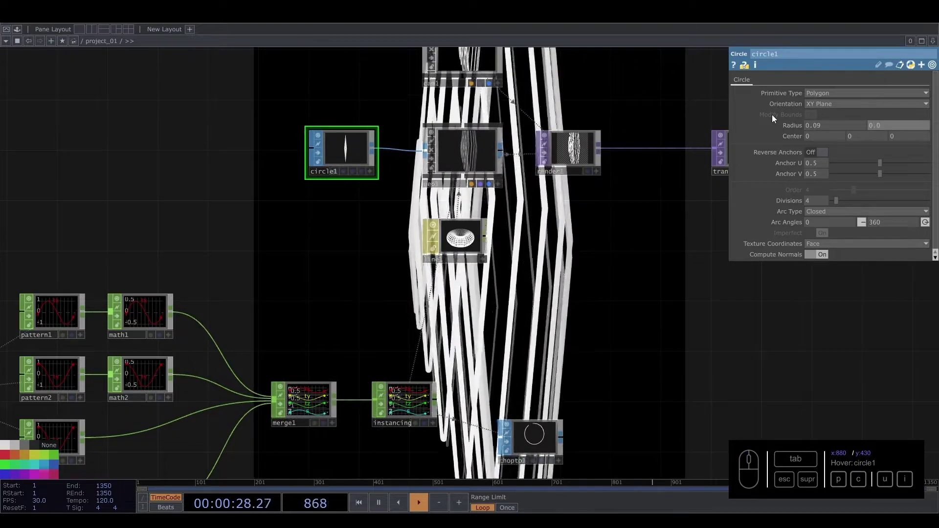
left_click(336, 290)
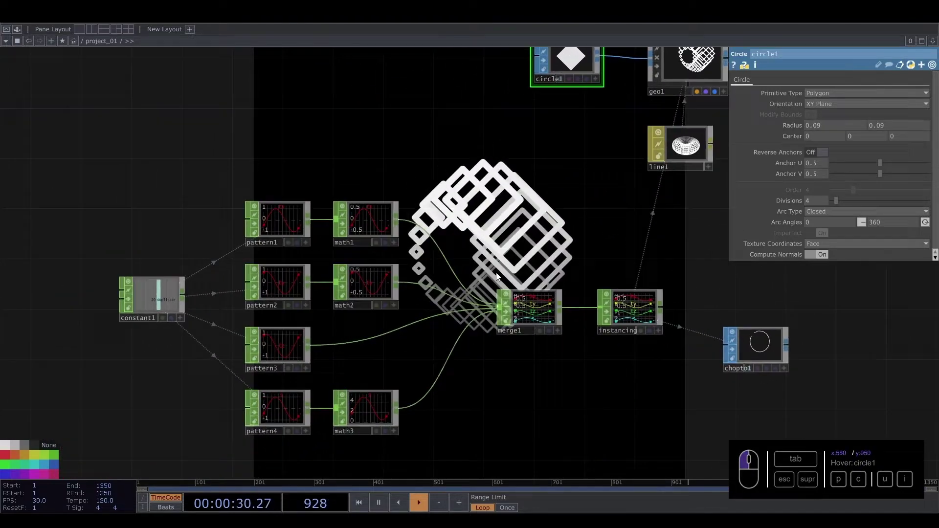
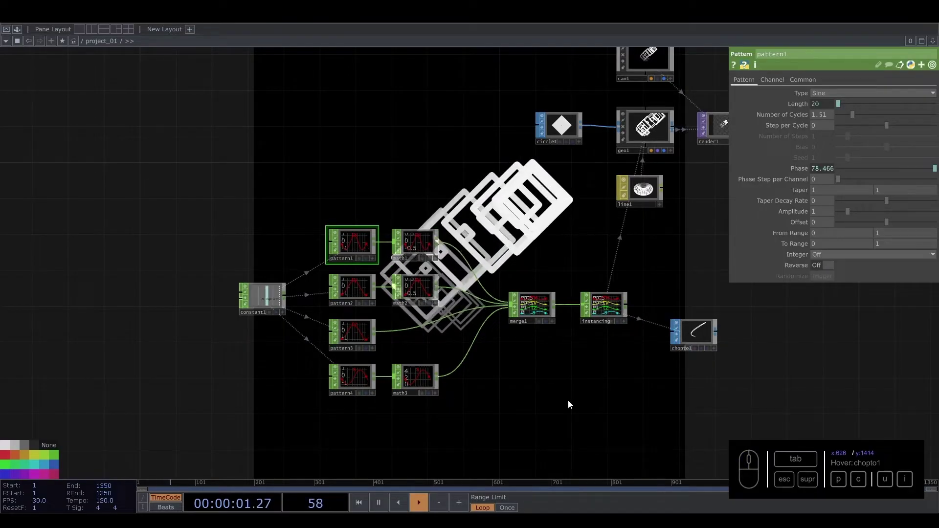
Set Number of Cycles to 2.4 on pattern1, 2 on pattern2 and 0.35 on pattern3
left_click(356, 241)
left_click_drag(831, 116, 763, 112)
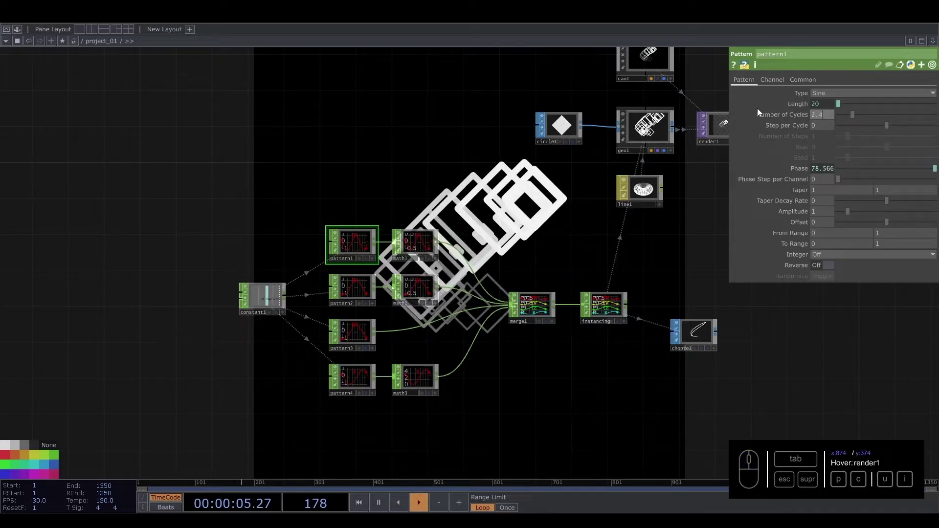
left_click(355, 294)
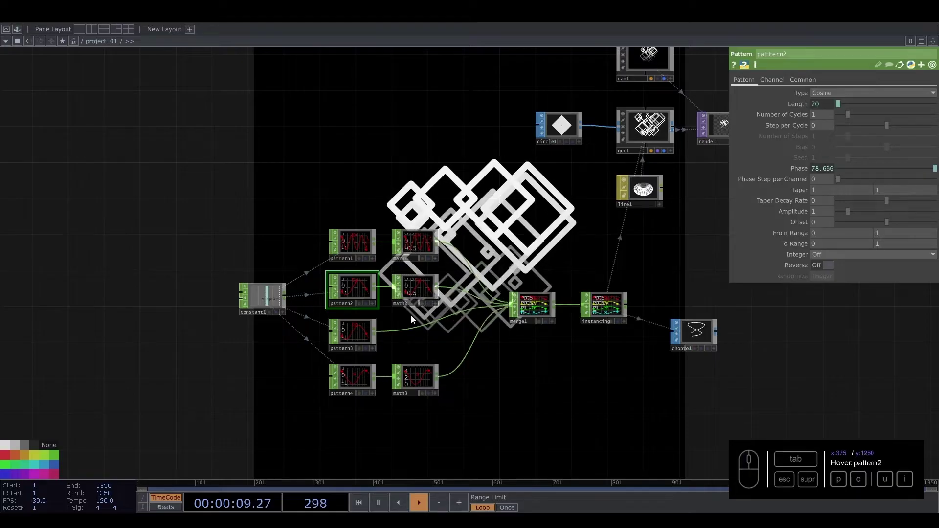
left_click(826, 117)
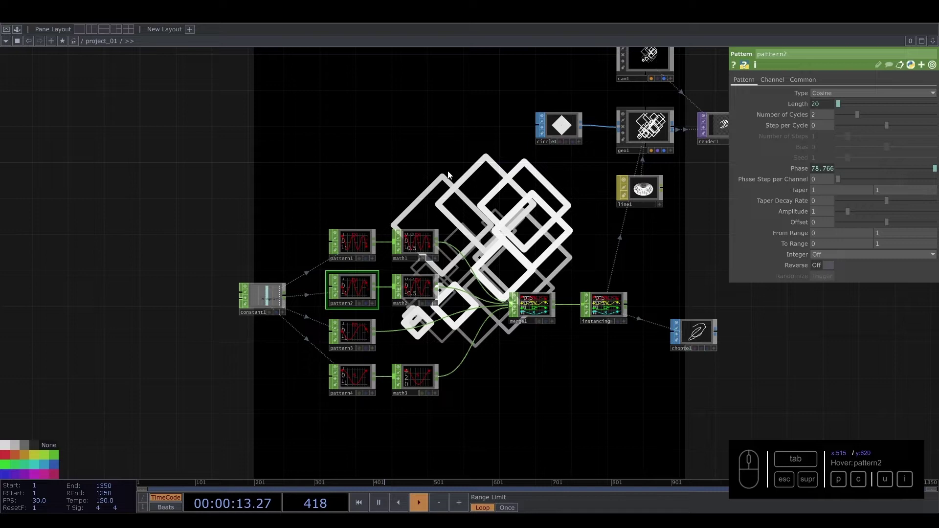
left_click(355, 337)
left_click(813, 118)
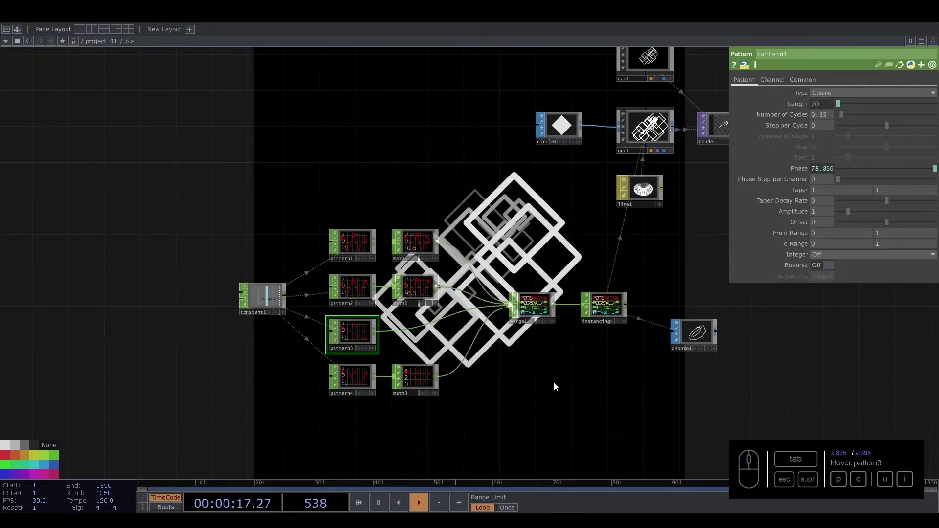
left_click(366, 380)
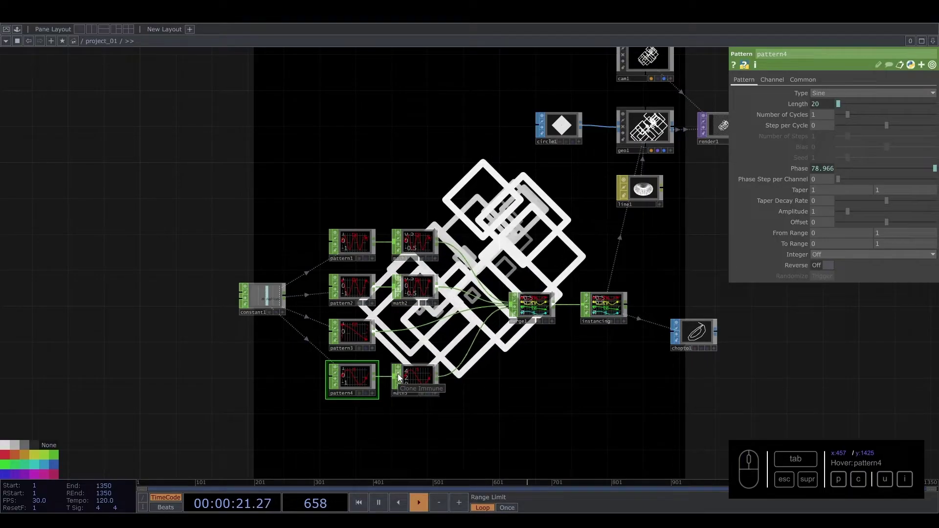
left_click(487, 232)
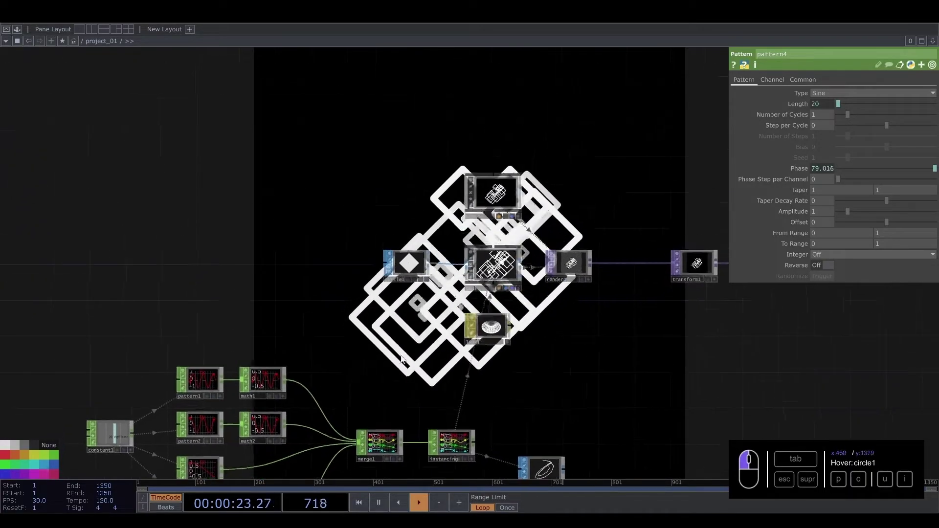
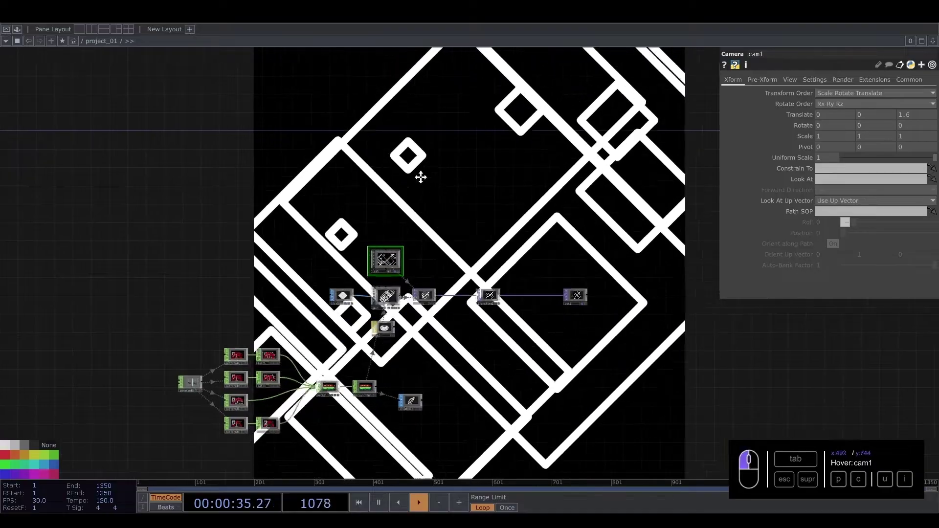
Set cam1's Translate Z to 1.6 so the square outlines fill the render
left_click(447, 275)
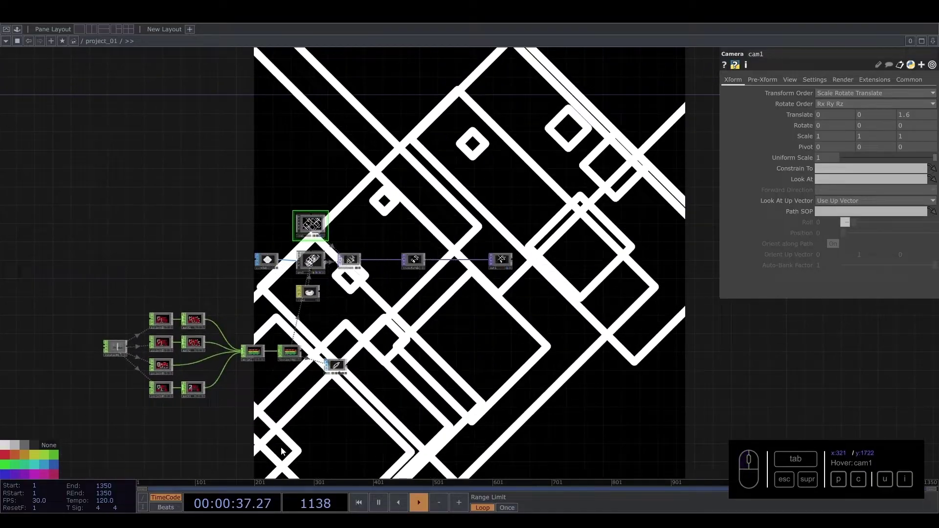
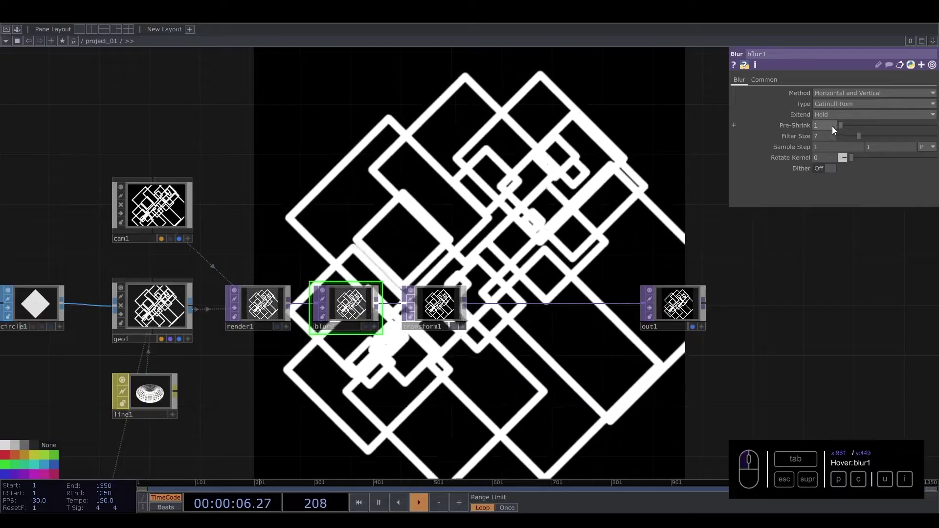
Give the inserted blur TOP Pre-Shrink 3 and Filter Size 10 to soften the lines
left_click_drag(822, 128, 756, 122)
left_click_drag(807, 137, 765, 131)
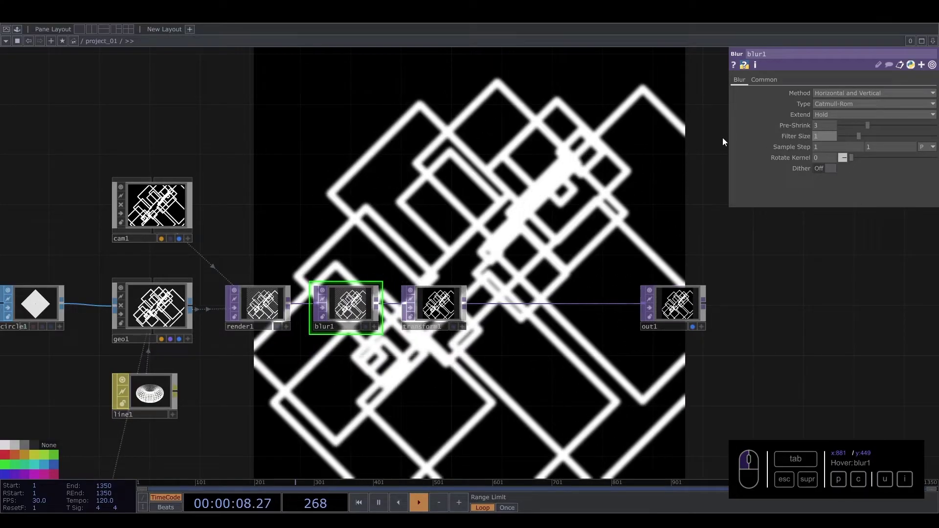
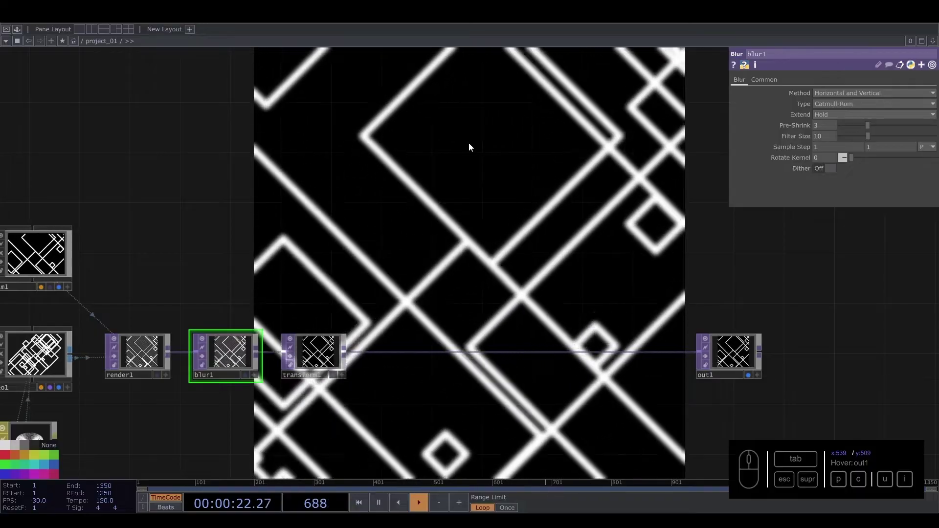
left_click(362, 263)
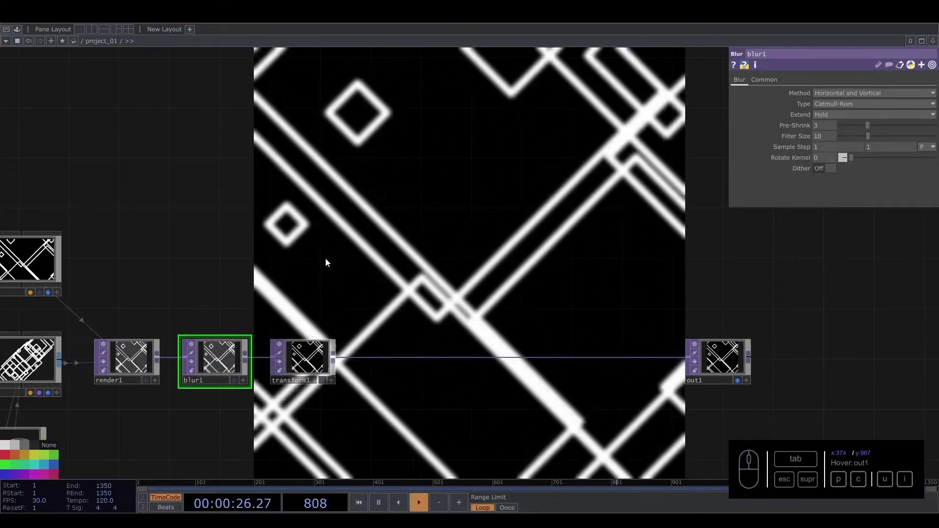
Create a Noise TOP, noise1, and position it above transform1
left_click(314, 292)
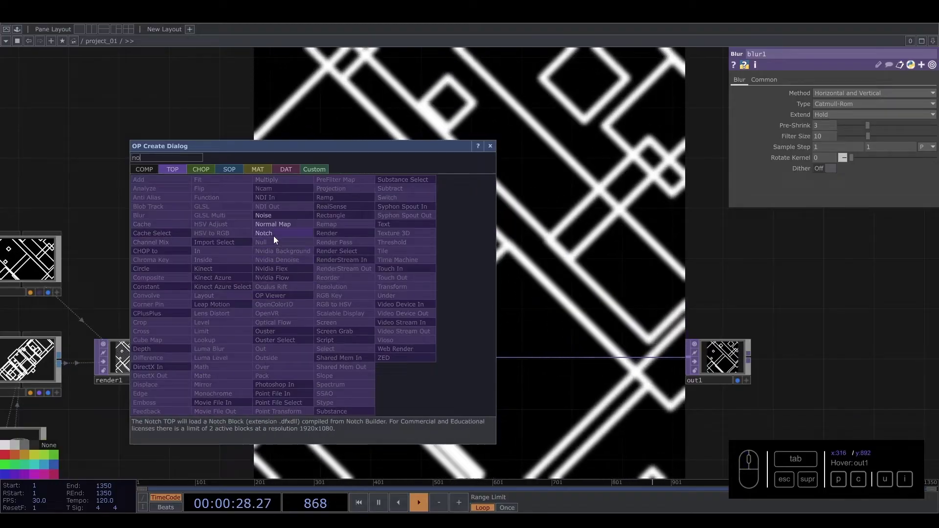
left_click(283, 221)
left_click(305, 303)
left_click_drag(276, 323, 838, 83)
left_click(838, 83)
On noise1's Common page set Output Resolution to Parent Panel Size and choose the pixel format
left_click(934, 95)
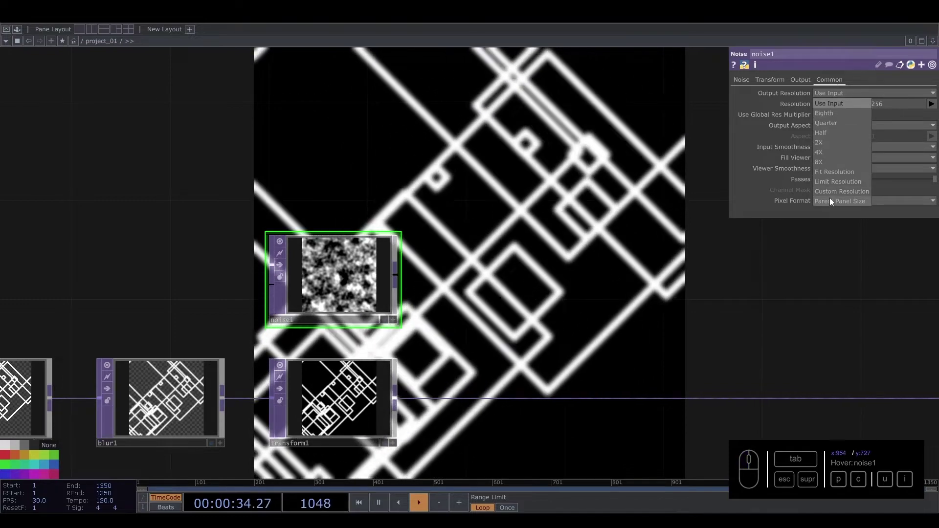
left_click(834, 201)
left_click(833, 151)
left_click(832, 159)
left_click(831, 172)
left_click(832, 190)
left_click(832, 204)
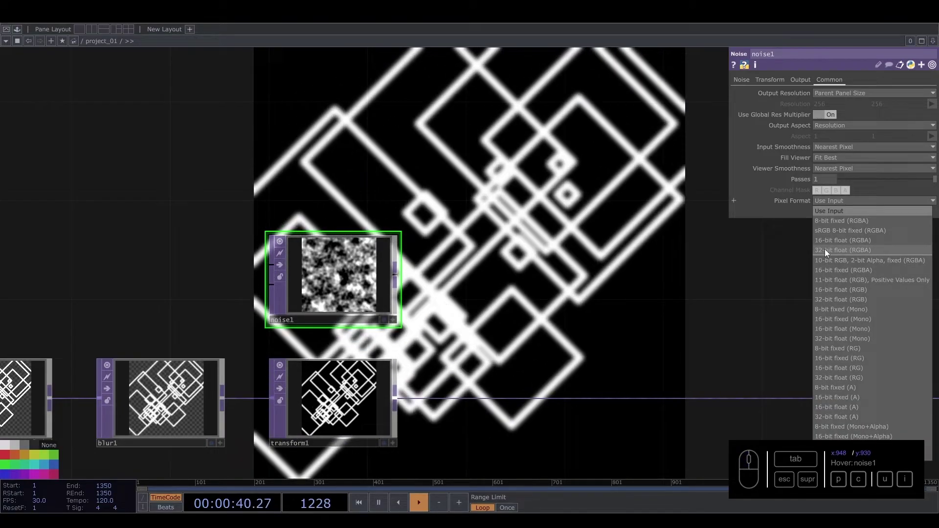
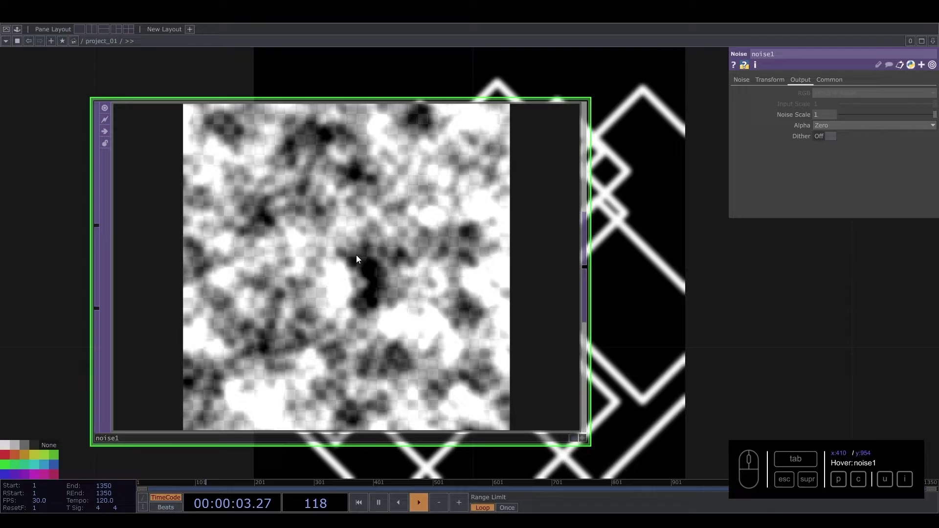
Set noise1's period to 2 and lower its harmonic spread to 1.5
left_click(737, 83)
left_click(826, 99)
left_click(837, 157)
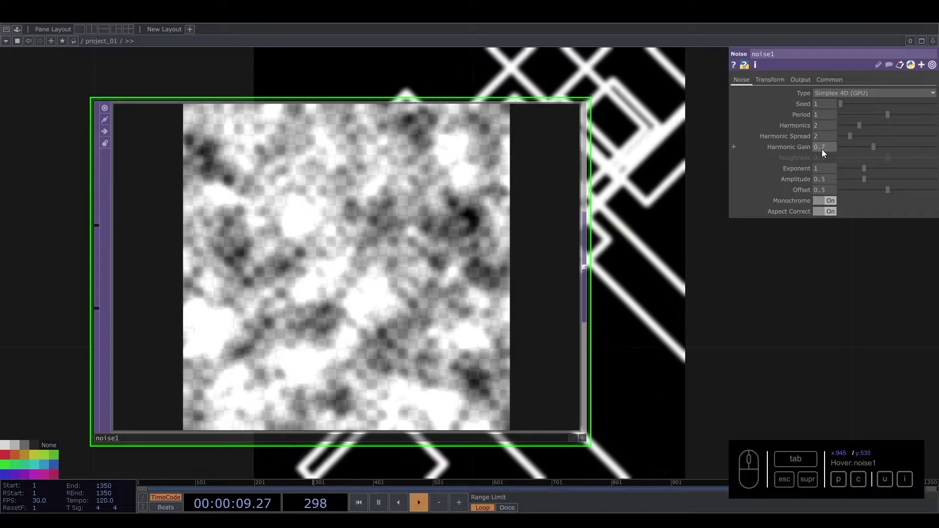
left_click(822, 116)
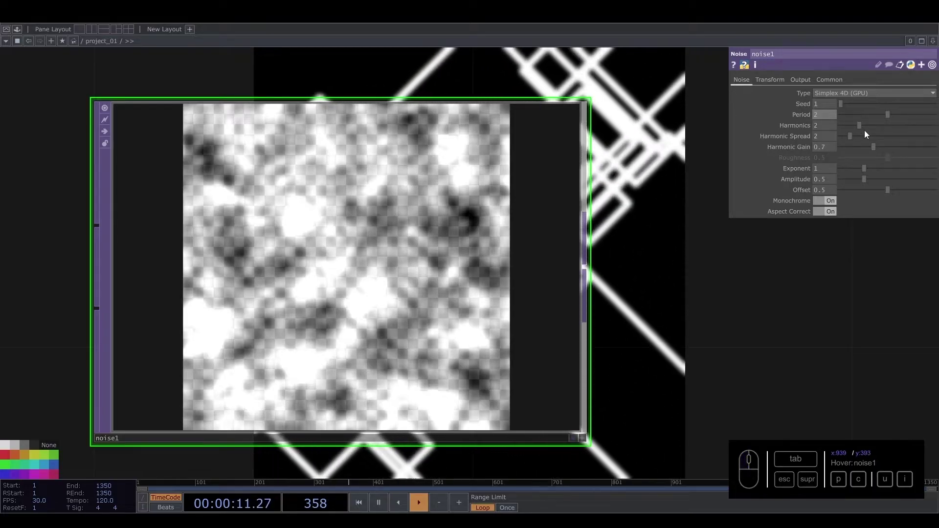
left_click(854, 138)
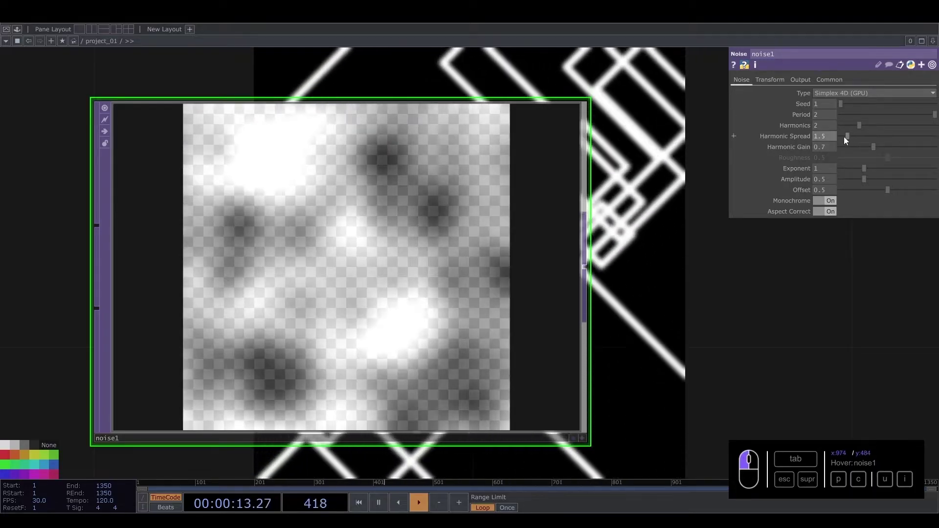
left_click_drag(837, 140, 767, 136)
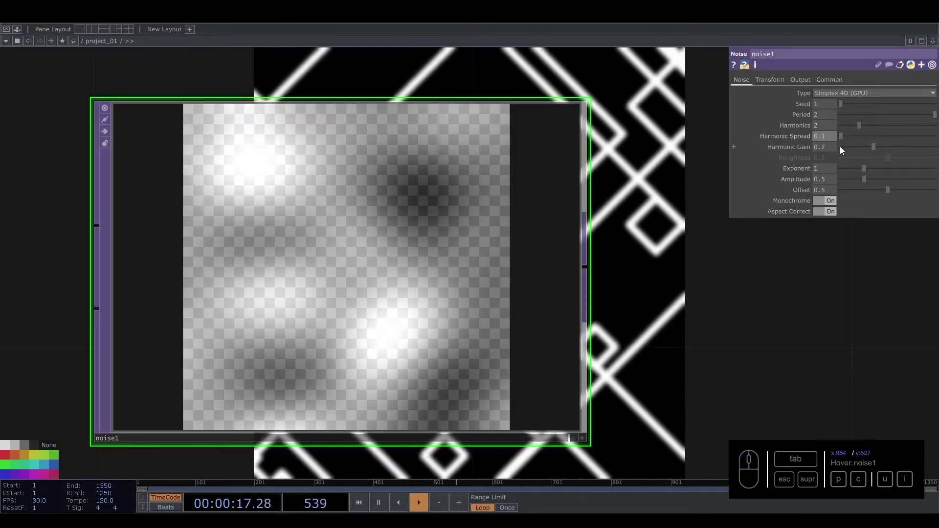
Set noise1's harmonic gain to 0.35, exponent to 1.76 and amplitude to 0.65
left_click(833, 148)
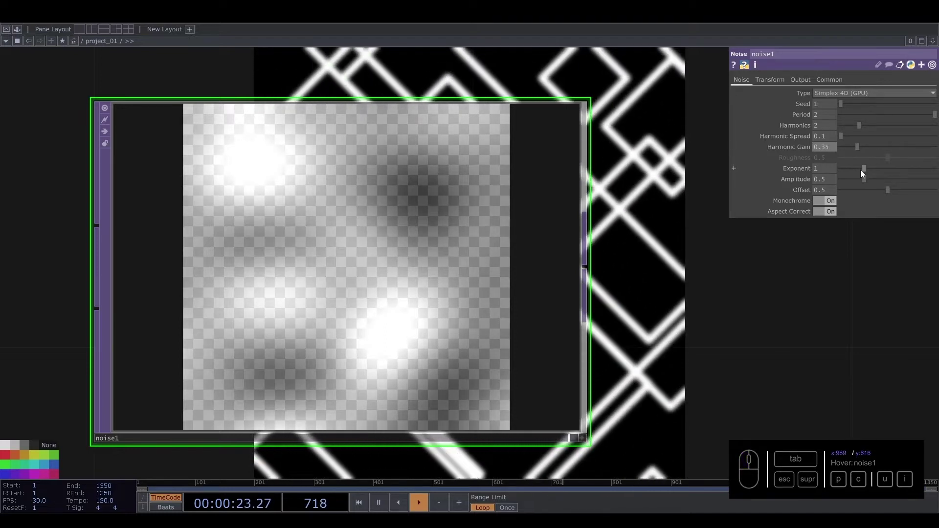
left_click_drag(870, 170, 871, 165)
left_click(833, 172)
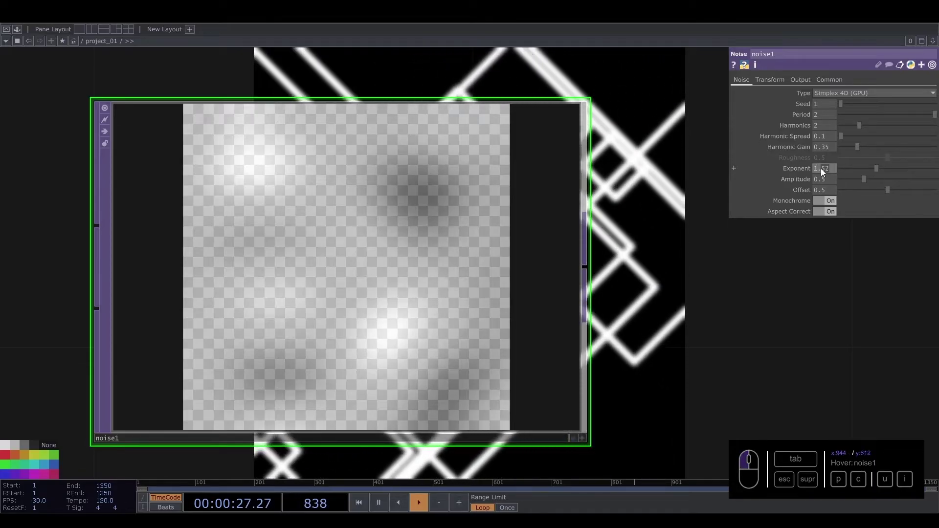
left_click_drag(864, 182, 876, 179)
left_click(874, 180)
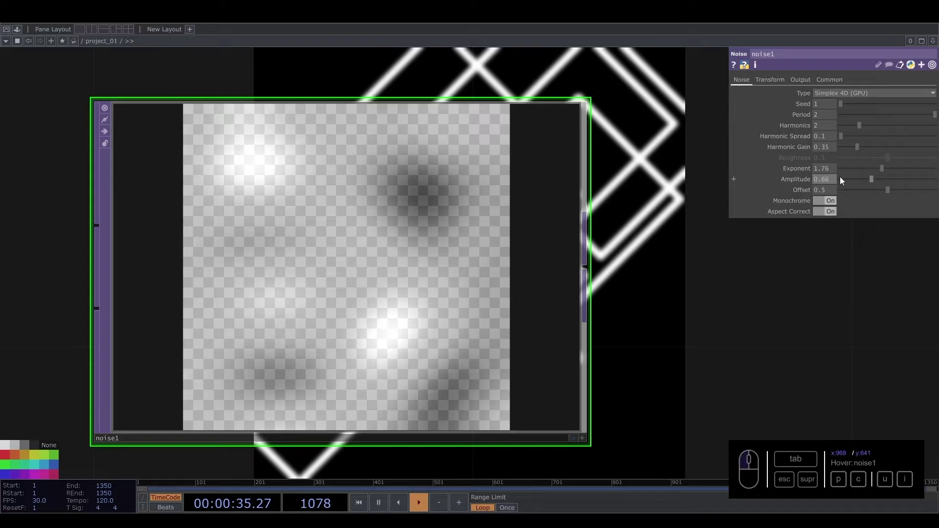
left_click(834, 183)
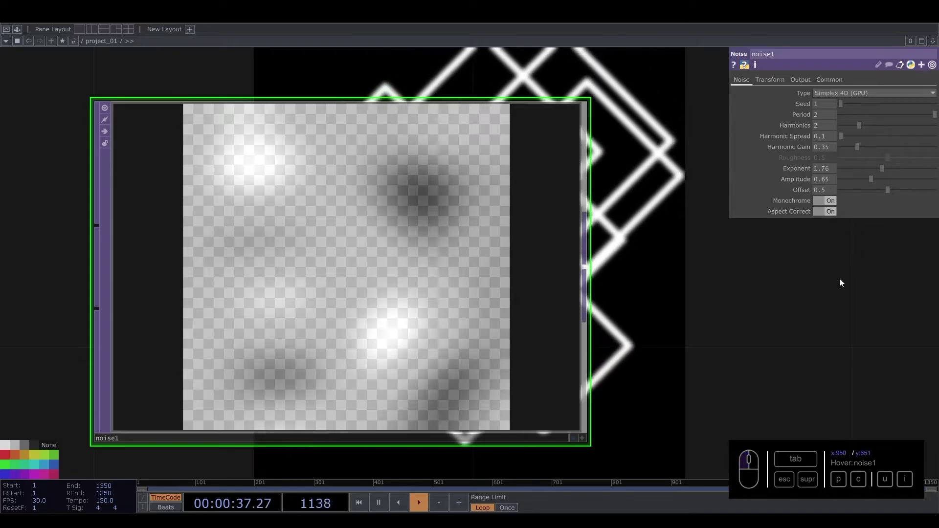
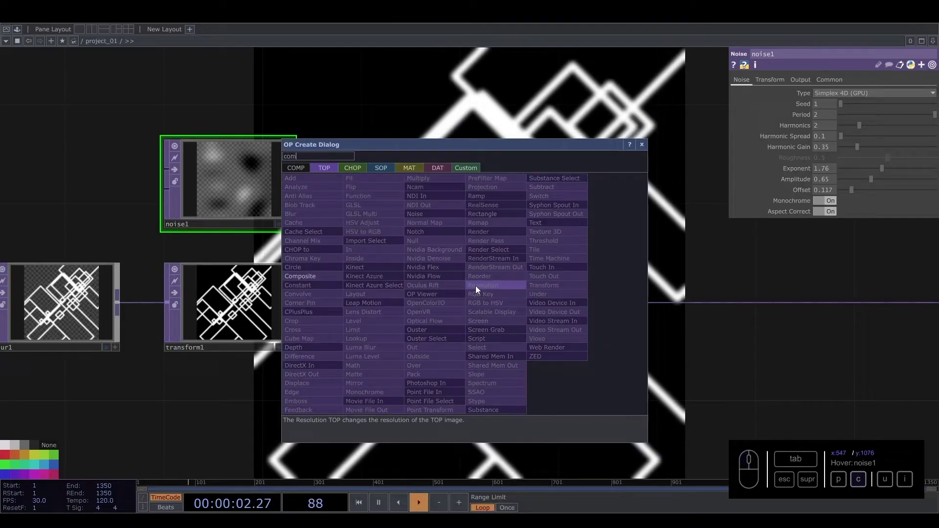
Place a Composite TOP, wire noise1 into it and set its Operation to Reflect
left_click(337, 280)
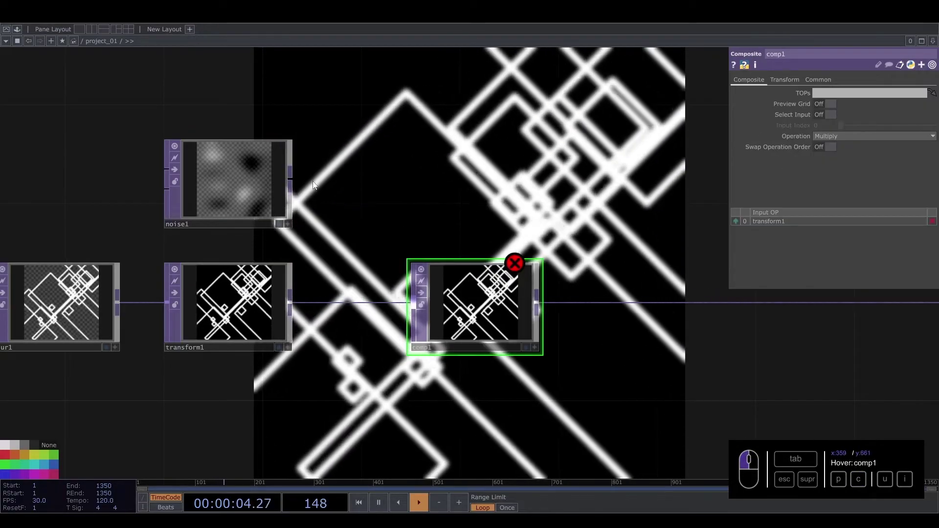
left_click_drag(298, 182, 482, 308)
left_click(482, 309)
left_click(559, 186)
left_click(828, 144)
left_click(860, 138)
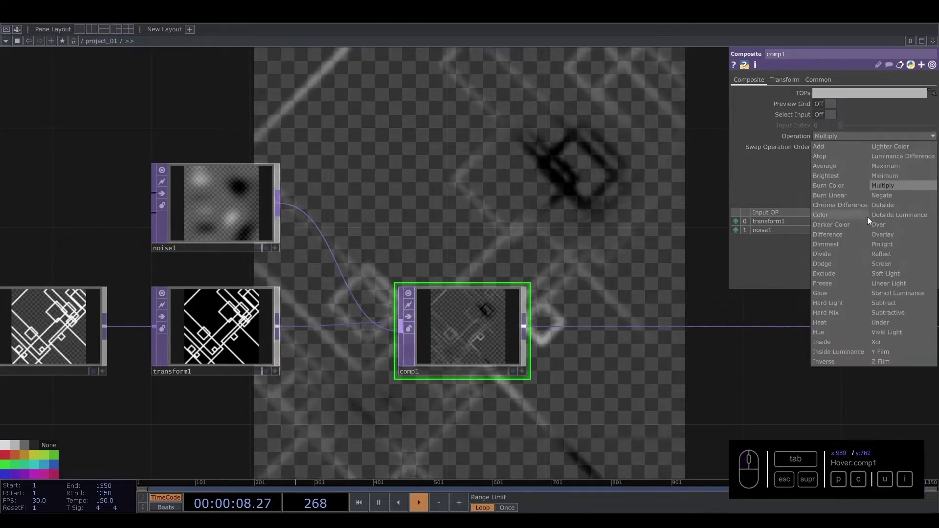
left_click(893, 255)
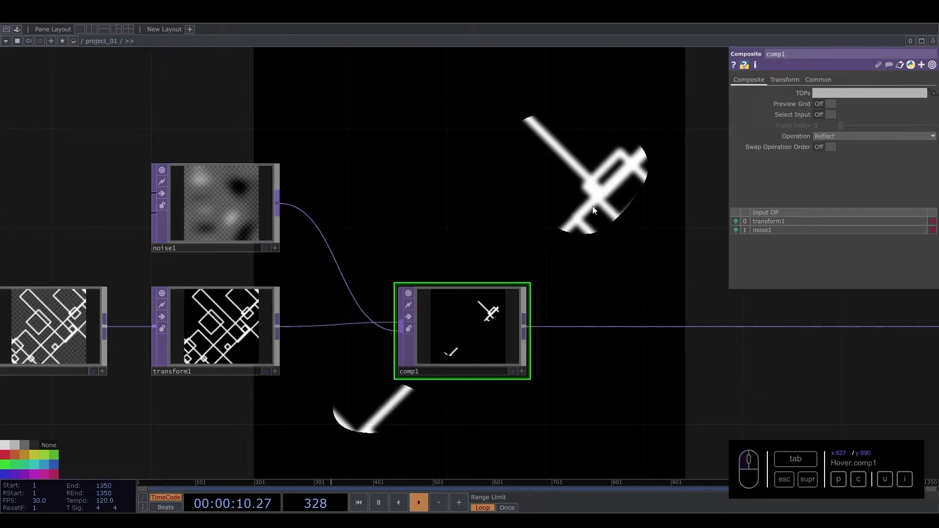
Reorder comp1's inputs so noise1 comes before transform1
left_click(596, 219)
left_click(709, 226)
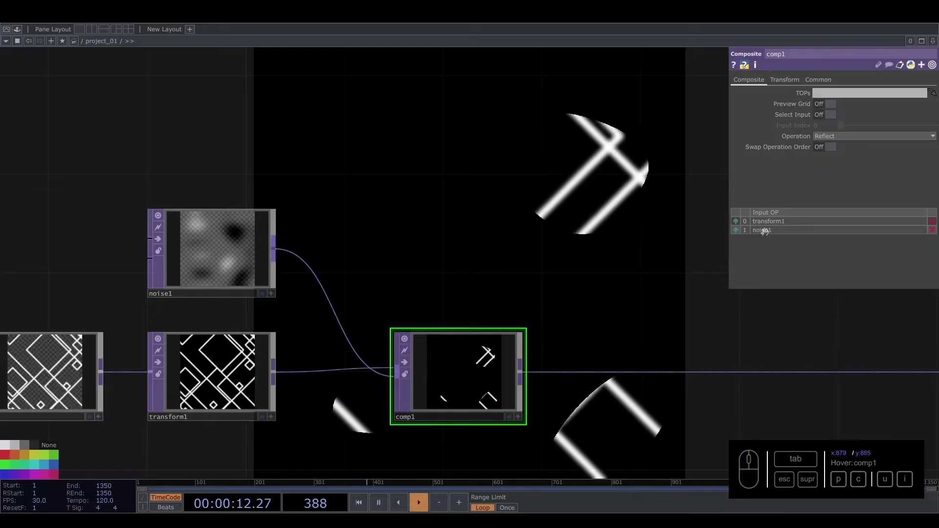
left_click(740, 233)
left_click(375, 118)
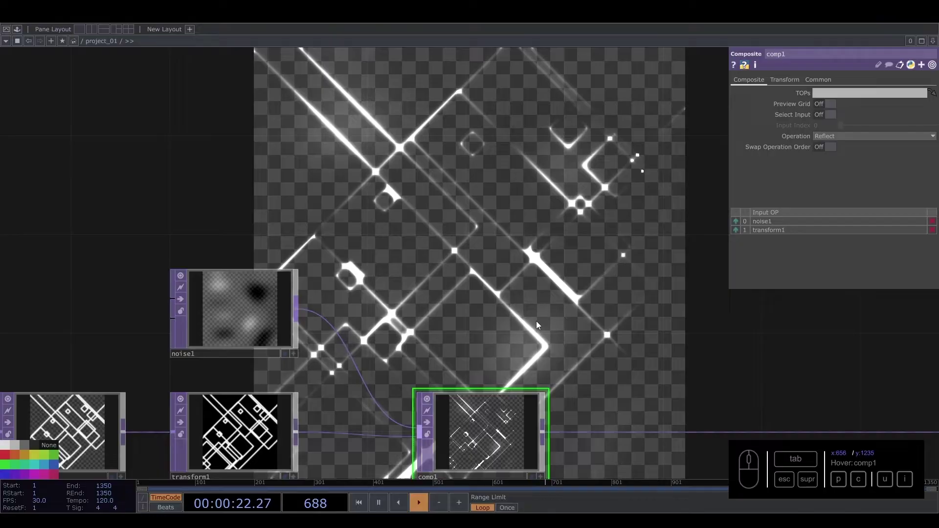
left_click_drag(572, 346, 492, 290)
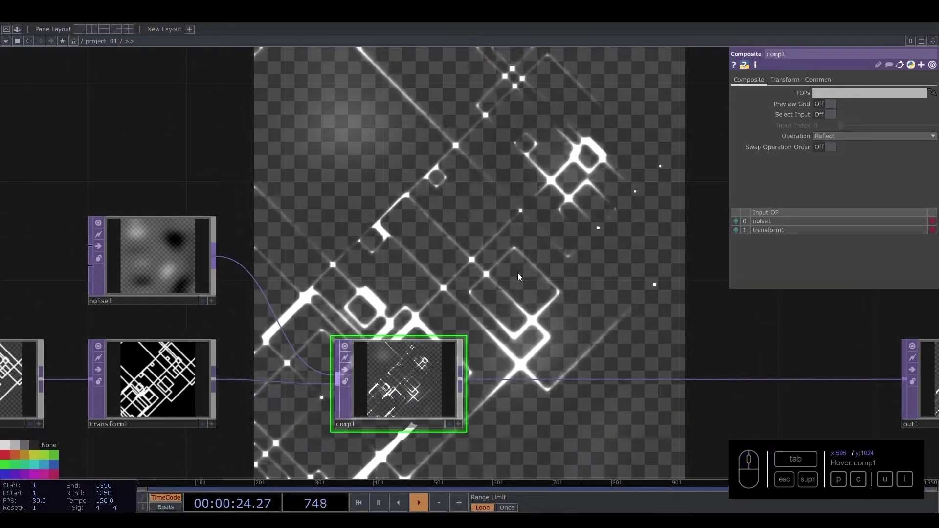
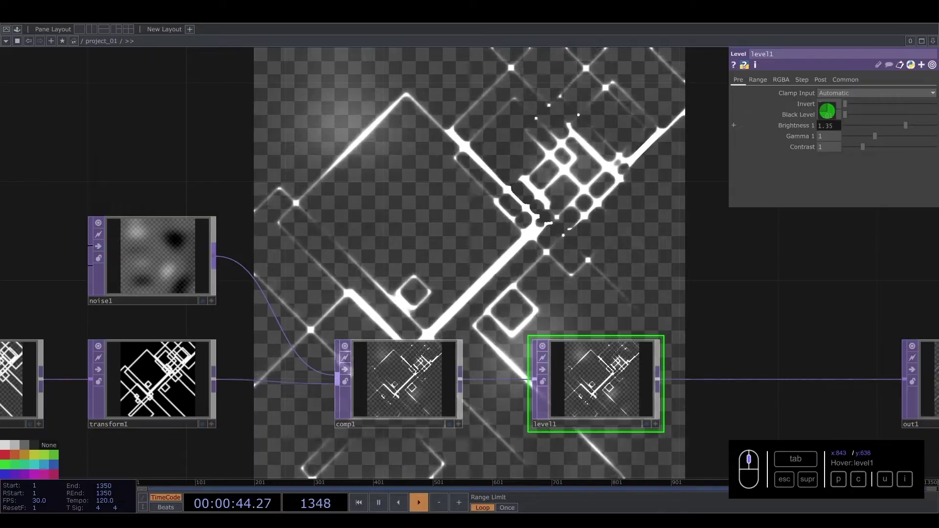
Append level1 to comp1 with Brightness 1 set to 1.35
left_click(591, 256)
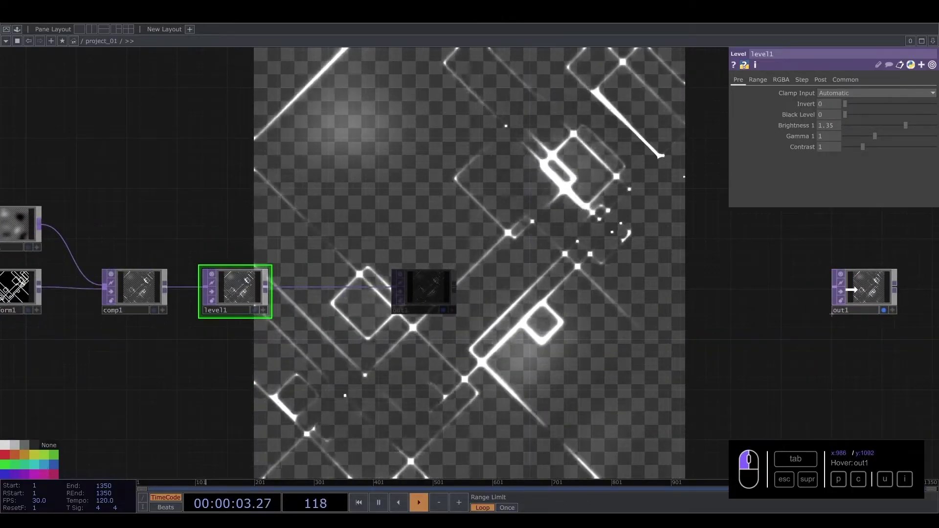
Insert a Transform TOP before out1 with Comp Over Background Color turned On
left_click(428, 265)
right_click(765, 291)
left_click(780, 281)
left_click(748, 282)
left_click(850, 279)
left_click(708, 295)
left_click(920, 158)
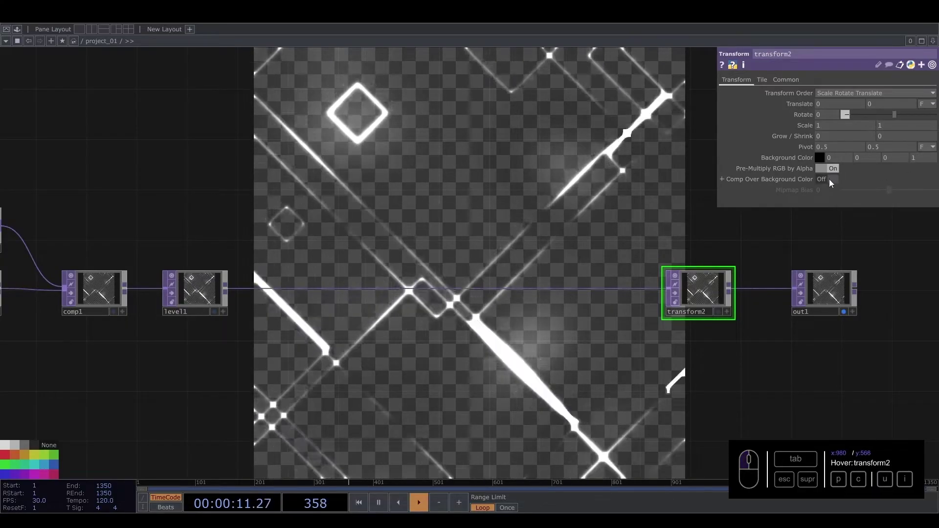
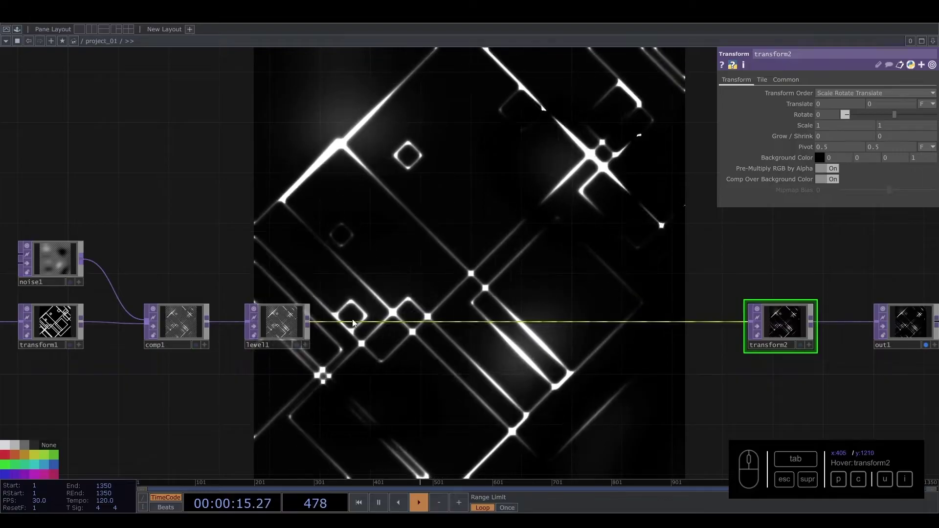
Insert a Null TOP (null1) after level1 and set it beside the Level
right_click(356, 327)
left_click(362, 320)
key("u")
left_click(311, 271)
left_click(364, 318)
left_click_drag(405, 314, 375, 317)
left_click(376, 323)
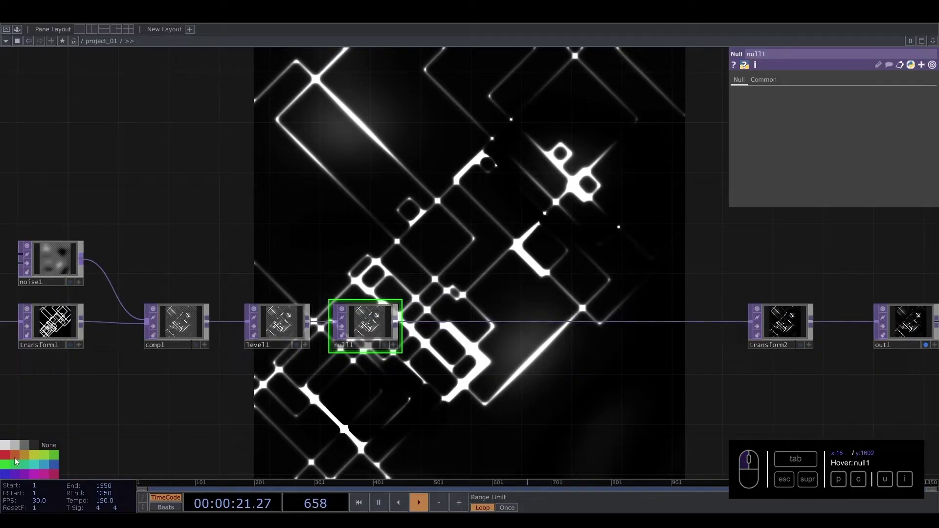
Tidy the node layout and zoom out to see the whole network
left_click(61, 477)
middle_click(316, 380)
left_click_drag(433, 410, 478, 381)
left_click(442, 373)
middle_click(442, 316)
left_click_drag(442, 316, 443, 304)
left_click_drag(444, 307, 514, 300)
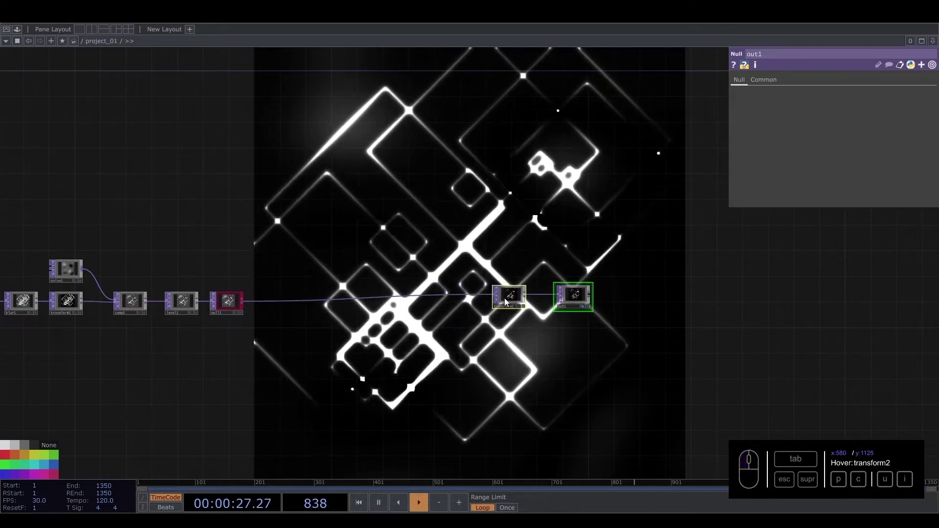
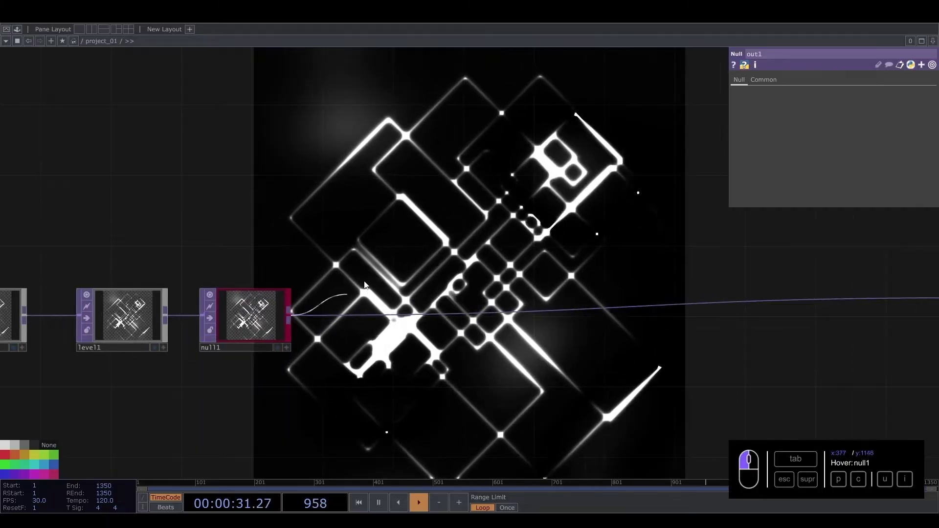
Branch a Feedback TOP (feedback1) off null1's output
left_click(225, 355)
left_click(395, 256)
left_click_drag(418, 254, 340, 187)
left_click(360, 188)
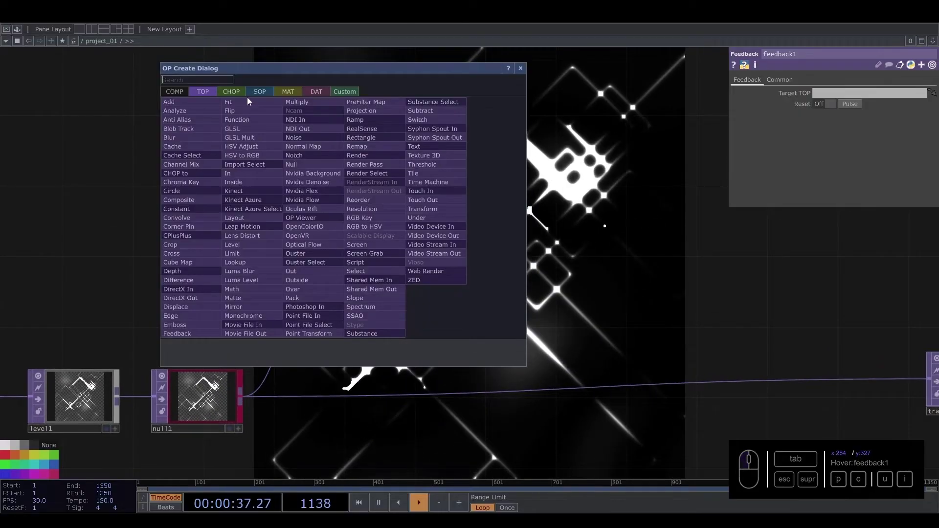
Add a Keyboard In CHOP and link its channel to feedback1's Reset parameter
left_click(237, 95)
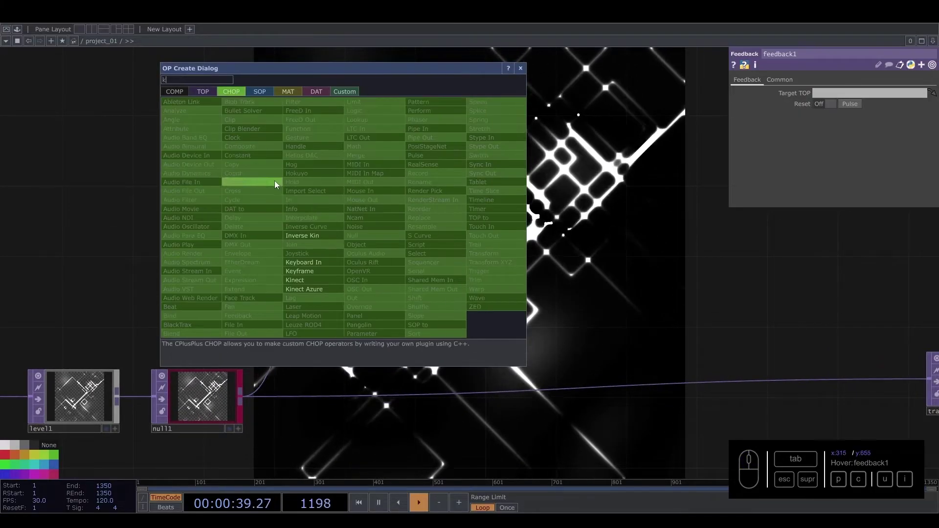
left_click(328, 265)
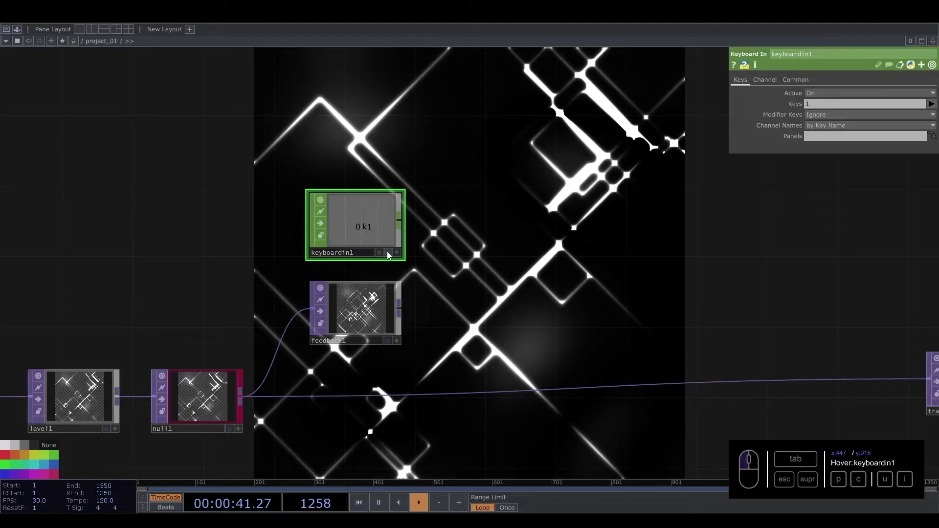
left_click_drag(398, 256, 361, 287)
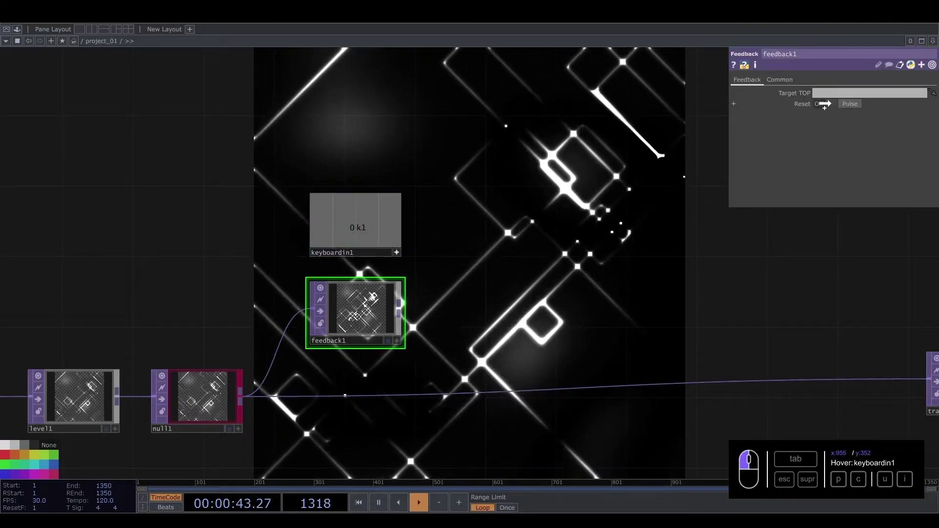
left_click(403, 255)
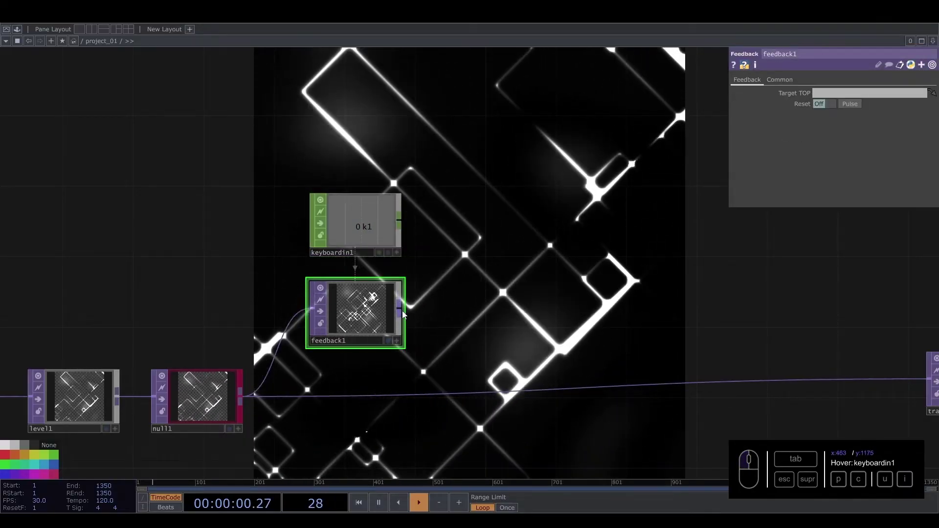
right_click(346, 241)
Chain a Transform TOP (transform3) and Level TOP (level2) after feedback1
left_click_drag(369, 319, 398, 257)
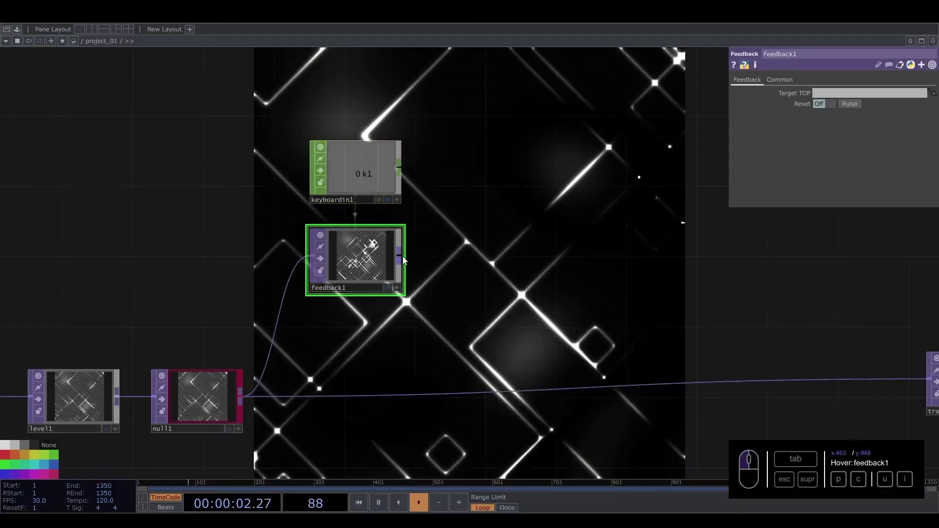
left_click_drag(434, 262, 504, 258)
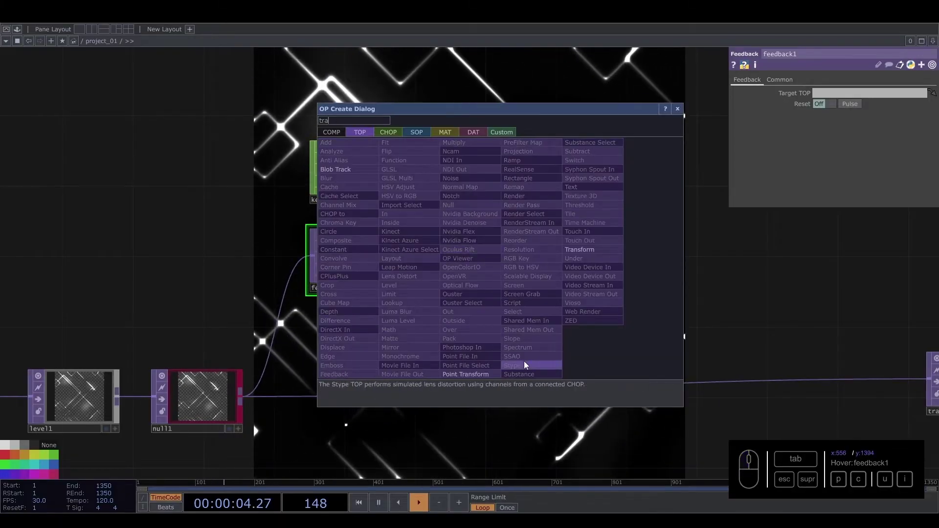
left_click(606, 254)
left_click(501, 261)
left_click_drag(556, 258, 637, 248)
left_click(637, 247)
left_click(541, 279)
left_click(667, 264)
Create comp2 taking null1 and level2, browse its Operation and adjust level2's Post Opacity
right_click(729, 389)
left_click(749, 377)
right_click(750, 377)
left_click(595, 352)
left_click_drag(712, 268, 859, 281)
left_click(856, 137)
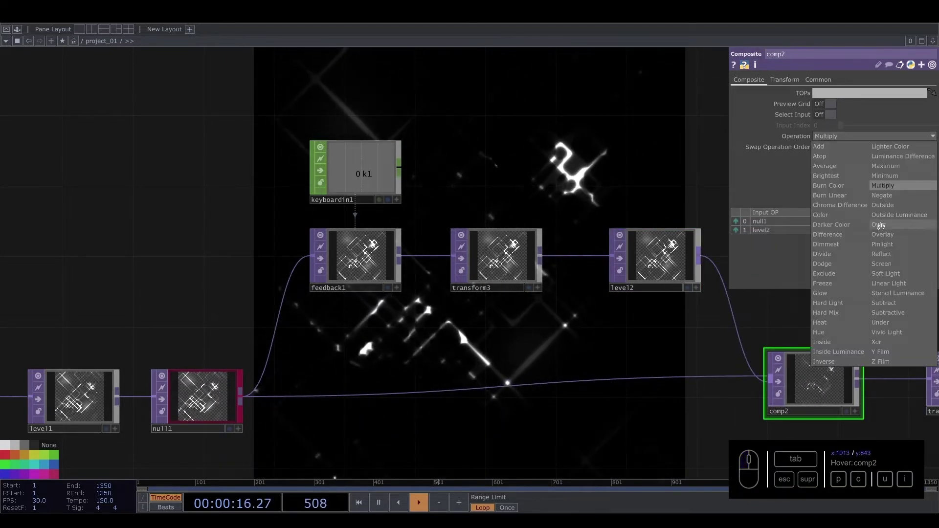
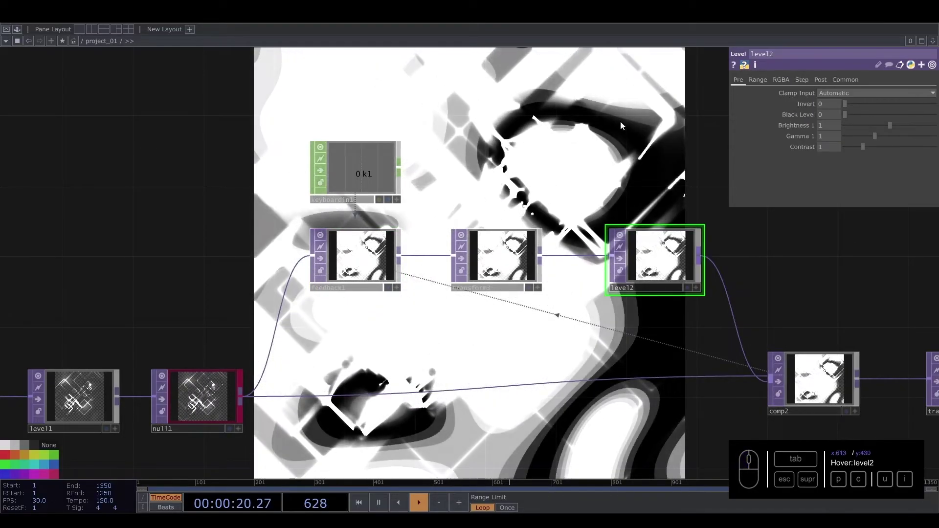
left_click(850, 80)
left_click(823, 83)
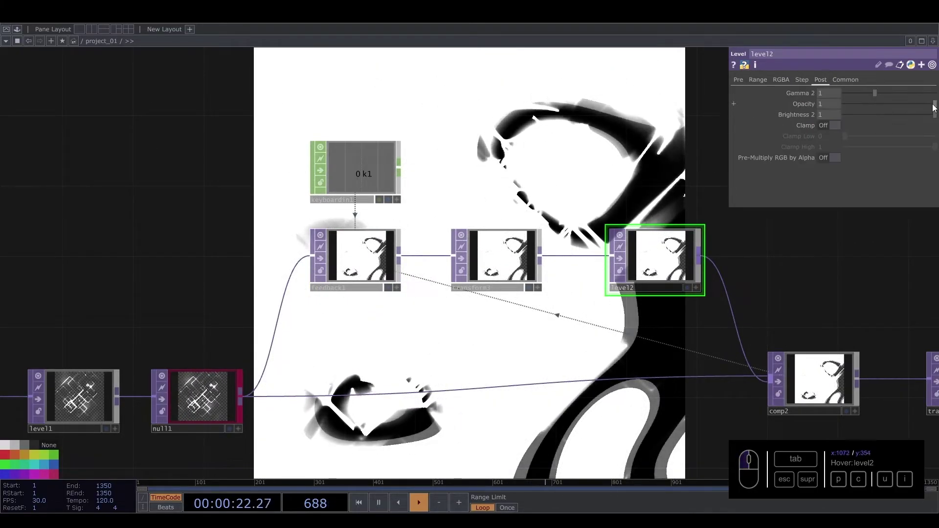
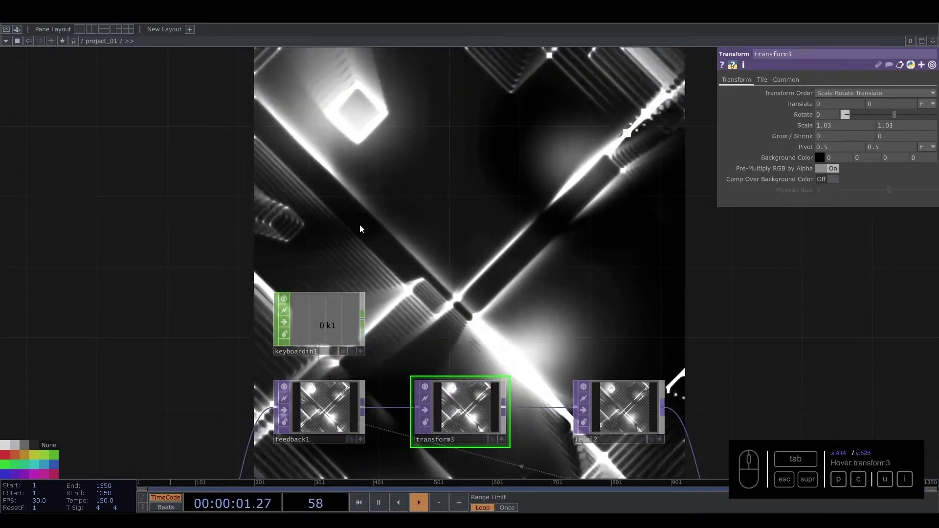
With transform3 scaled to 1.03, bring the chain into view and select the out1 Null
middle_click(409, 259)
left_click(524, 252)
left_click_drag(420, 295, 484, 278)
right_click(473, 275)
left_click(474, 295)
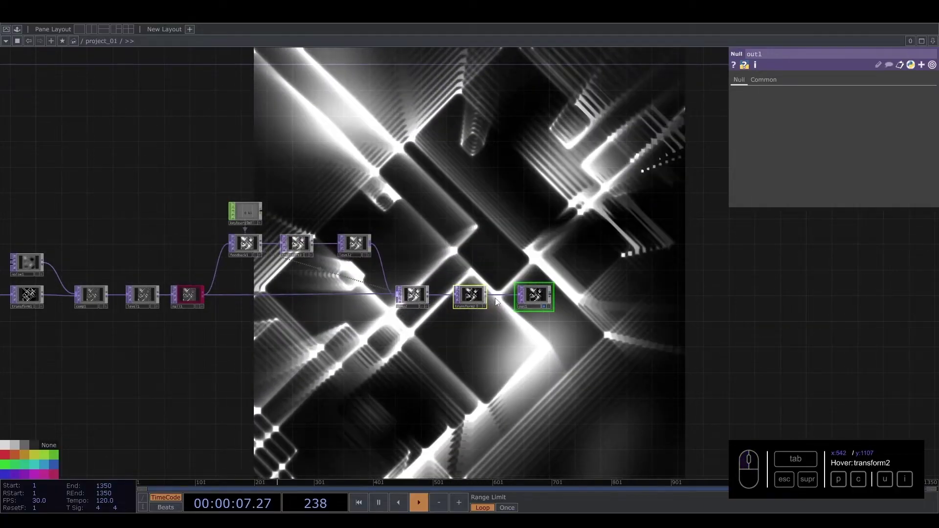
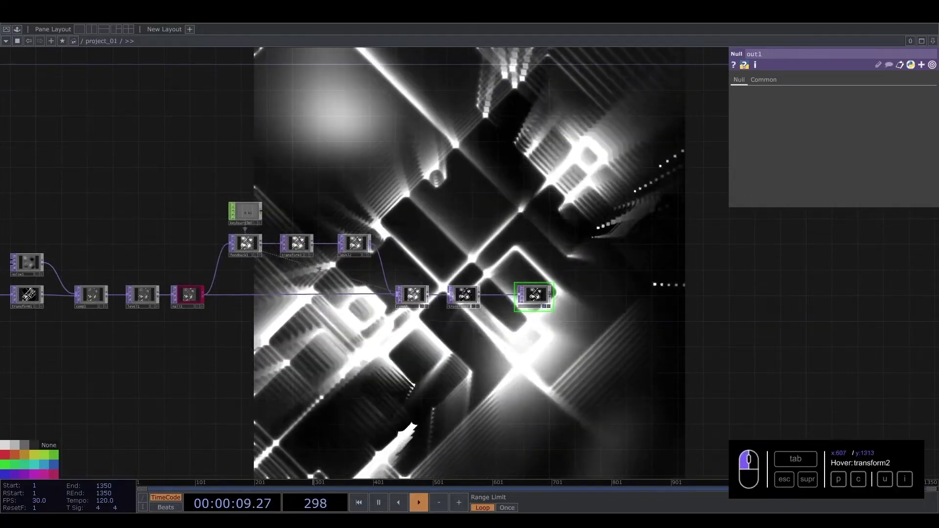
Insert a Null TOP (null2) on the wire after comp2, spacing transform2 and out1 further right
right_click(561, 329)
left_click_drag(461, 291, 476, 298)
left_click_drag(476, 299, 499, 285)
left_click(498, 285)
key("u")
left_click(459, 234)
left_click(465, 296)
left_click(56, 478)
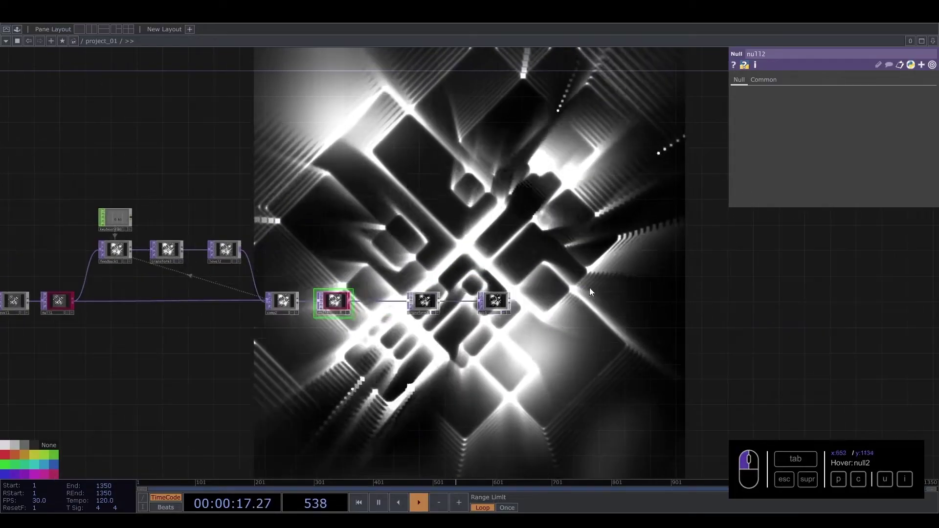
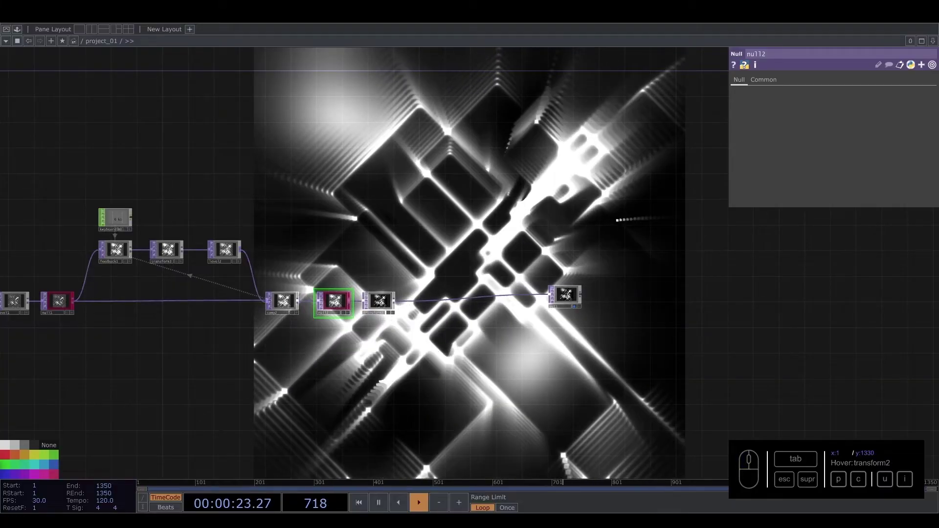
Place ramp4 below the chain and insert a Composite TOP (comp3) after transform2
left_click(456, 348)
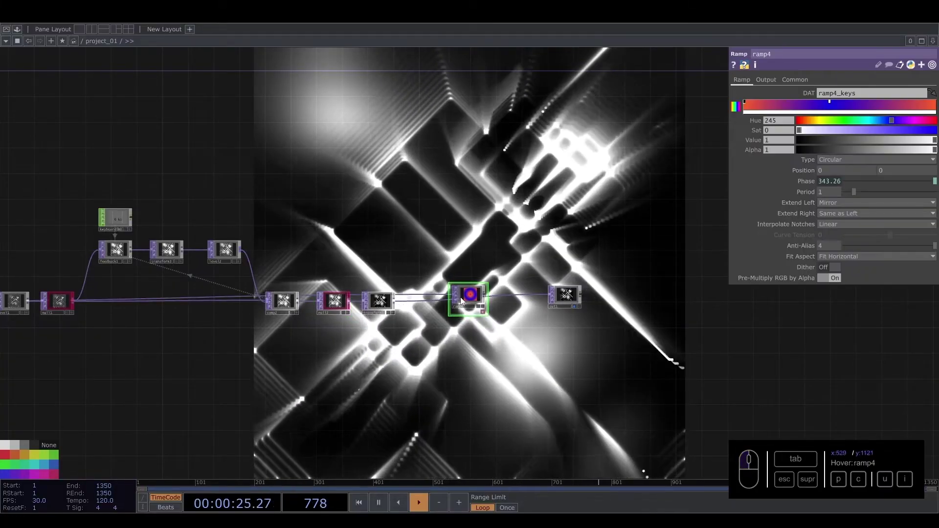
left_click(467, 301)
left_click_drag(401, 304, 422, 326)
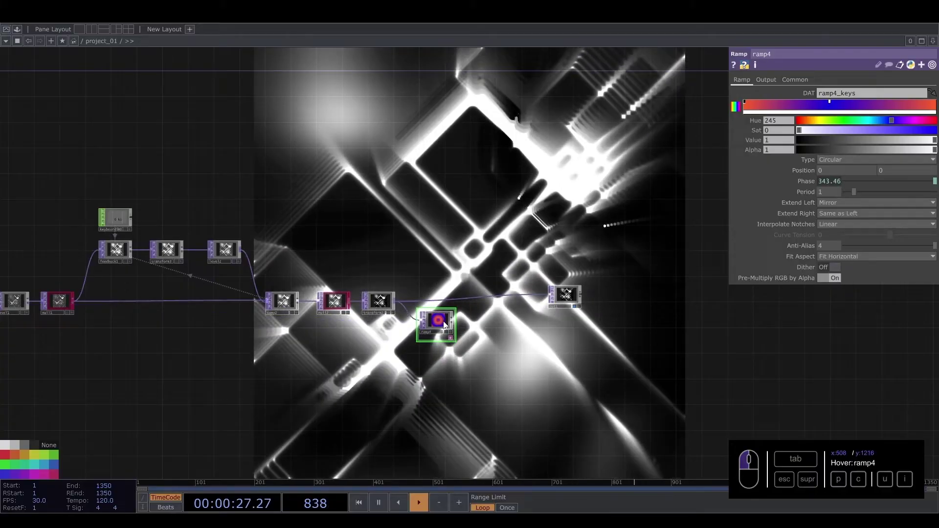
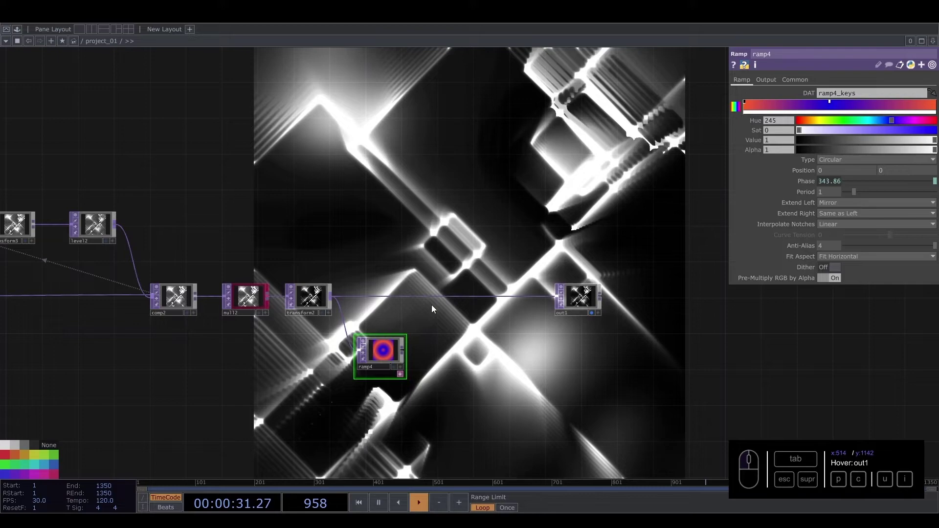
right_click(461, 297)
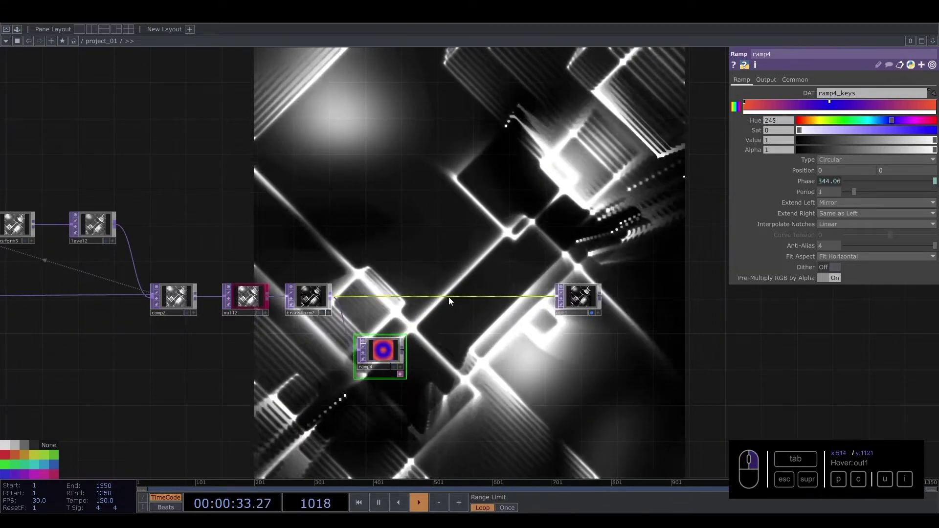
right_click(453, 301)
left_click(467, 291)
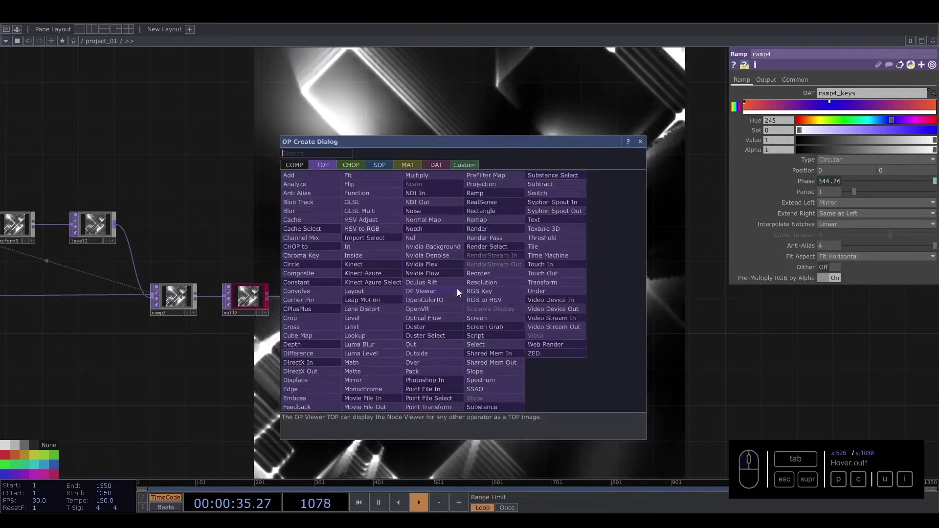
key("c")
left_click(337, 274)
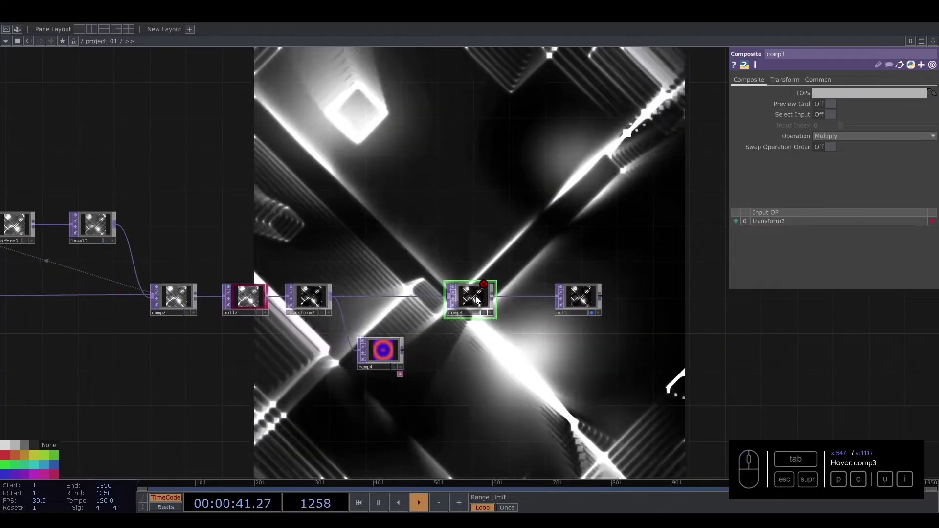
Set comp3's Operation to Overlay and wire ramp4 in as its second input
left_click(906, 142)
left_click(886, 235)
left_click_drag(428, 343, 441, 309)
left_click_drag(393, 353, 399, 339)
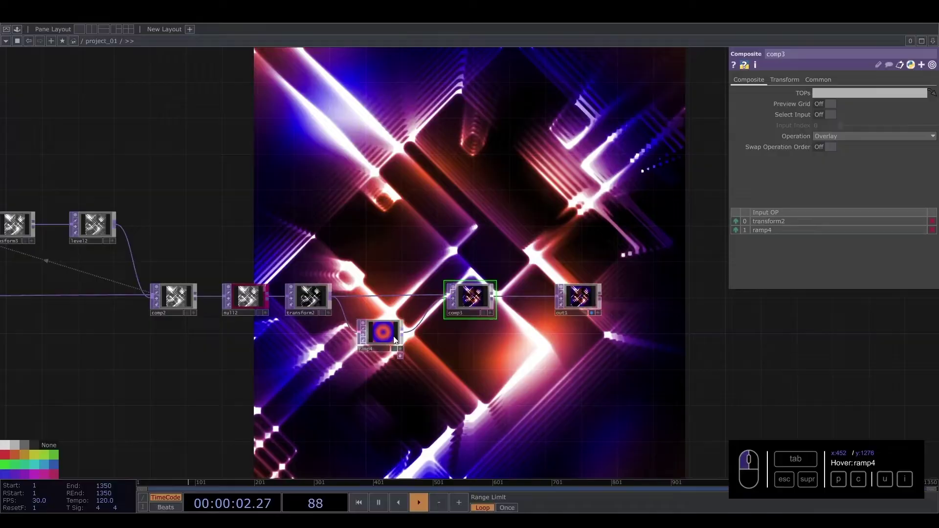
On the inserted level3, raise Brightness 1 to 1.23 and Contrast to 1.3
left_click(540, 389)
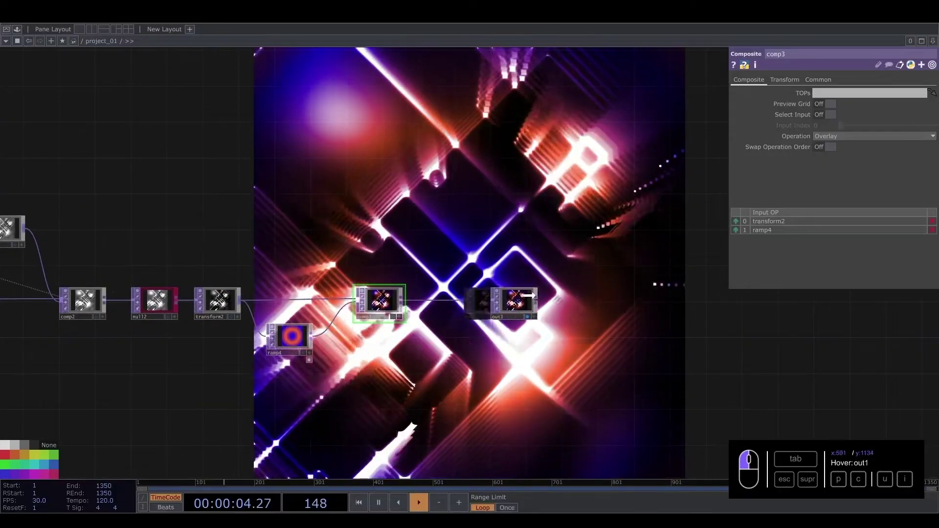
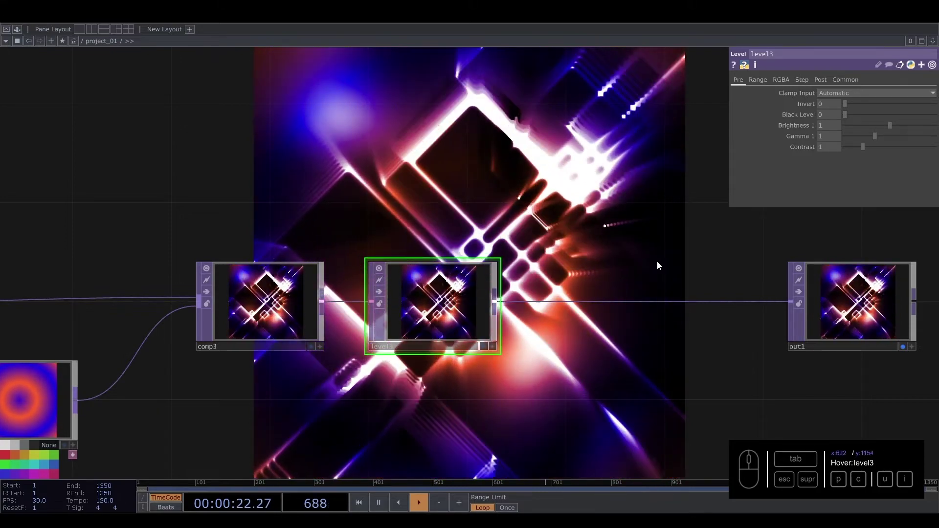
left_click_drag(826, 128, 843, 171)
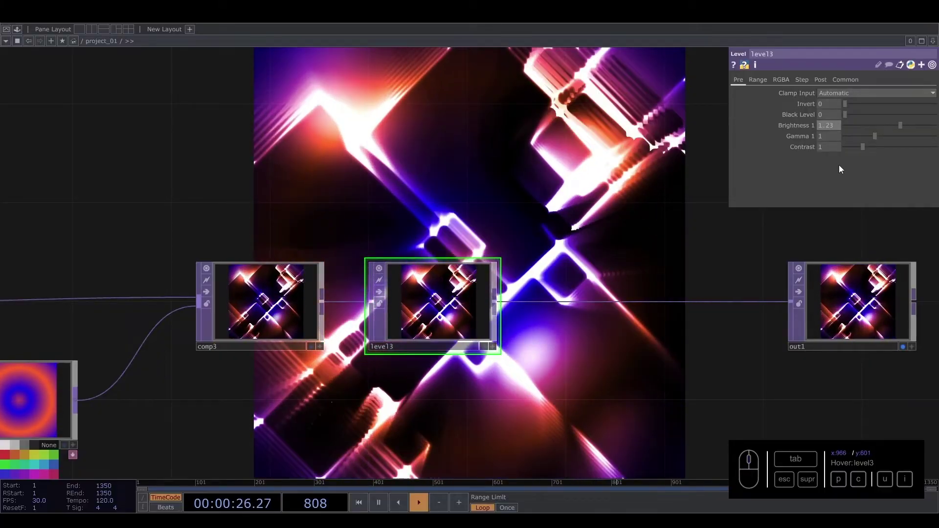
left_click_drag(835, 149, 852, 160)
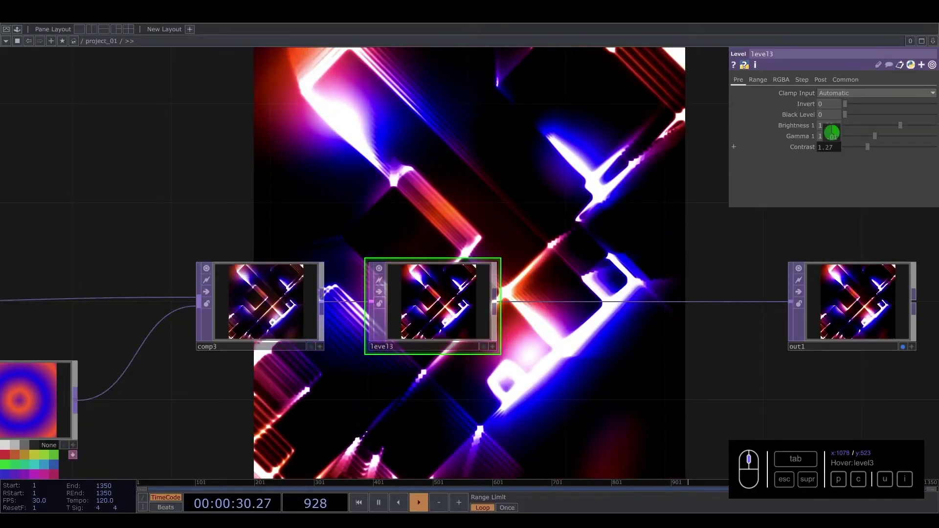
left_click_drag(837, 147, 831, 149)
Rearrange the trailing nodes and start inserting the next operator after level3
left_click(458, 213)
middle_click(501, 231)
left_click(444, 238)
left_click_drag(657, 324, 470, 302)
right_click(481, 327)
left_click(493, 312)
left_click(399, 245)
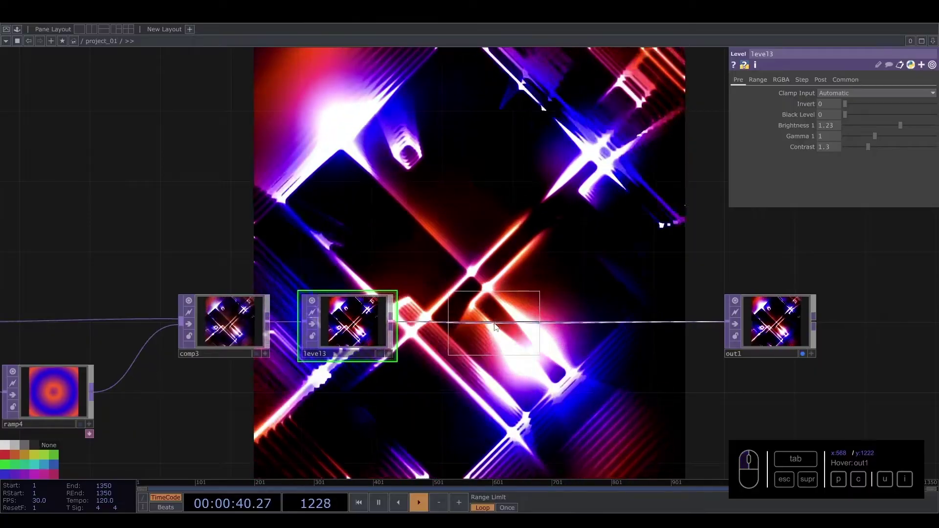
Add hsvadj1 after level3 with Saturation Multiplier 1.11, trying Hue Offset 35 then resetting it to 0
left_click(499, 326)
left_click_drag(878, 183, 885, 184)
left_click_drag(887, 172, 842, 178)
left_click_drag(820, 171, 707, 160)
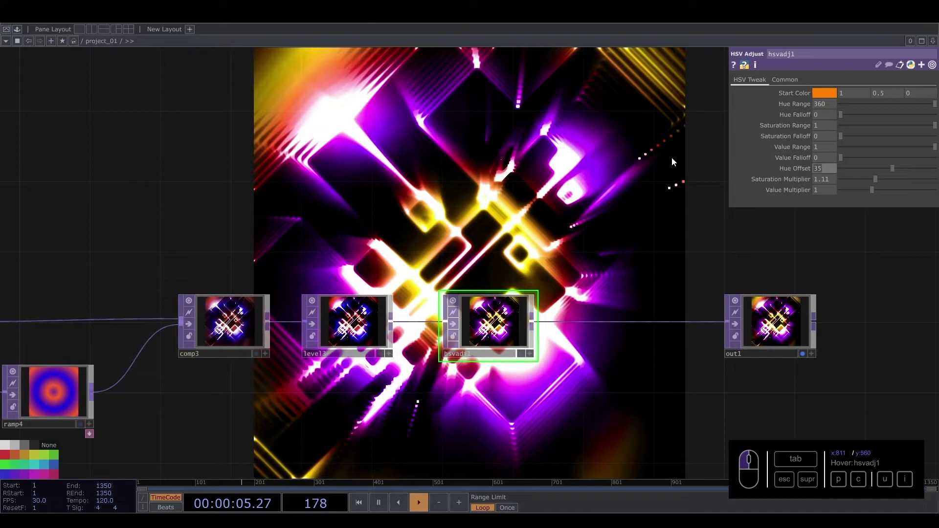
left_click(560, 194)
middle_click(515, 347)
left_click(497, 232)
left_click(494, 235)
left_click_drag(442, 219, 290, 196)
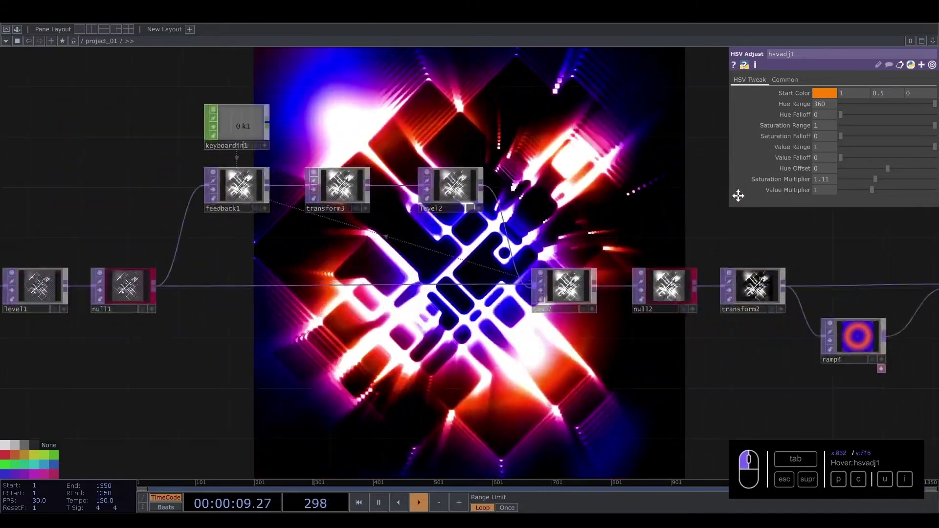
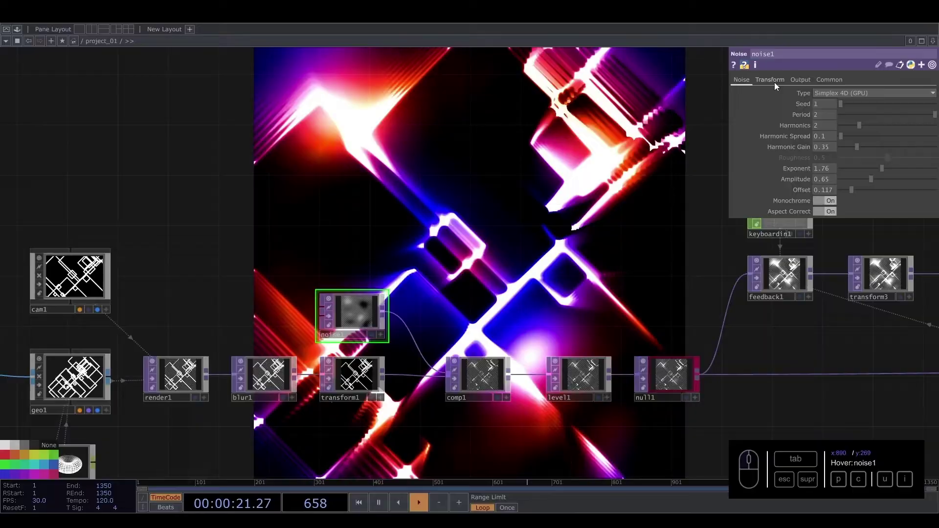
Drag noise1's Period through 0 and 10 down to 5, with Exponent lowered to 0.79
left_click_drag(931, 117, 815, 130)
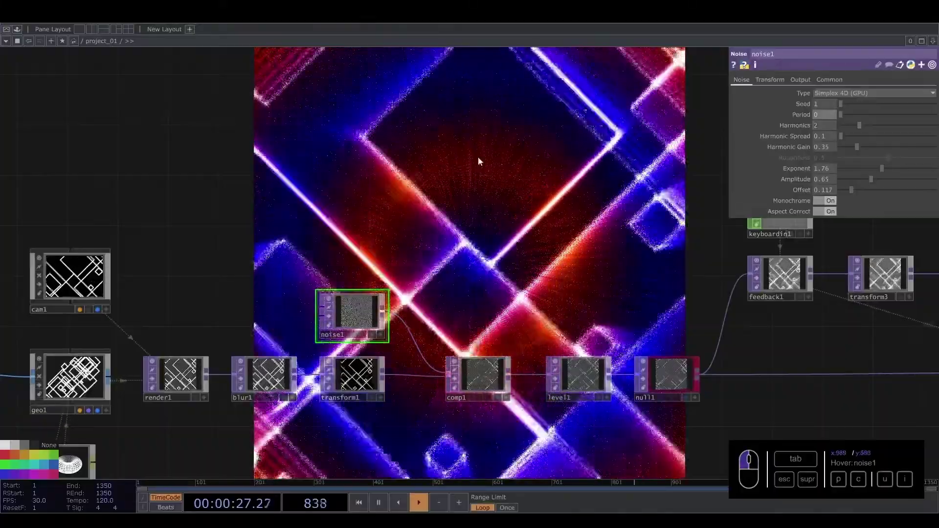
left_click_drag(848, 118, 904, 115)
left_click_drag(830, 117, 724, 111)
left_click(715, 107)
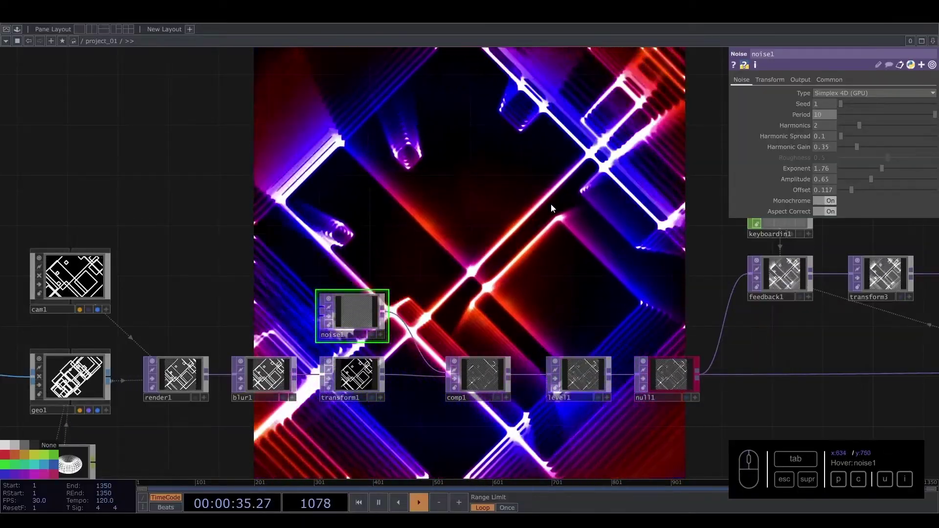
middle_click(507, 383)
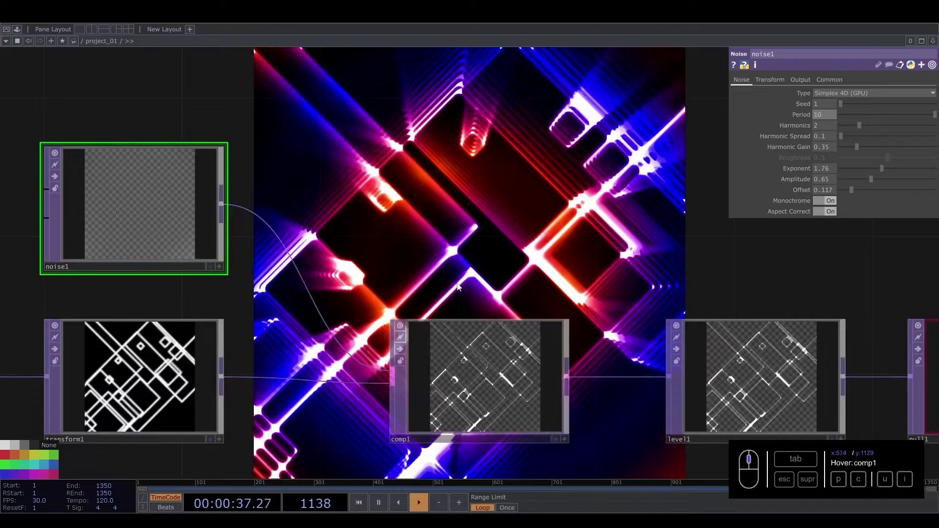
left_click(493, 235)
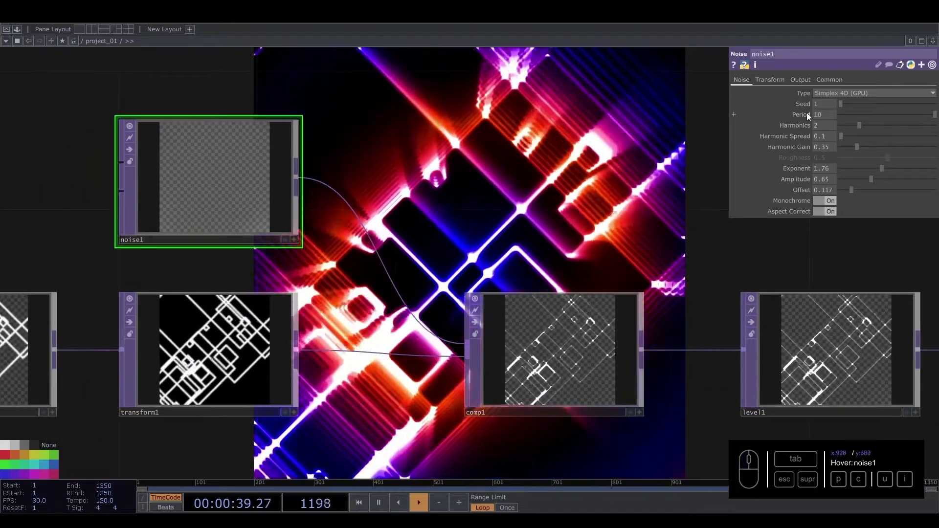
left_click_drag(825, 116, 706, 119)
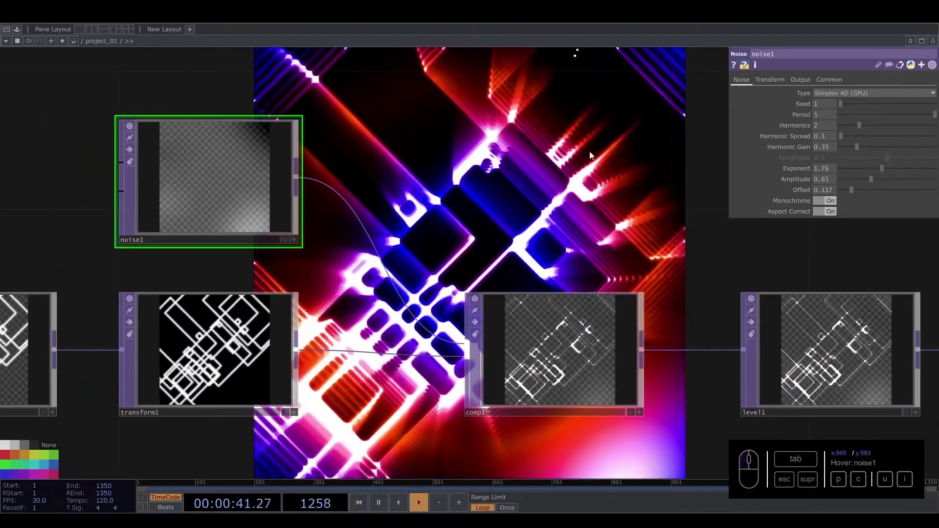
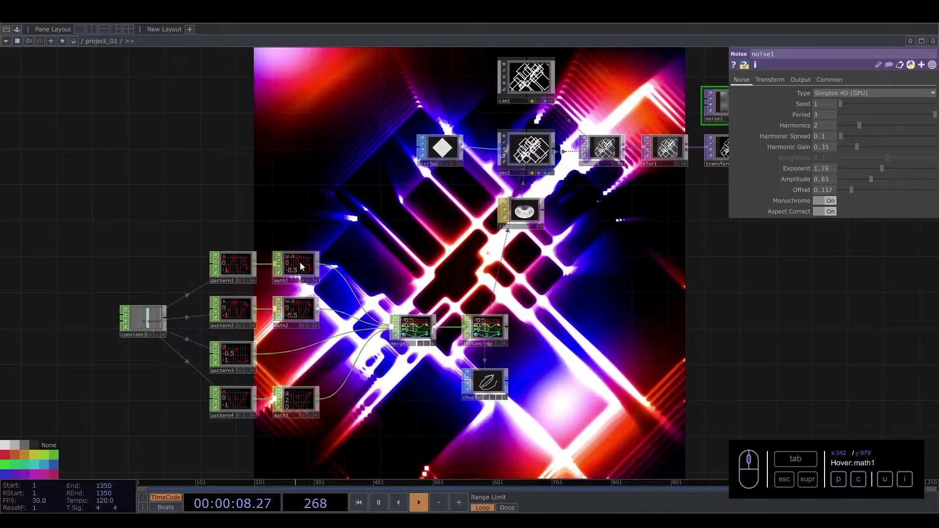
On math3's Range page widen the To Range upper bound
left_click(827, 106)
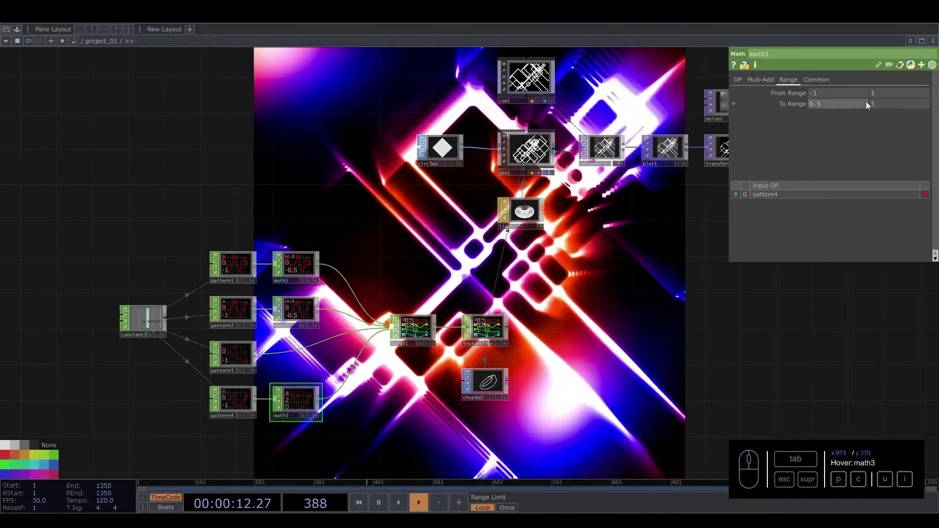
left_click_drag(880, 110, 844, 110)
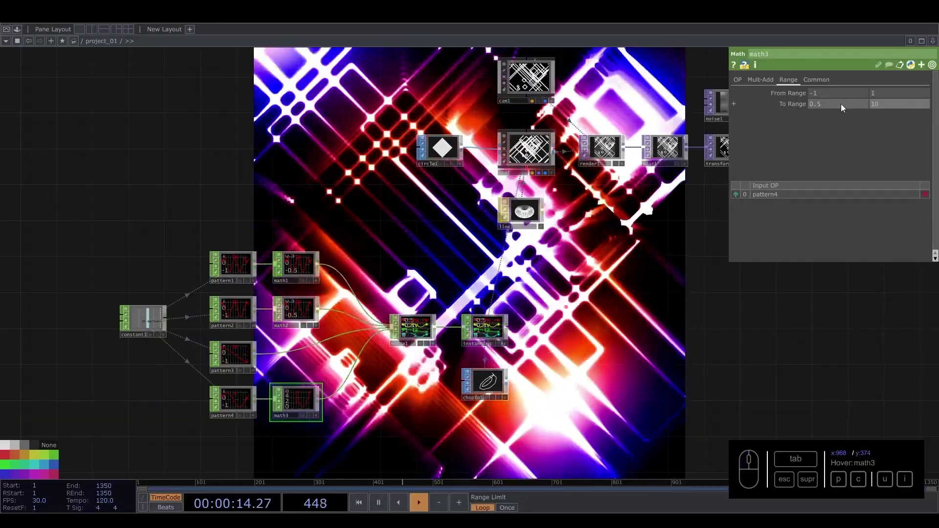
left_click(634, 288)
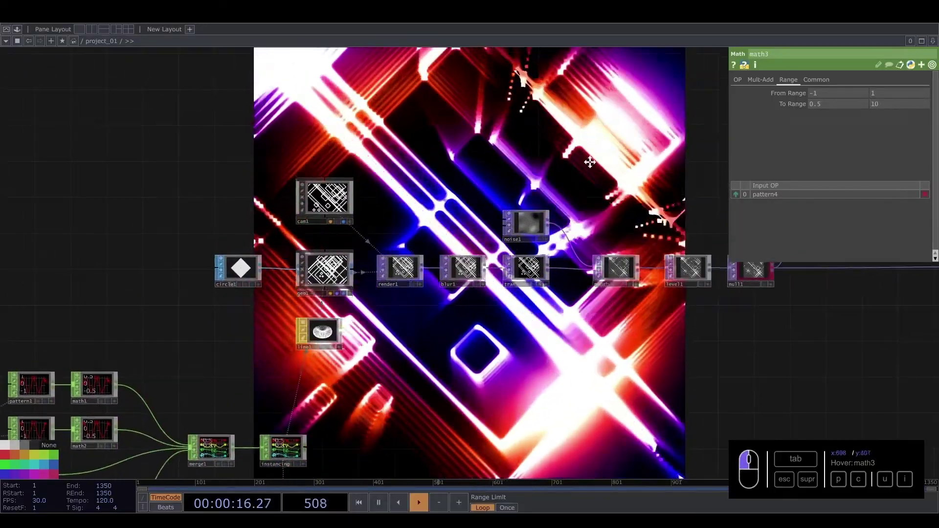